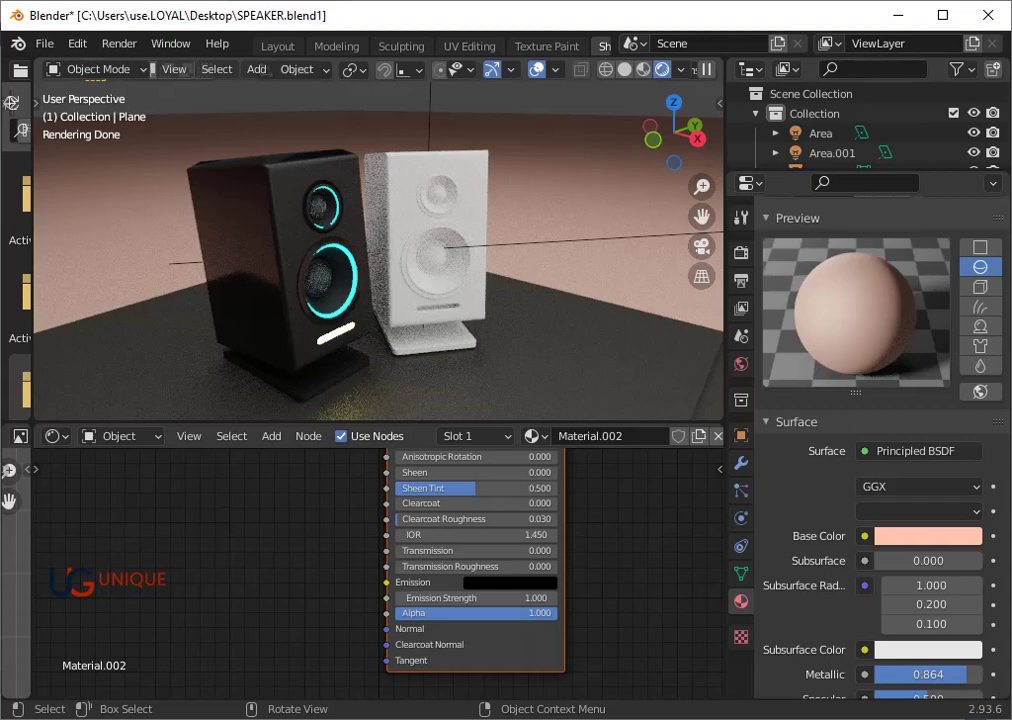
# - Switch the viewport to Material Preview shading and frame the speakers' lower rings
pyautogui.scroll(3)
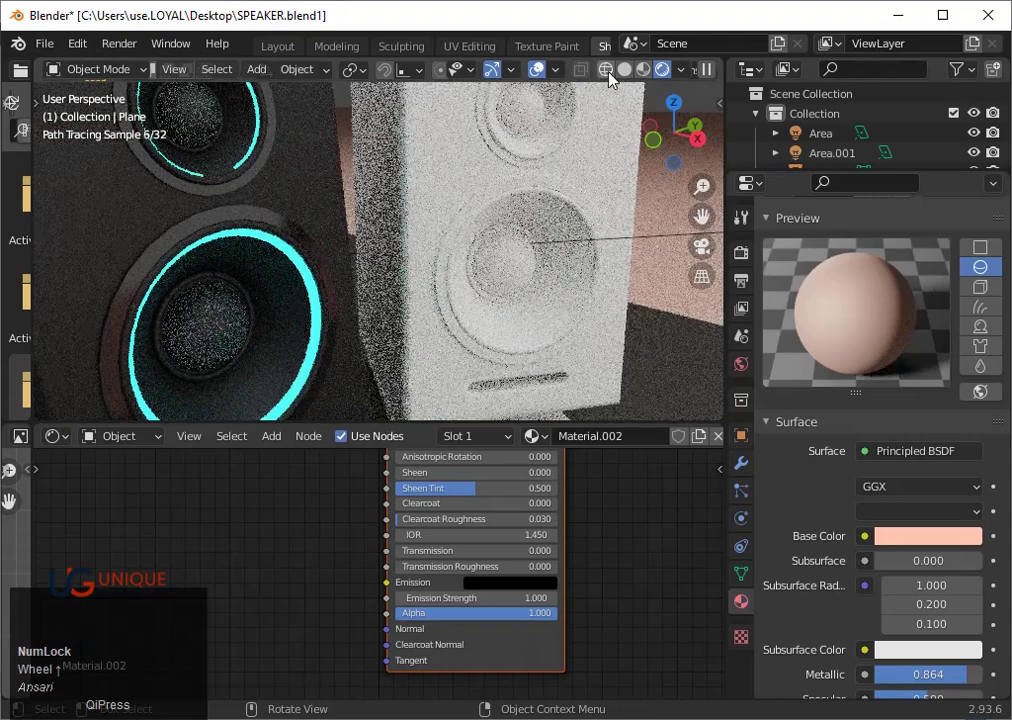
pyautogui.click(651, 74)
pyautogui.scroll(-3)
pyautogui.moveTo(169, 286); pyautogui.dragTo(226, 266)
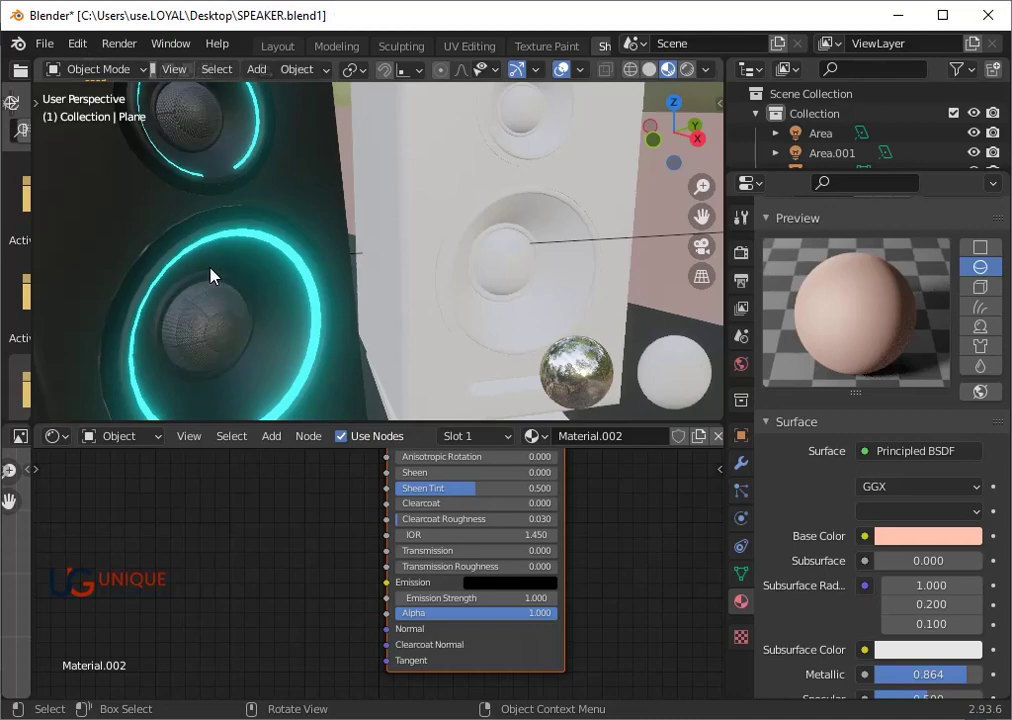
pyautogui.scroll(-3)
pyautogui.scroll(3)
# - Select the black speaker, cut an edge loop around its lower ring (Ctrl+R), add a material slot and fold the Preview panel
pyautogui.click(164, 253)
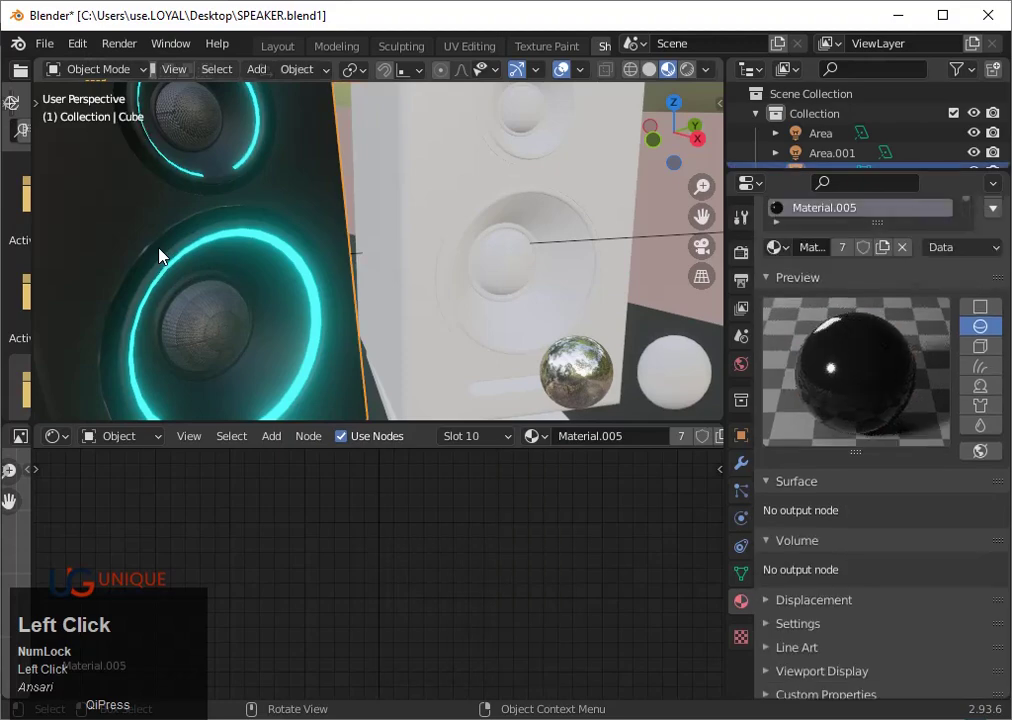
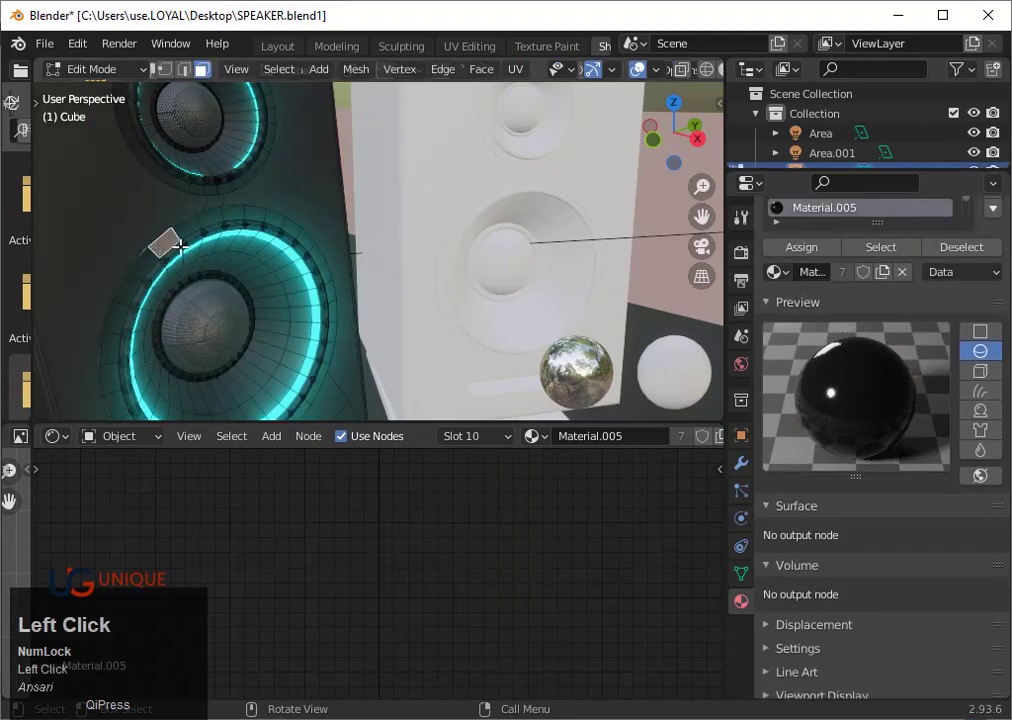
pyautogui.press('ctrl+r')
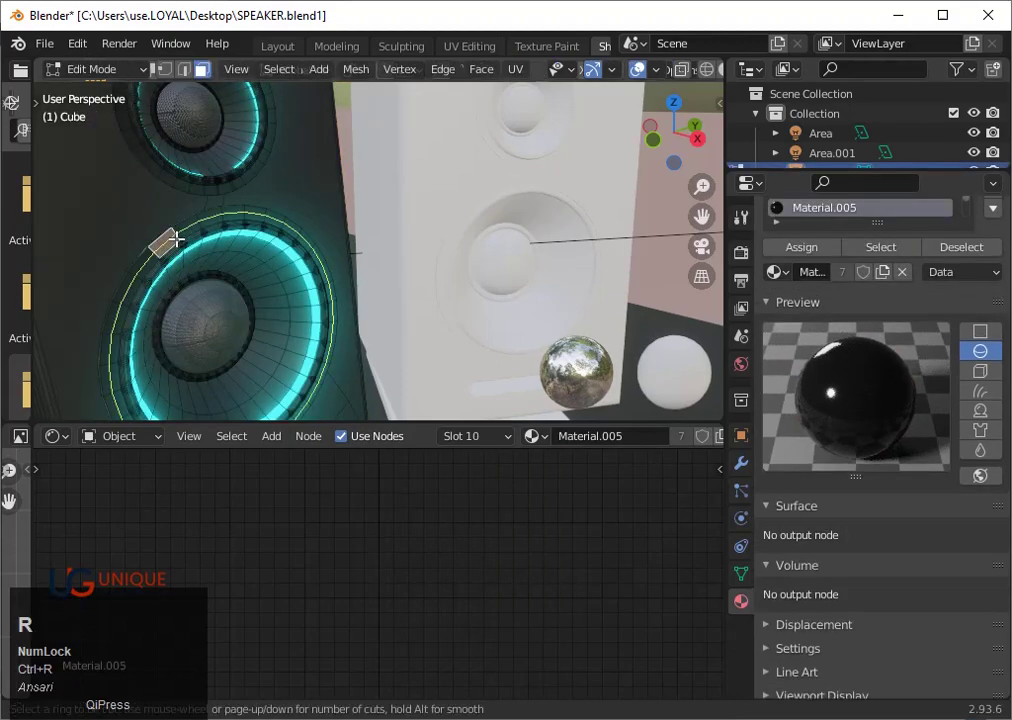
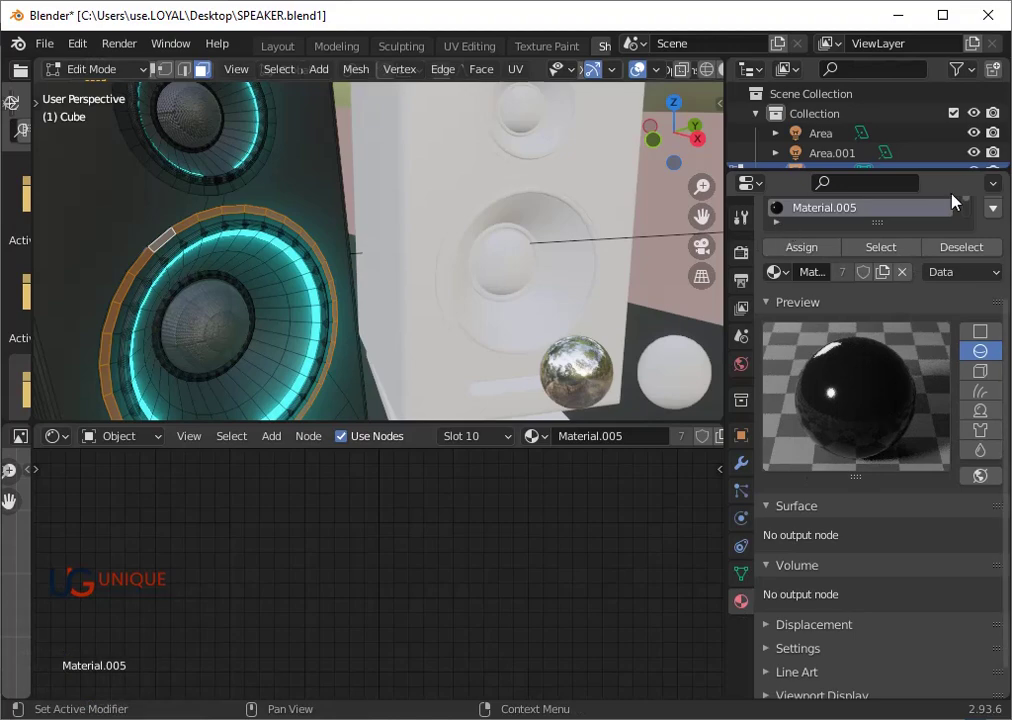
pyautogui.click(991, 191)
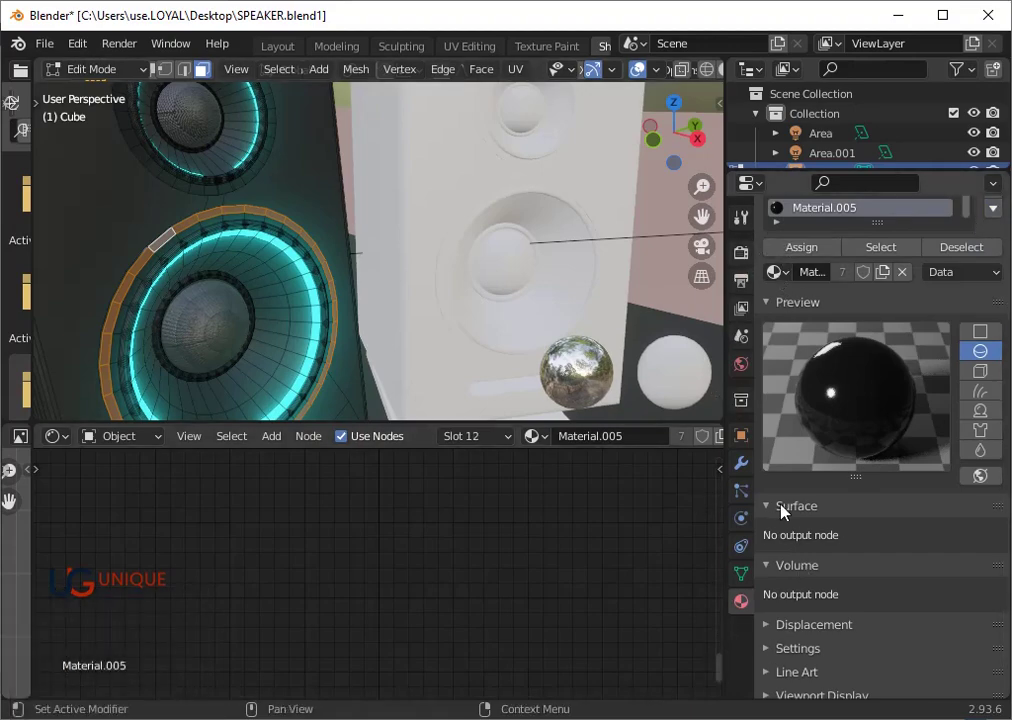
pyautogui.click(773, 516)
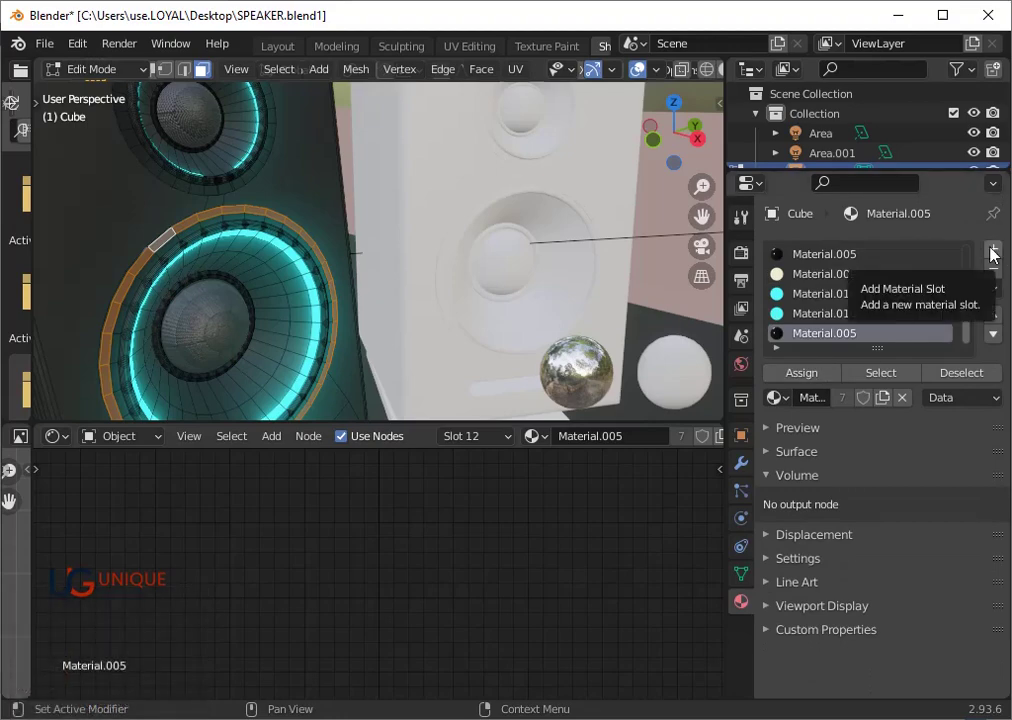
# - Add an empty material slot for the ring band and browse existing materials for it
pyautogui.click(997, 256)
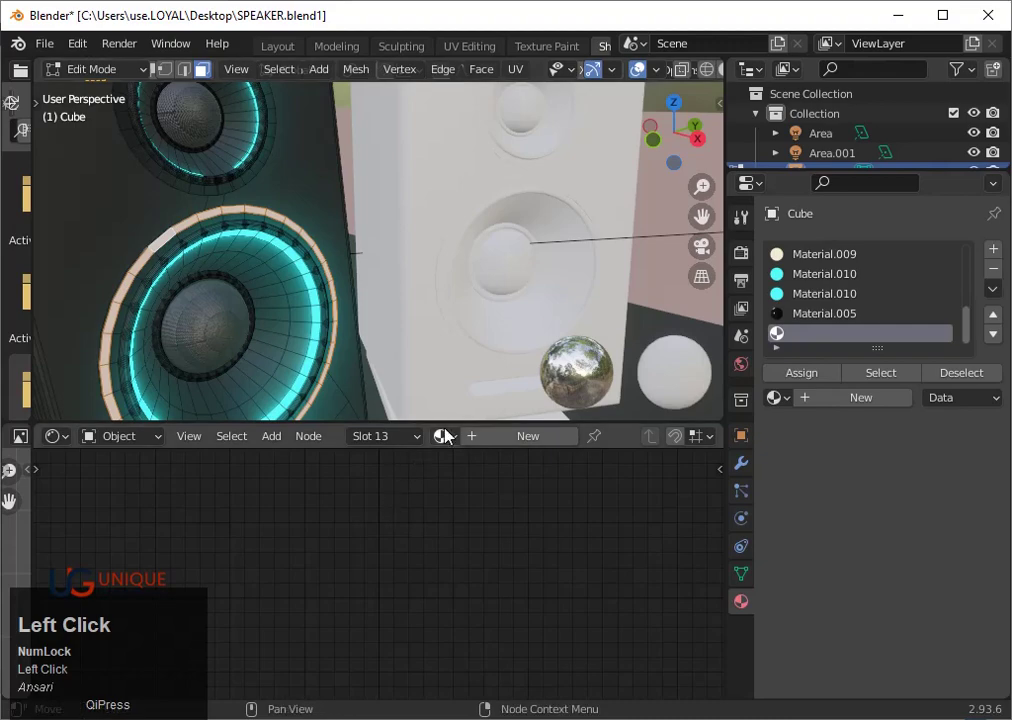
pyautogui.click(453, 446)
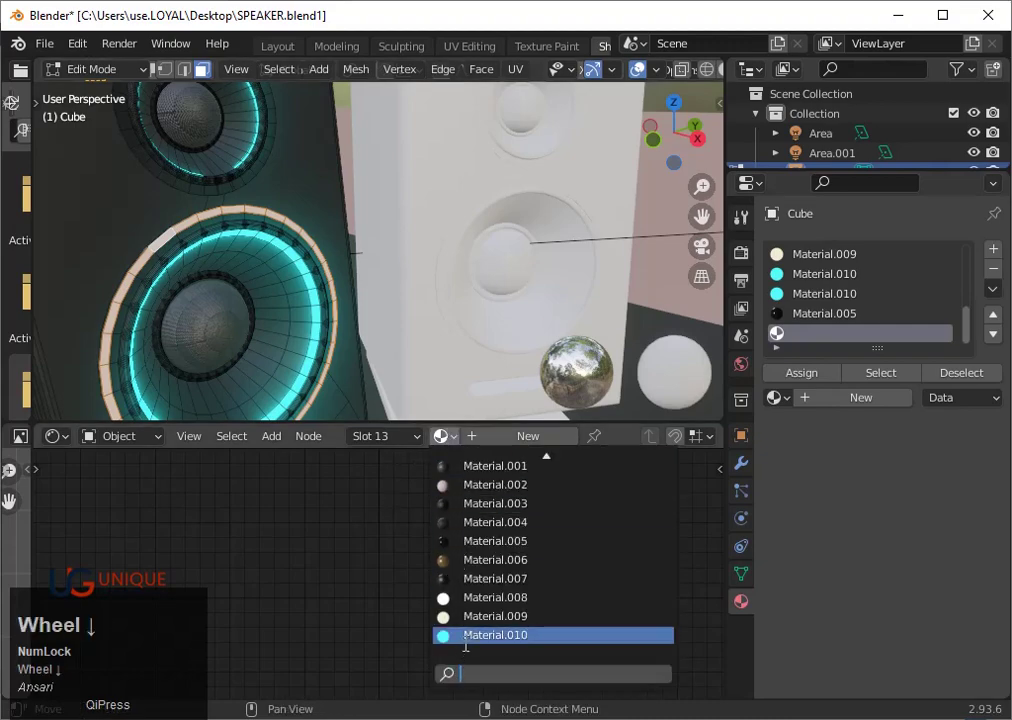
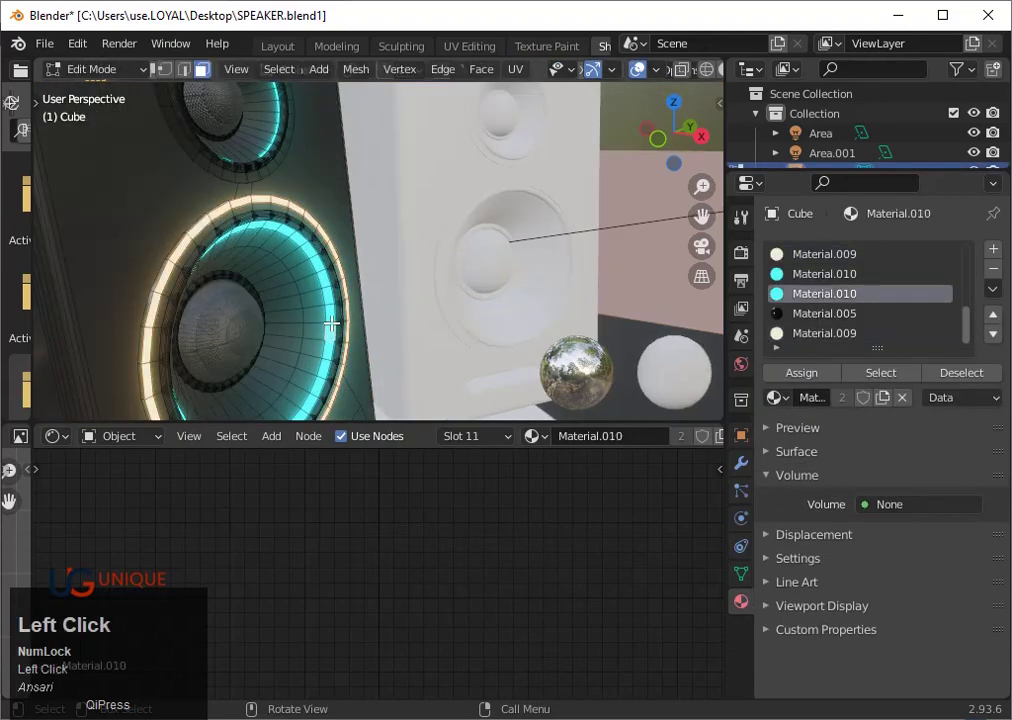
# - Check the Volume shader list, then zoom the node editor onto the Emission node at strength 3.000
pyautogui.click(742, 610)
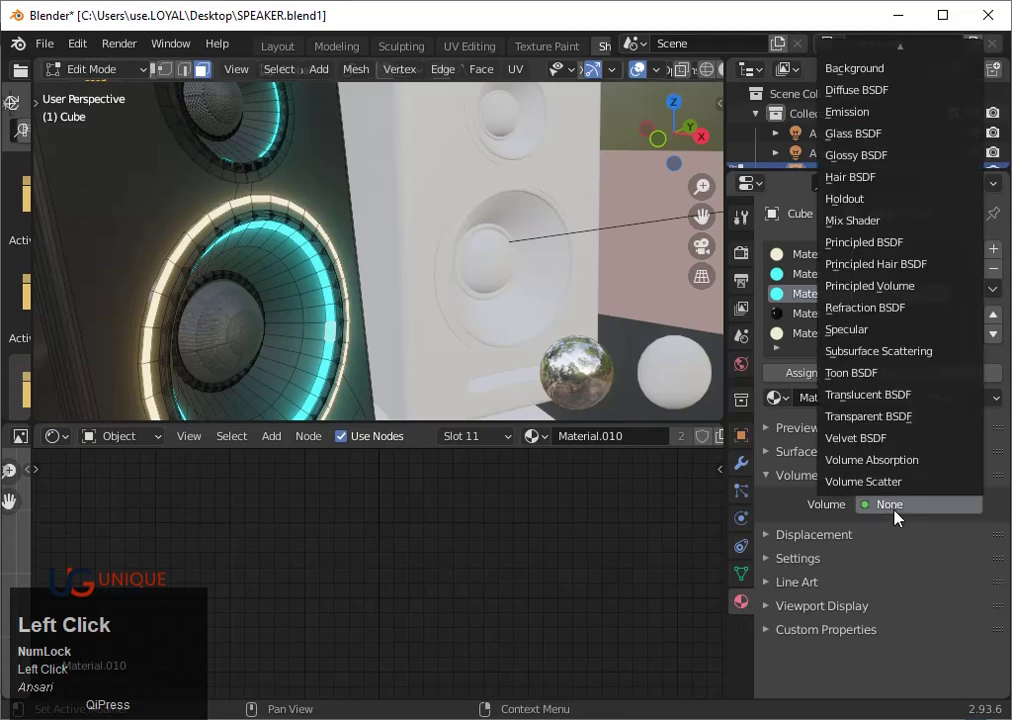
pyautogui.scroll(-3)
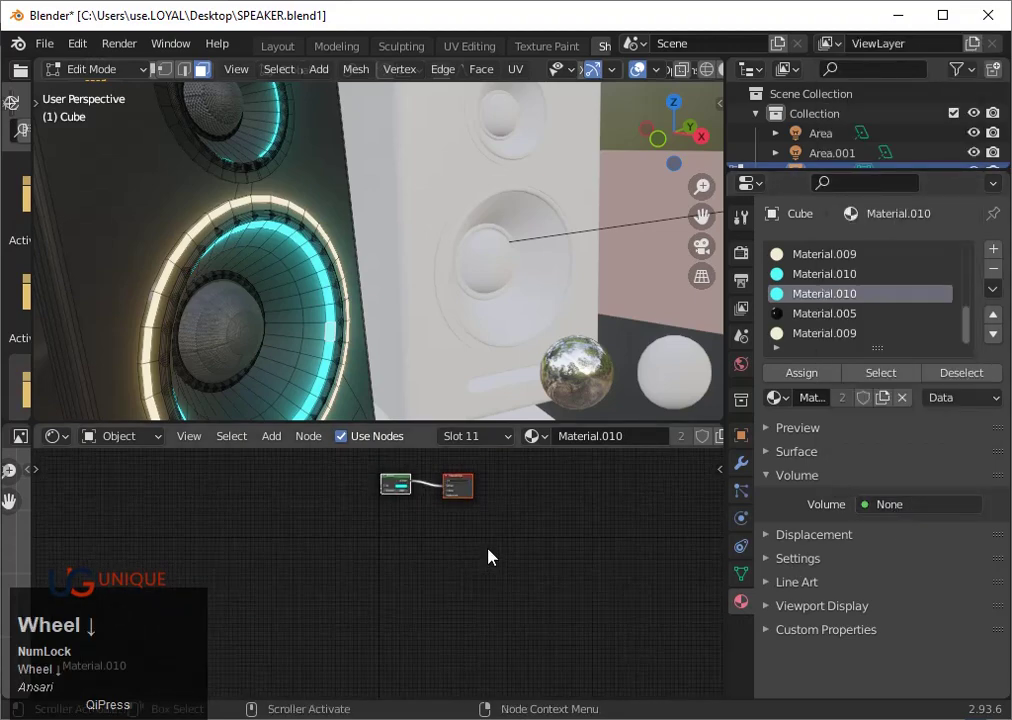
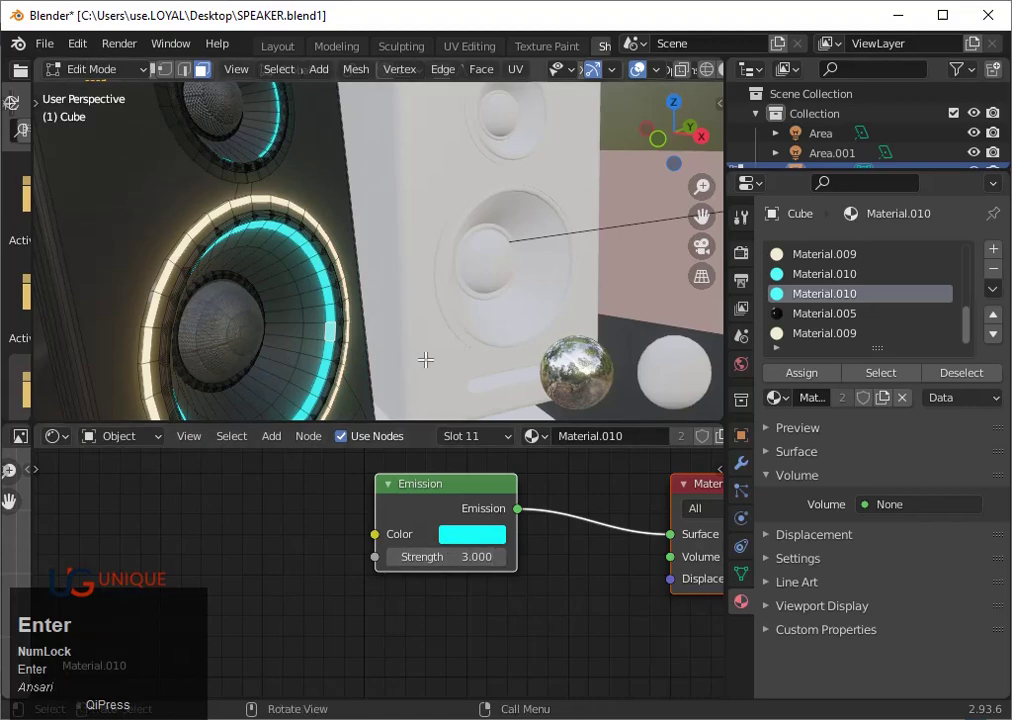
pyautogui.scroll(-3)
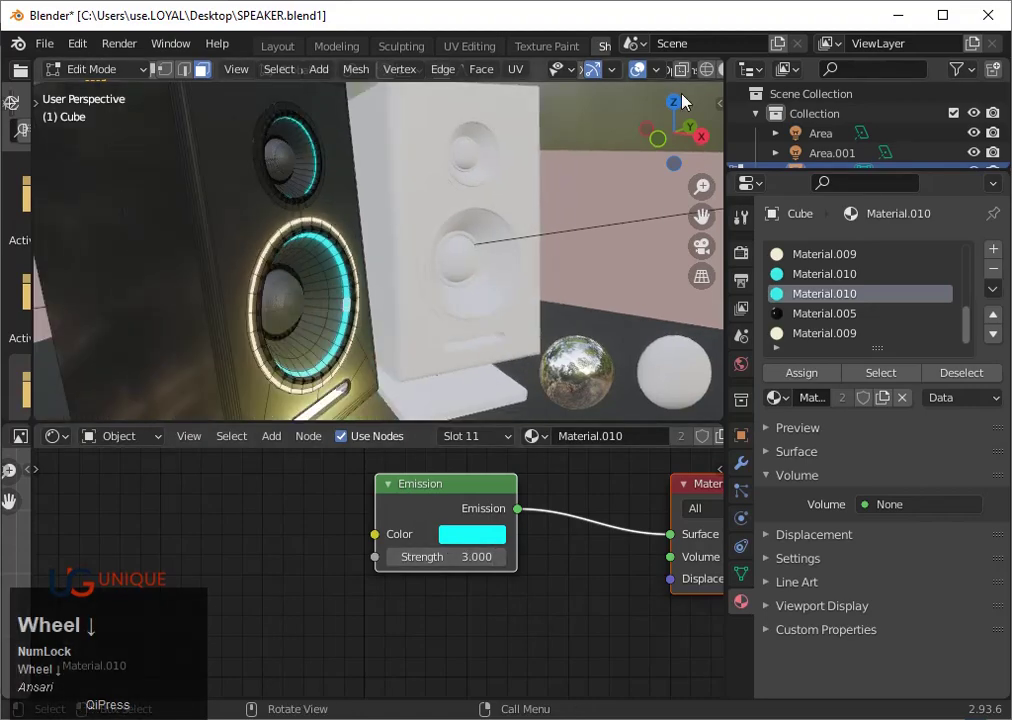
pyautogui.scroll(-3)
pyautogui.press('Tab')
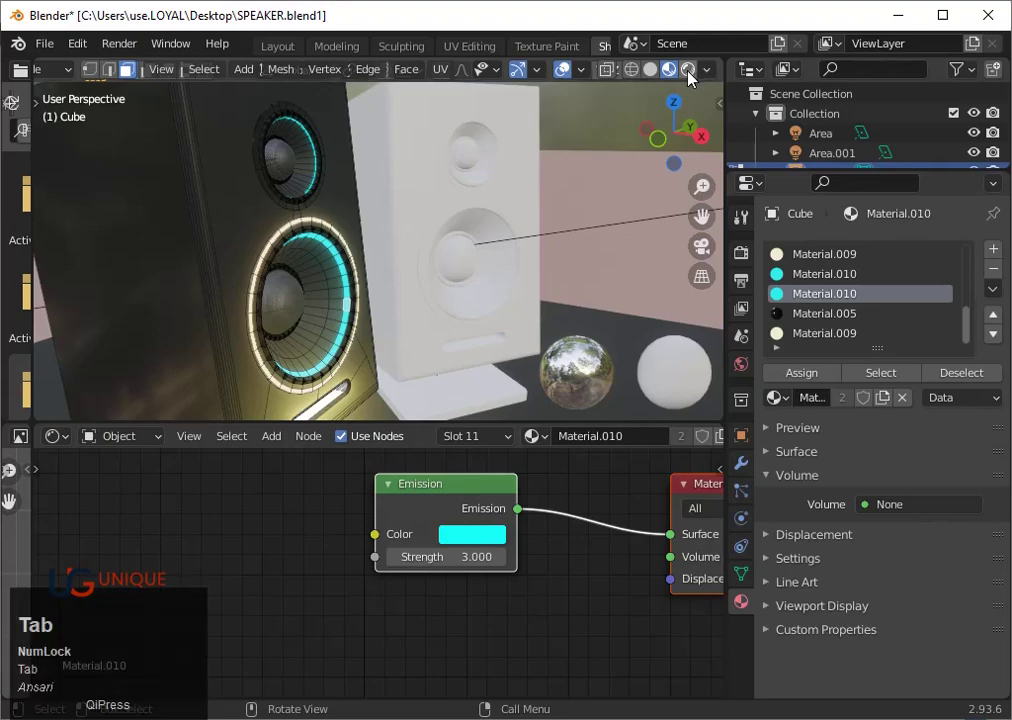
# - Return to Object Mode and view both speakers in the rendered Cycles preview
pyautogui.press('Tab')
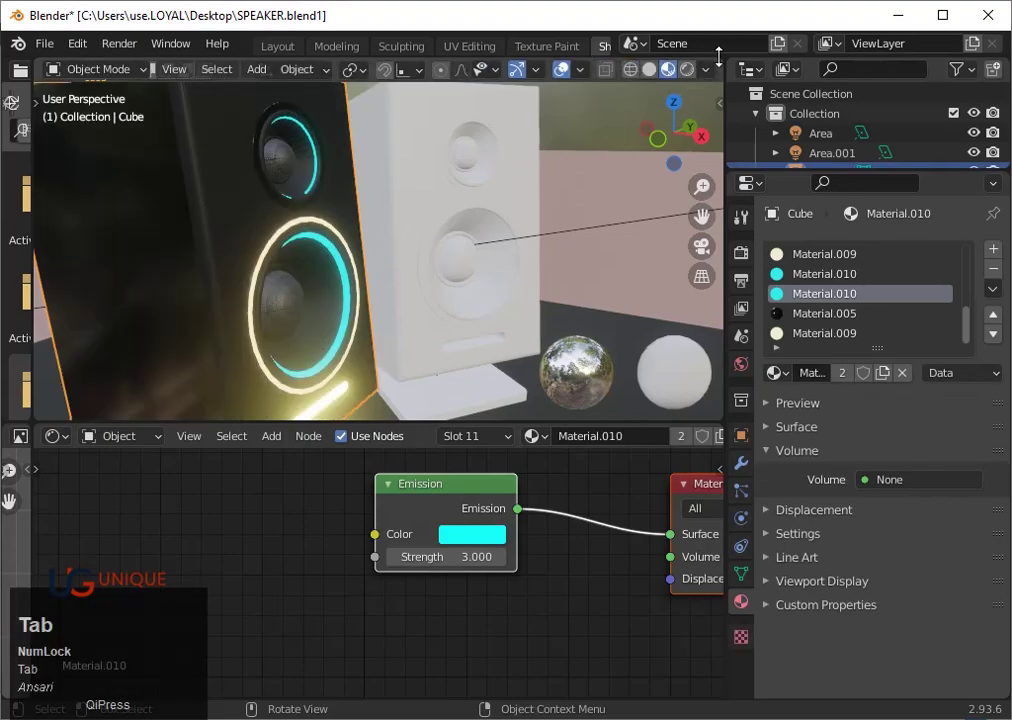
pyautogui.click(697, 82)
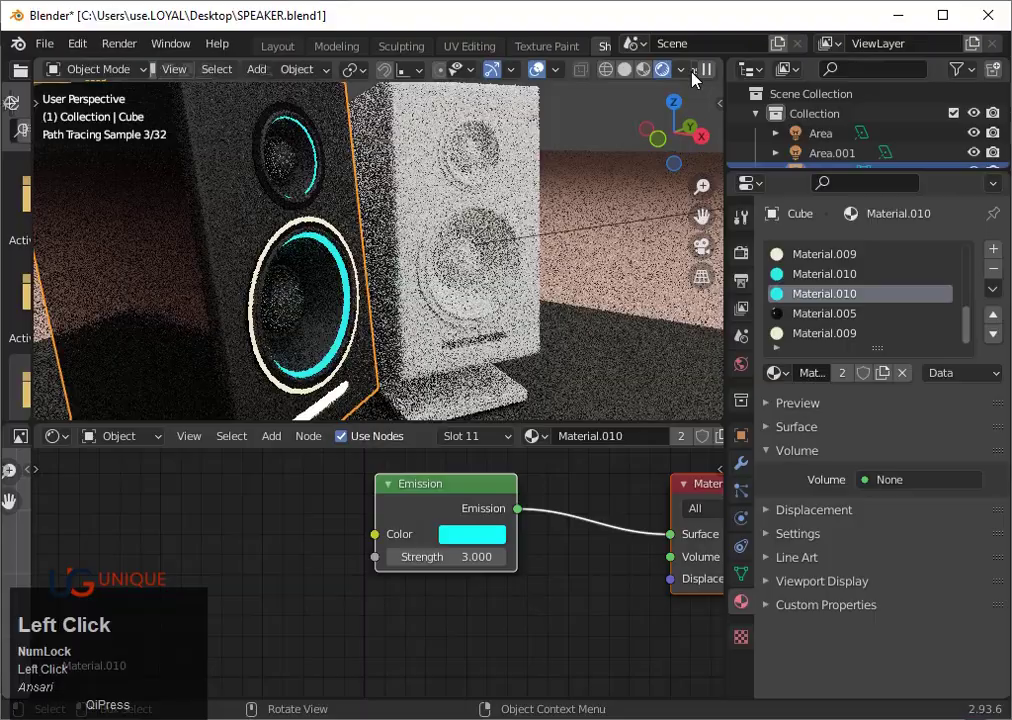
pyautogui.scroll(-3)
pyautogui.moveTo(583, 302); pyautogui.dragTo(343, 291)
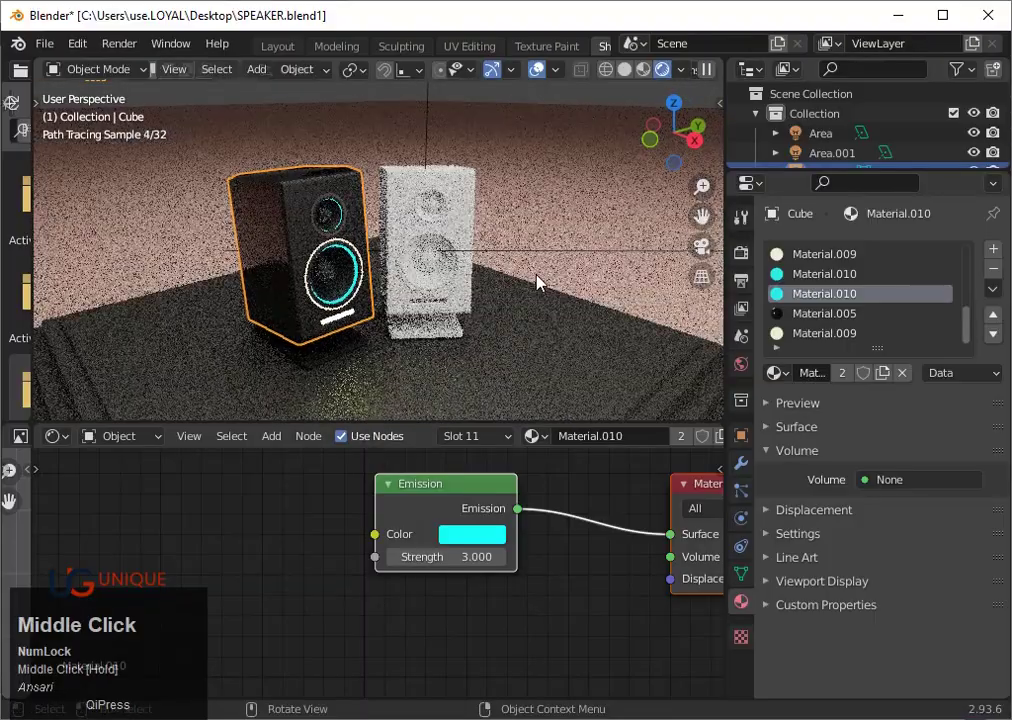
pyautogui.scroll(3)
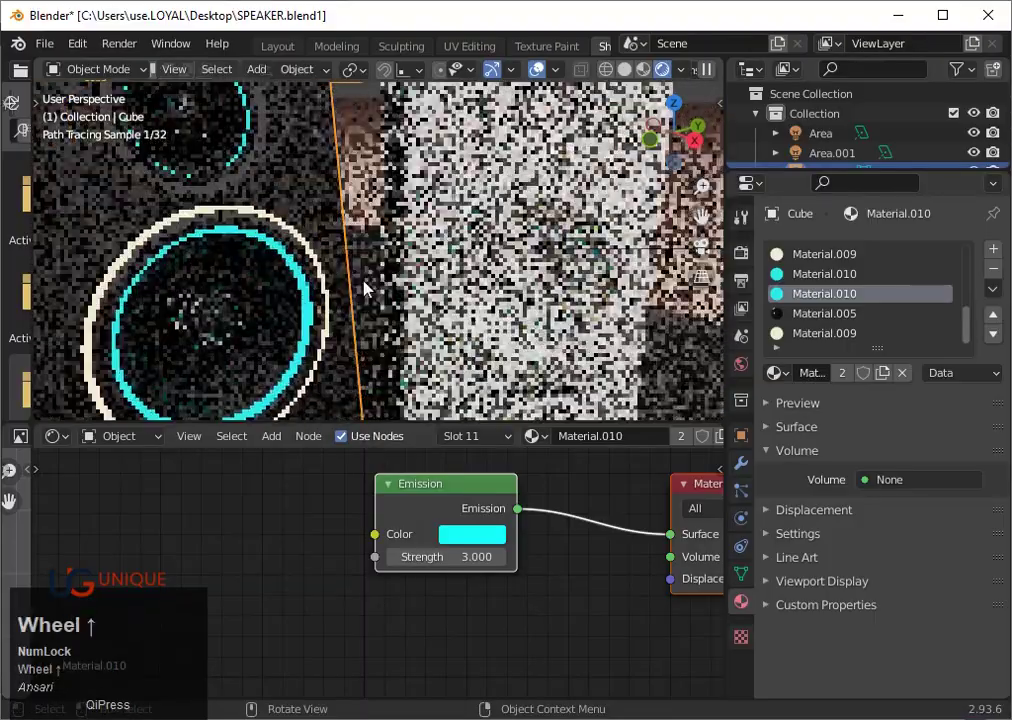
pyautogui.scroll(-3)
# - Orbit around the speakers to inspect the glowing rings and select the object behind the black speaker
pyautogui.scroll(3)
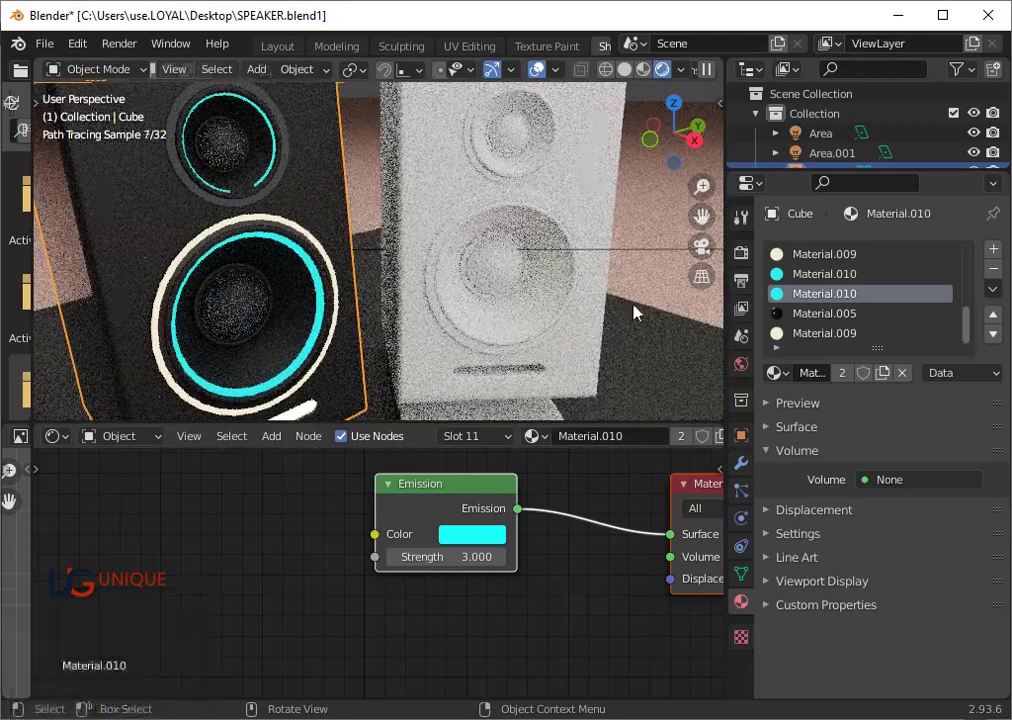
pyautogui.scroll(-3)
pyautogui.middleClick(259, 266)
pyautogui.scroll(3)
pyautogui.click(330, 303)
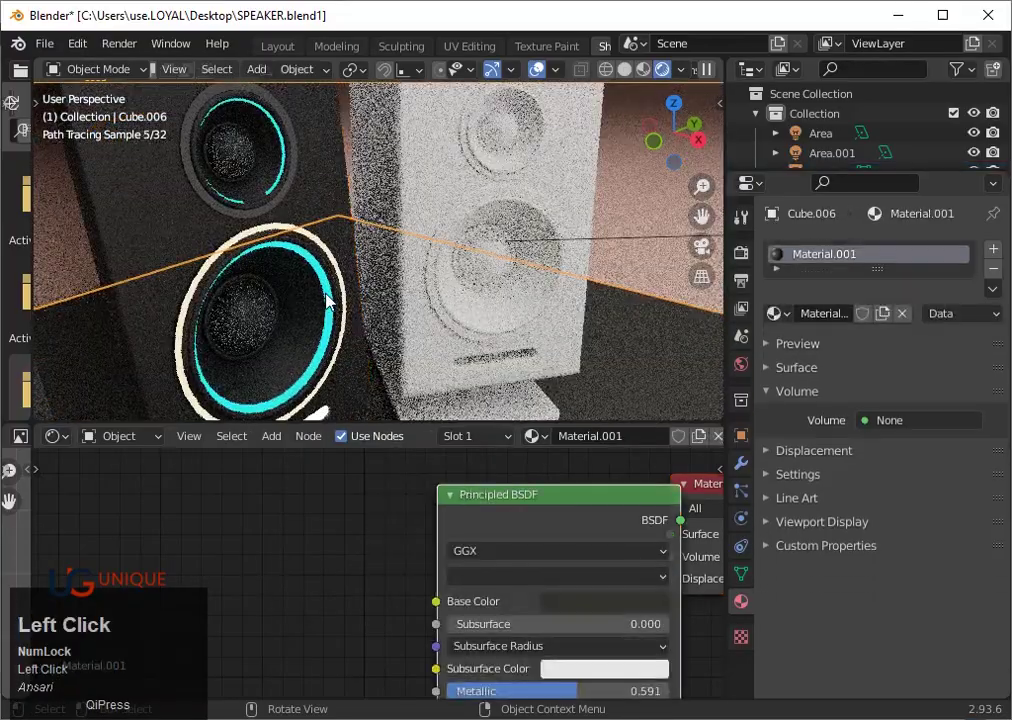
pyautogui.scroll(3)
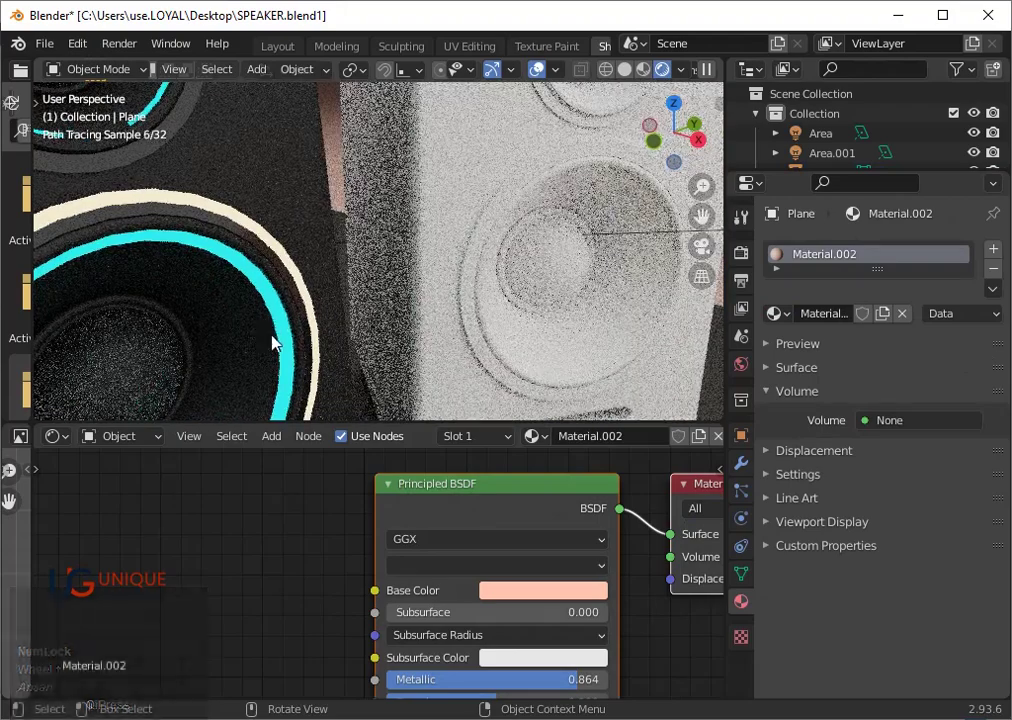
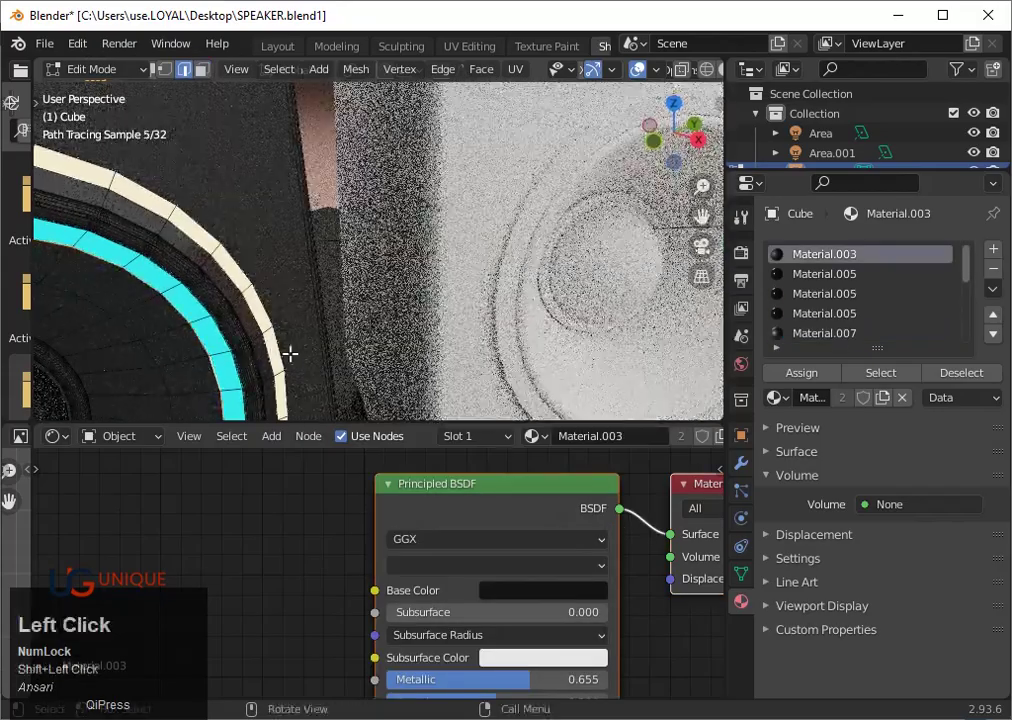
# - Scale the selected cream glowing band twice (S) to fine-tune its size
pyautogui.scroll(-3)
pyautogui.press('s')
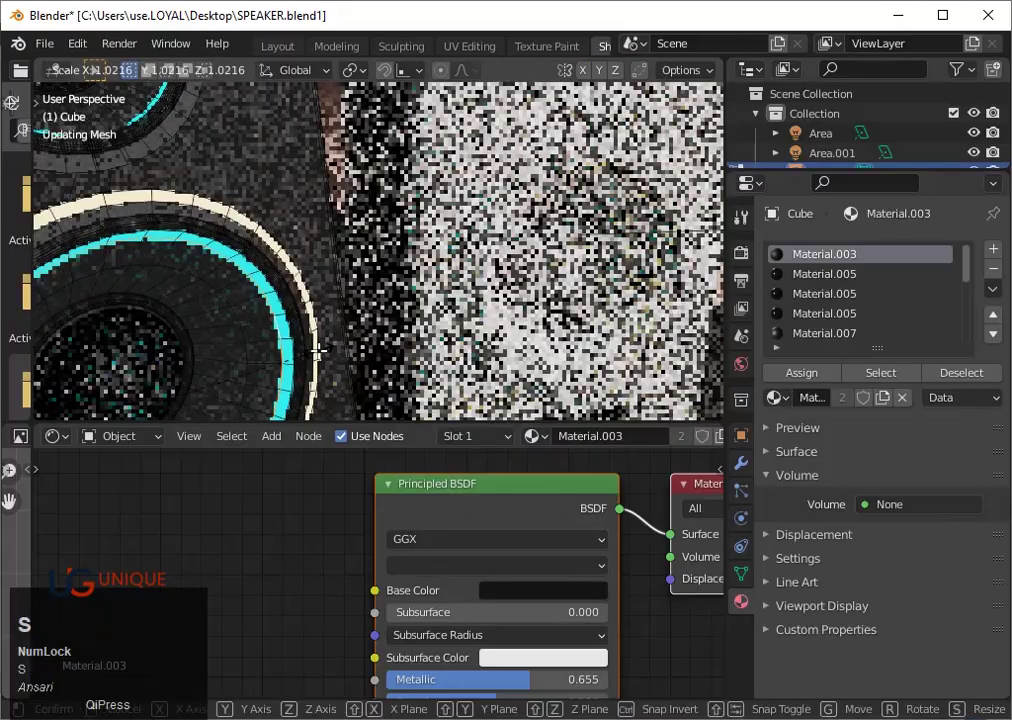
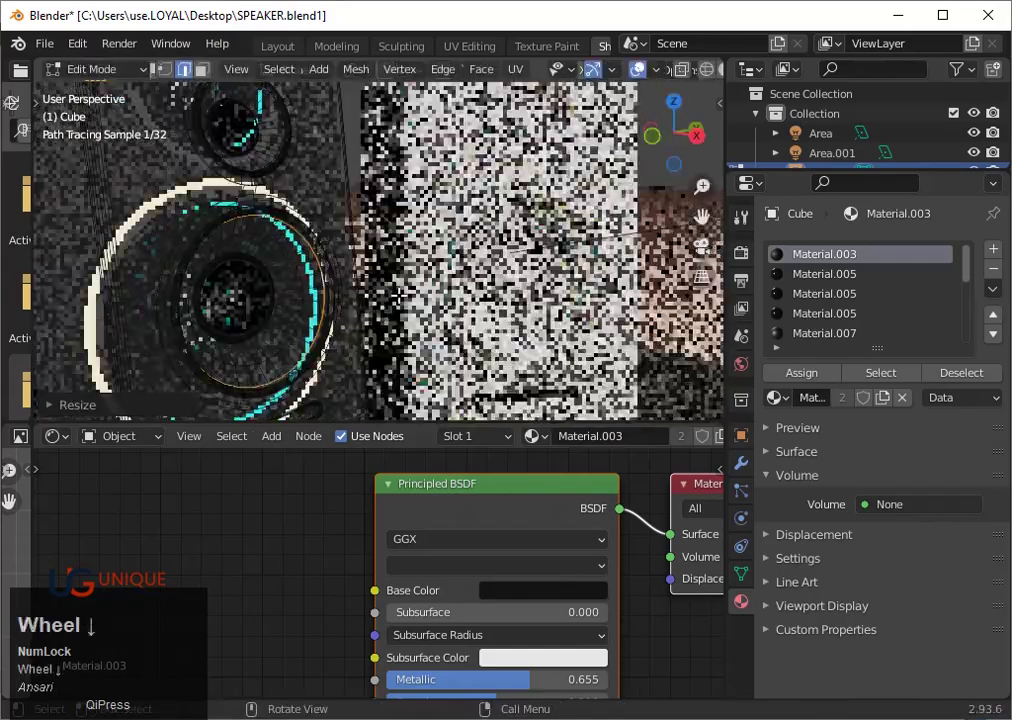
pyautogui.press('s')
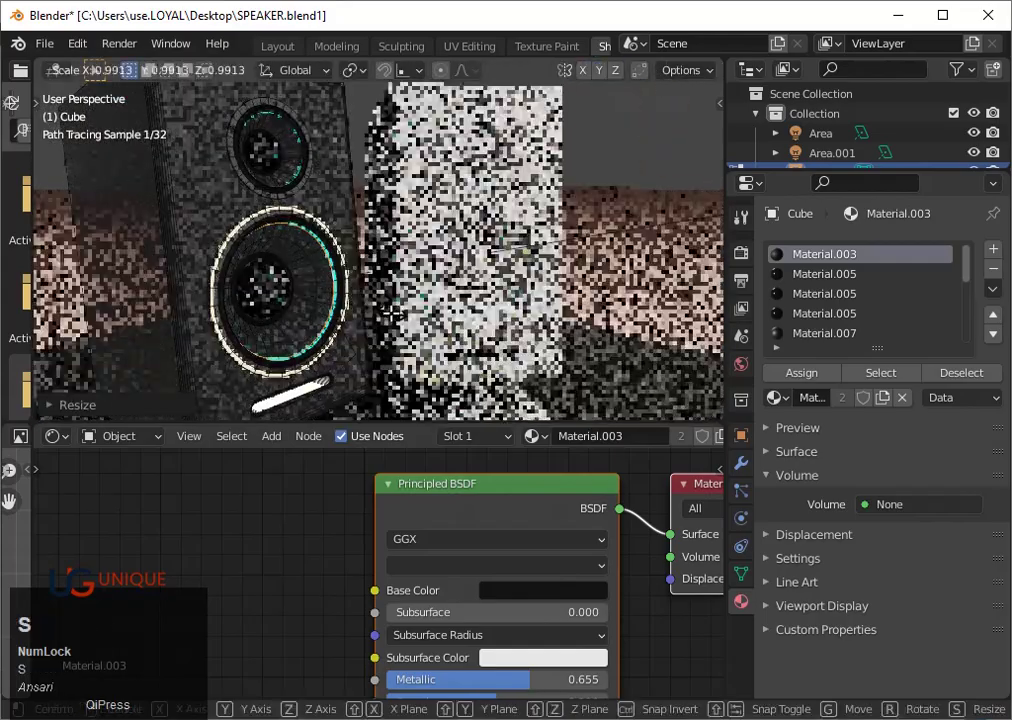
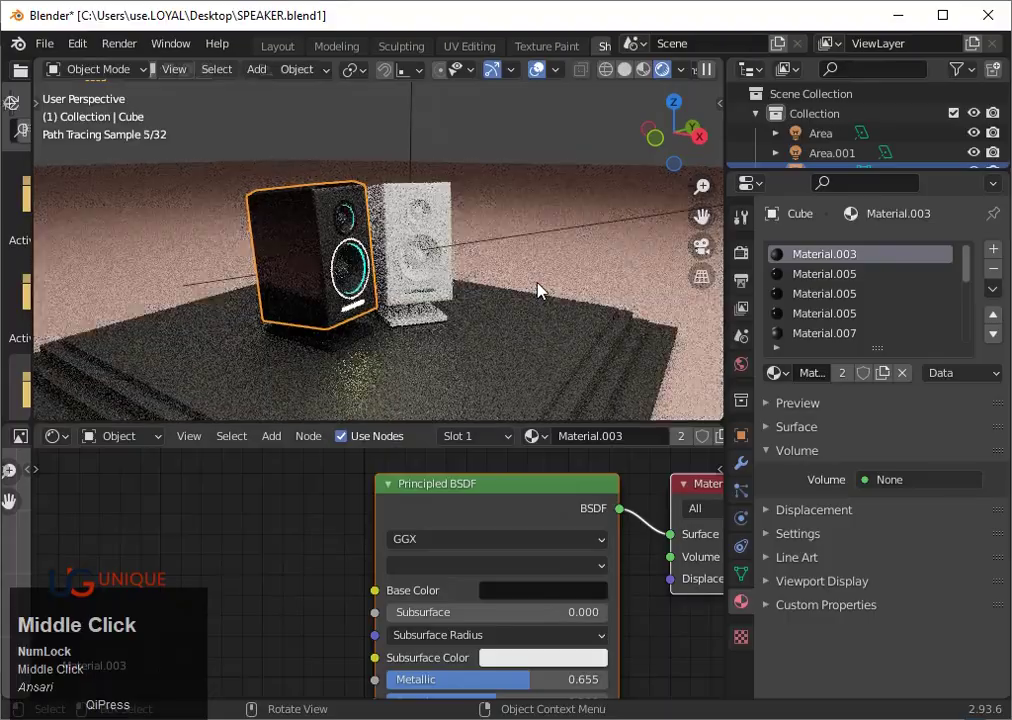
# - Orbit around the speakers and select the floor plane under the platform
pyautogui.scroll(3)
pyautogui.middleClick(557, 303)
pyautogui.scroll(-3)
pyautogui.middleClick(482, 280)
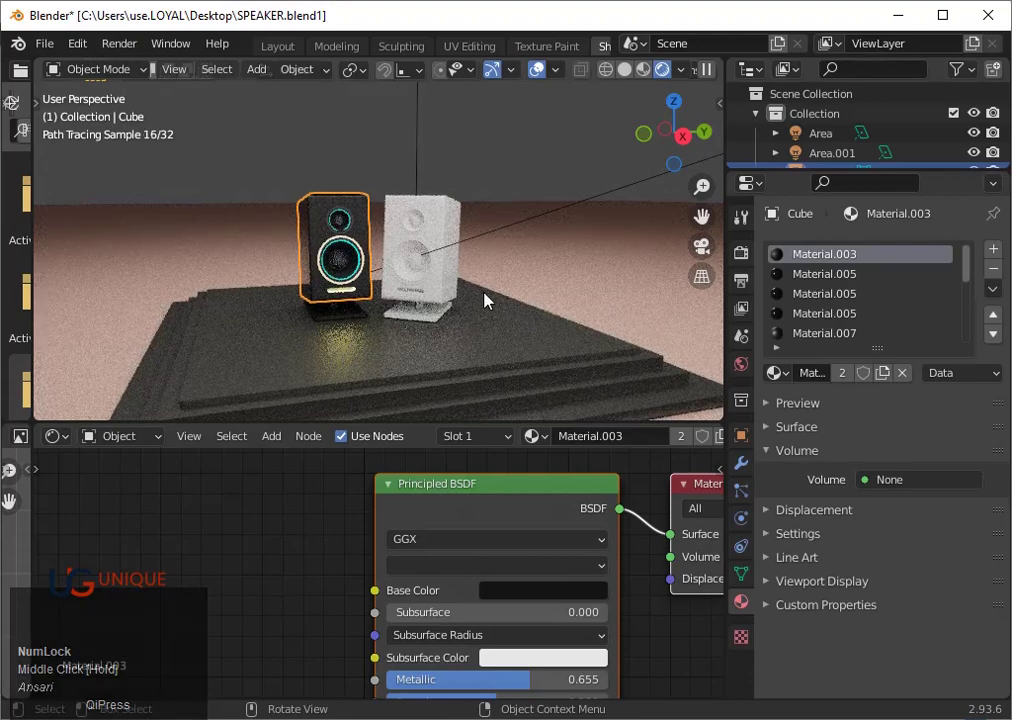
pyautogui.click(599, 273)
# - Zoom in on the white speaker and put the Plane into Edit Mode
pyautogui.scroll(3)
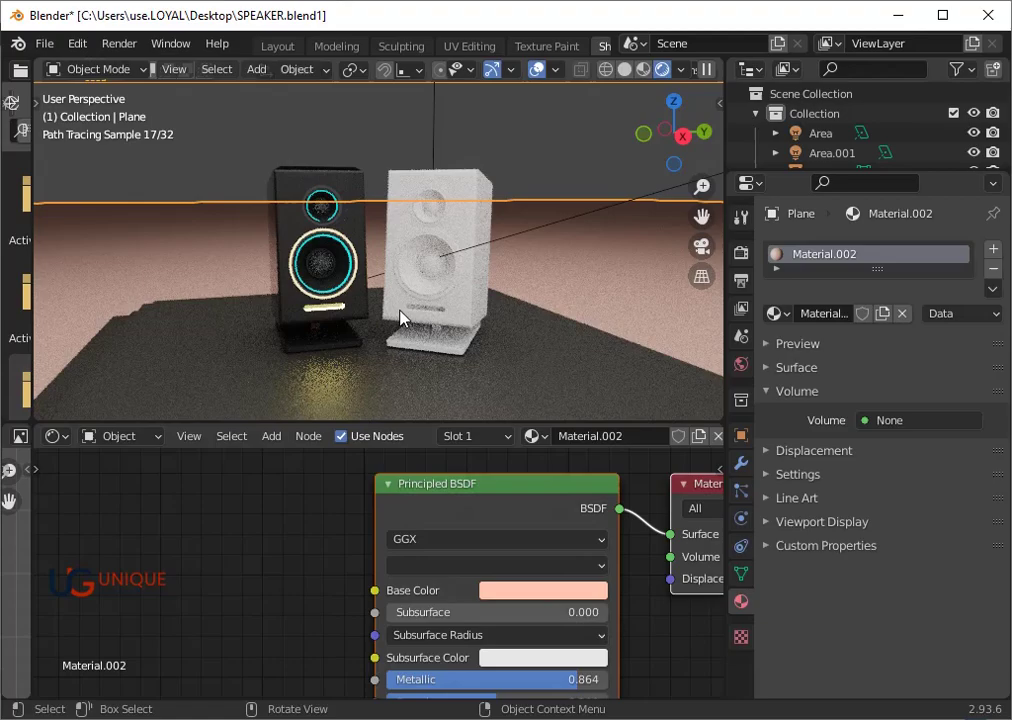
pyautogui.moveTo(335, 305); pyautogui.dragTo(521, 318)
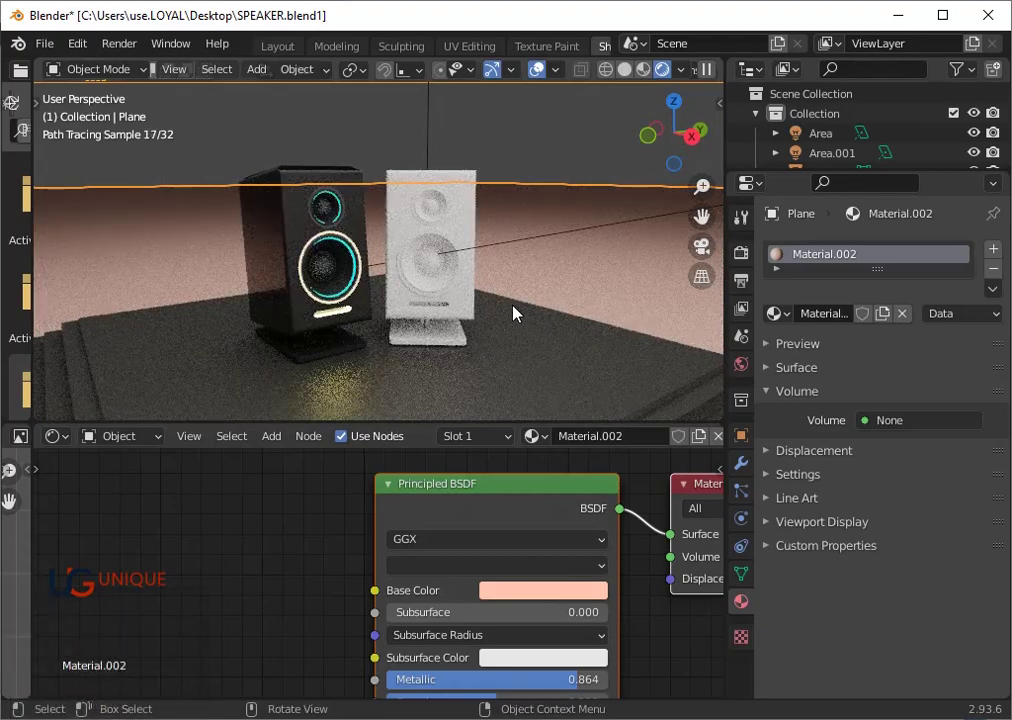
pyautogui.scroll(3)
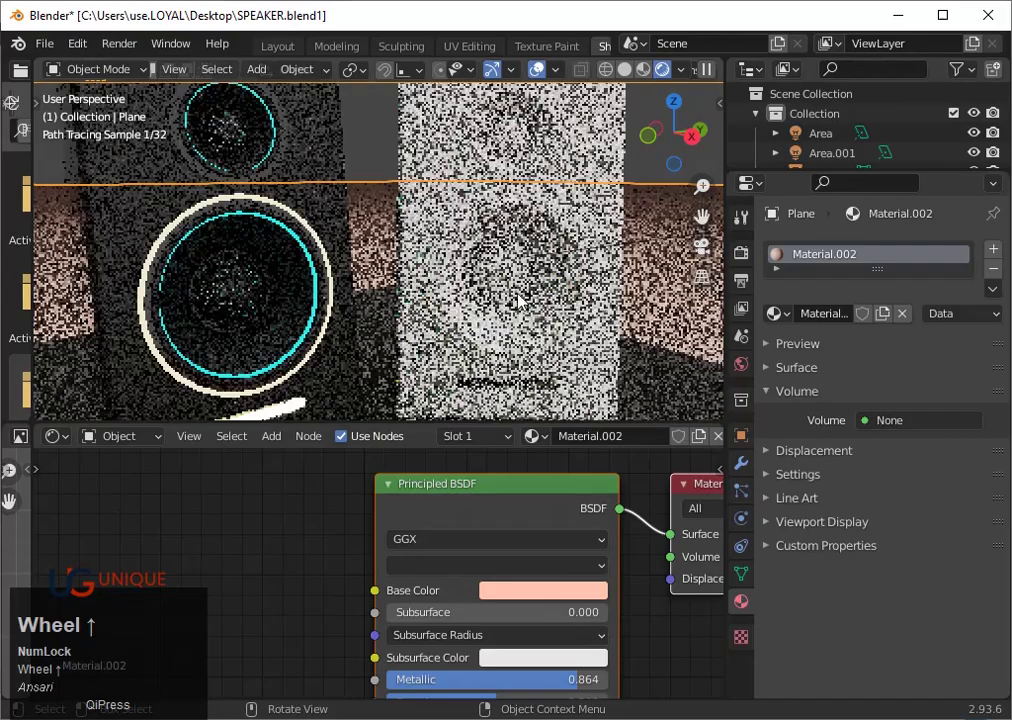
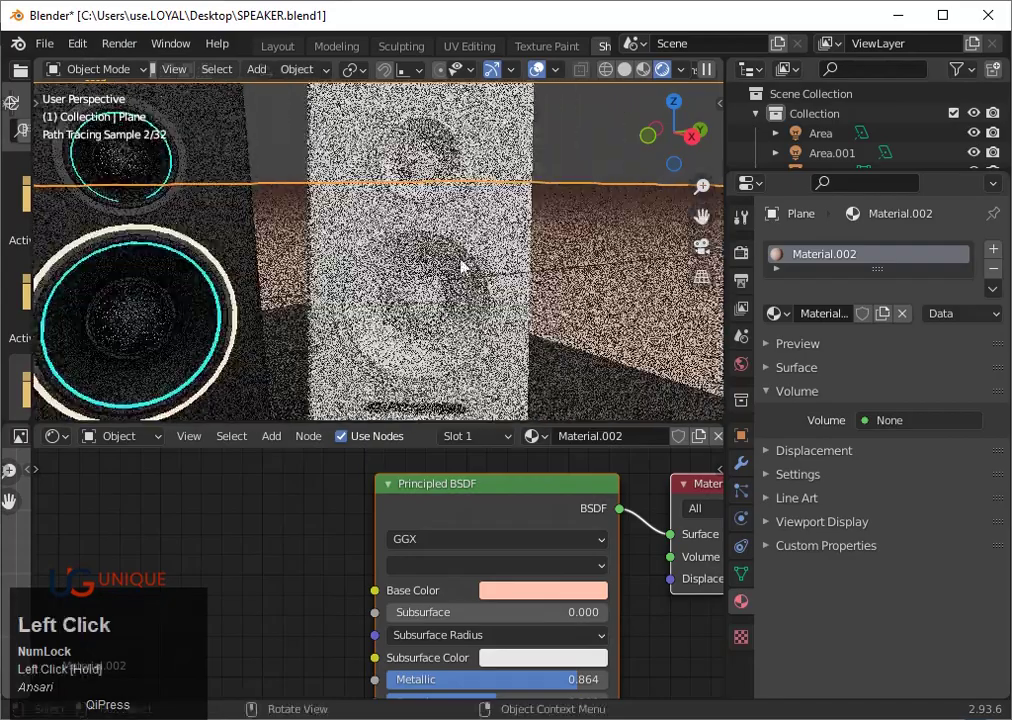
pyautogui.press('Tab')
pyautogui.click(482, 252)
# - Show the scene with Material Preview shading and zoom onto the white speaker
pyautogui.scroll(3)
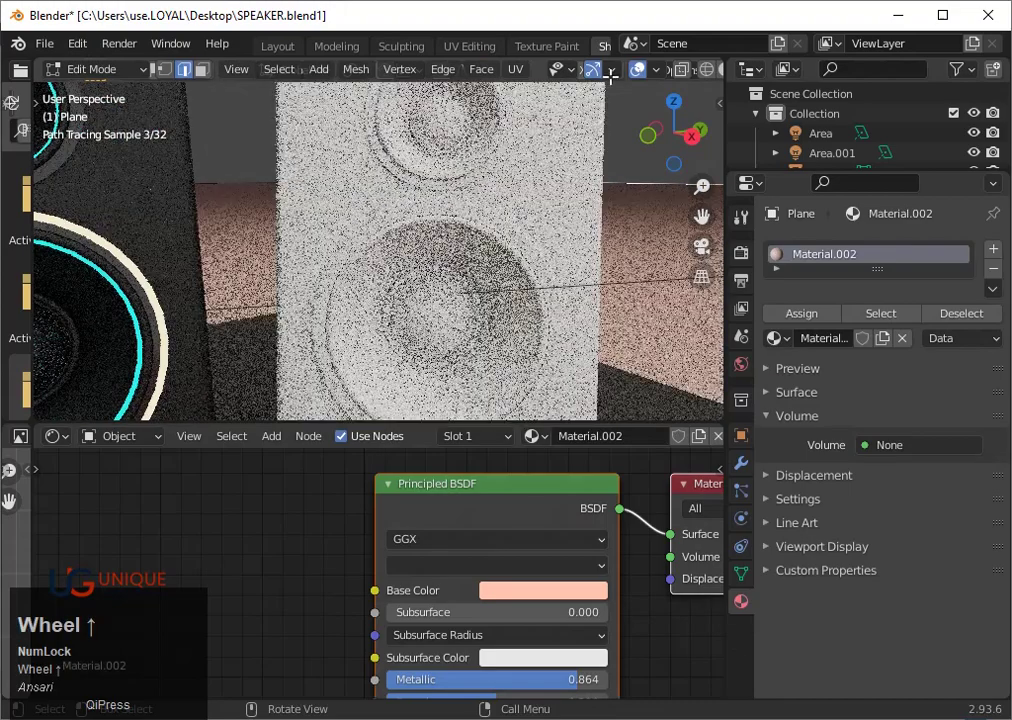
pyautogui.scroll(-3)
pyautogui.click(656, 73)
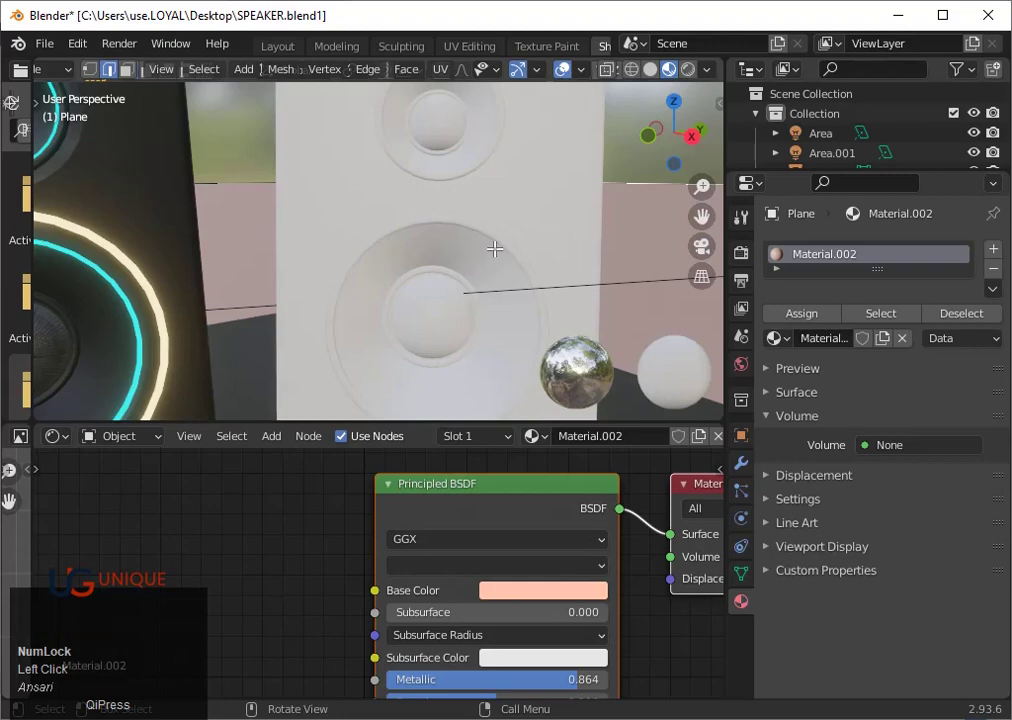
pyautogui.scroll(3)
pyautogui.scroll(-3)
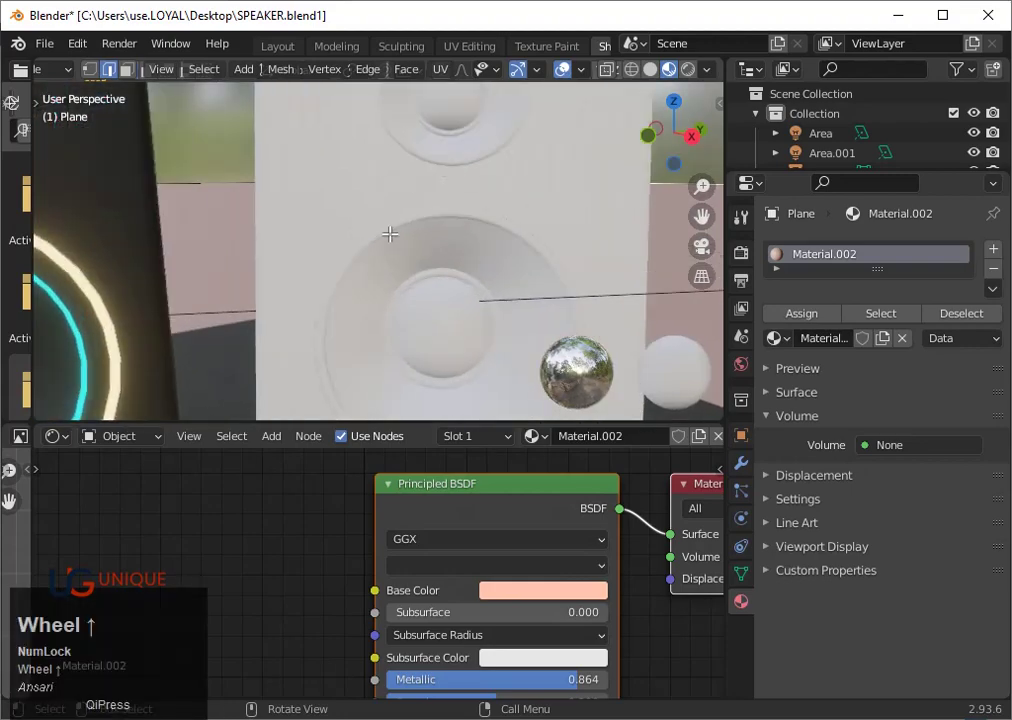
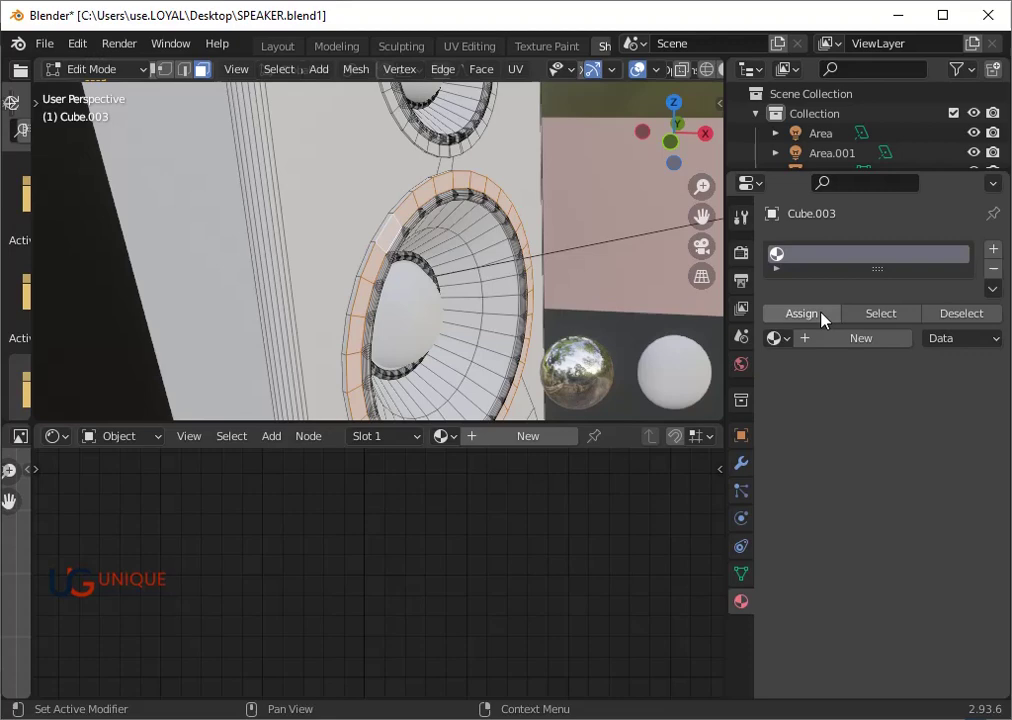
# - Assign emission Material.009 to the white speaker's ring faces, check it in Object Mode, then undo it
pyautogui.click(826, 317)
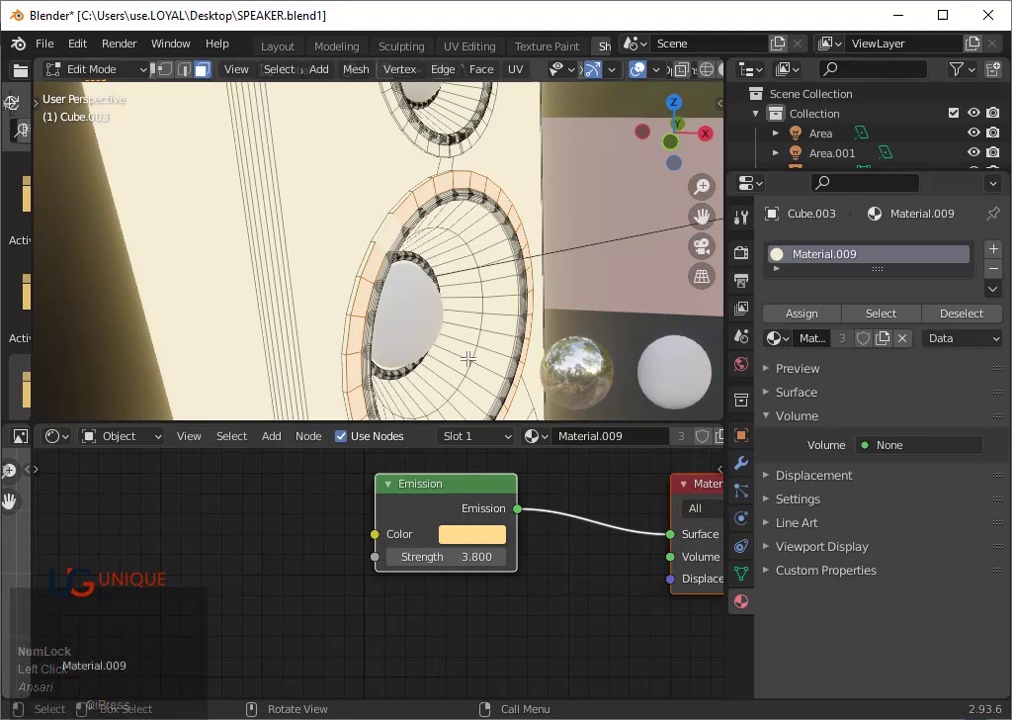
pyautogui.press('Tab')
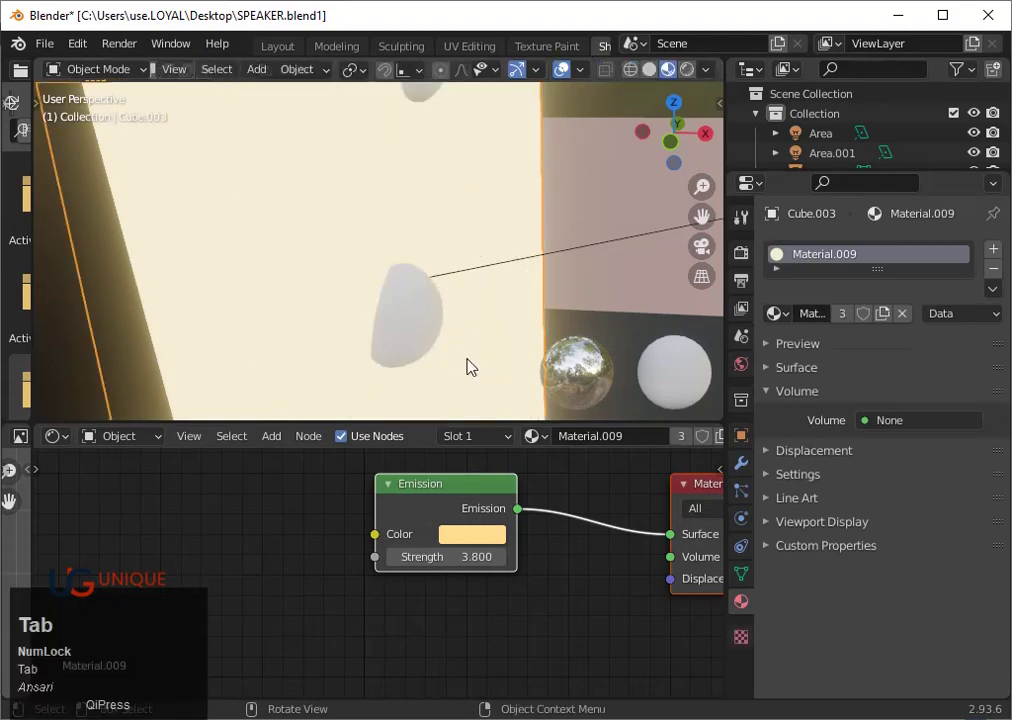
pyautogui.press('ctrl+z')
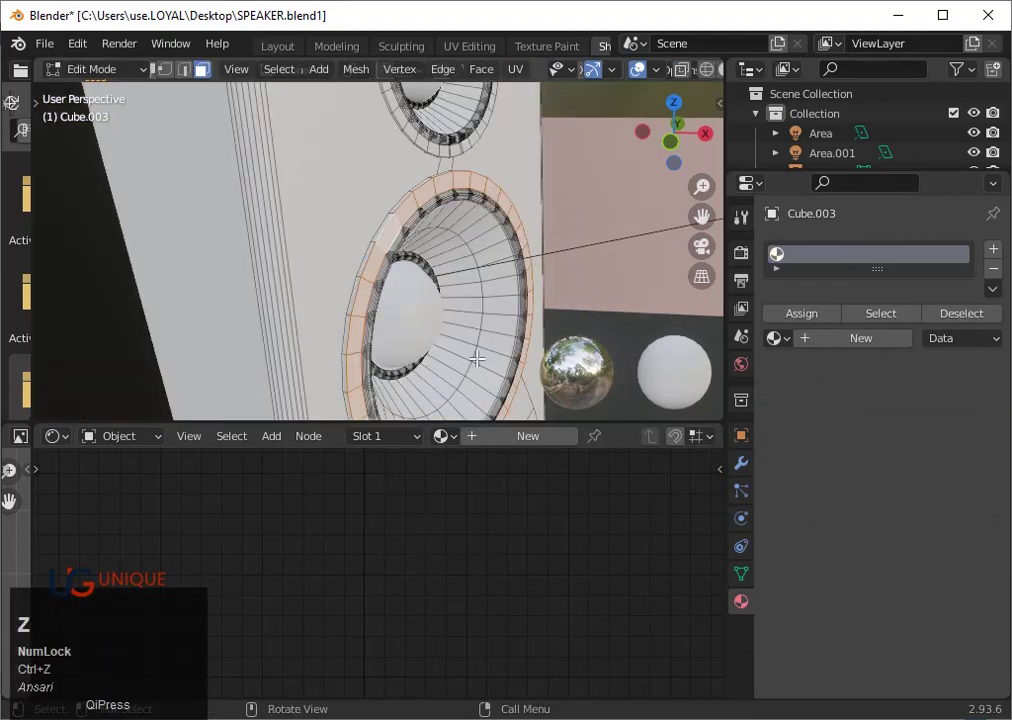
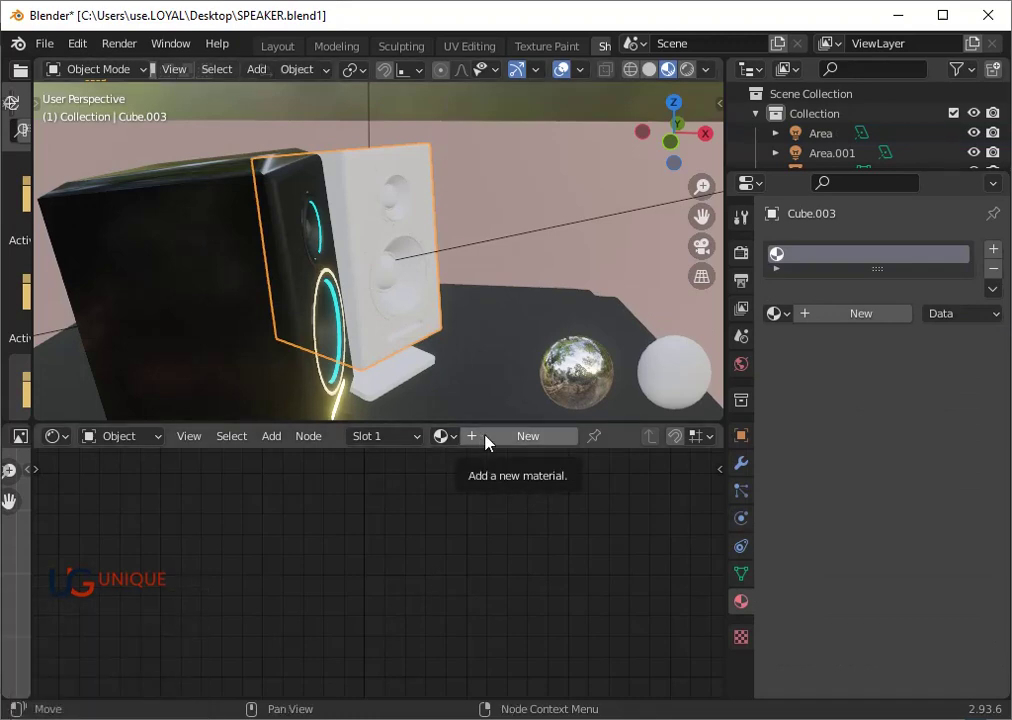
# - Create a new material for the white speaker and set its Principled BSDF Roughness to 0.1
pyautogui.click(492, 444)
pyautogui.scroll(3)
pyautogui.middleClick(556, 629)
pyautogui.click(477, 549)
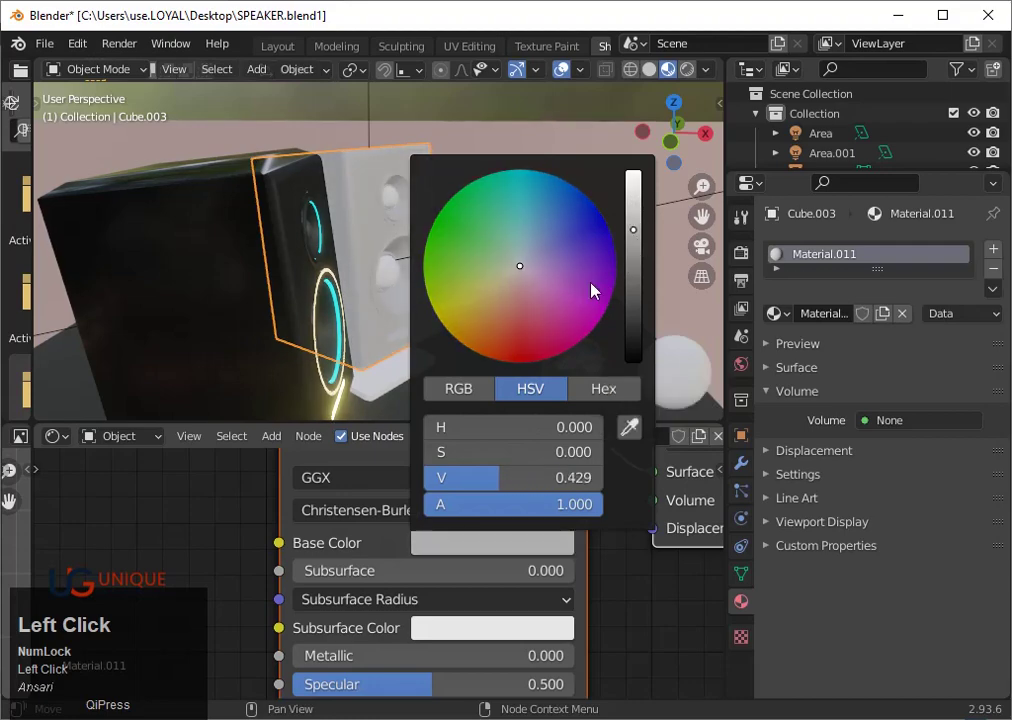
pyautogui.scroll(3)
pyautogui.scroll(-3)
pyautogui.middleClick(430, 588)
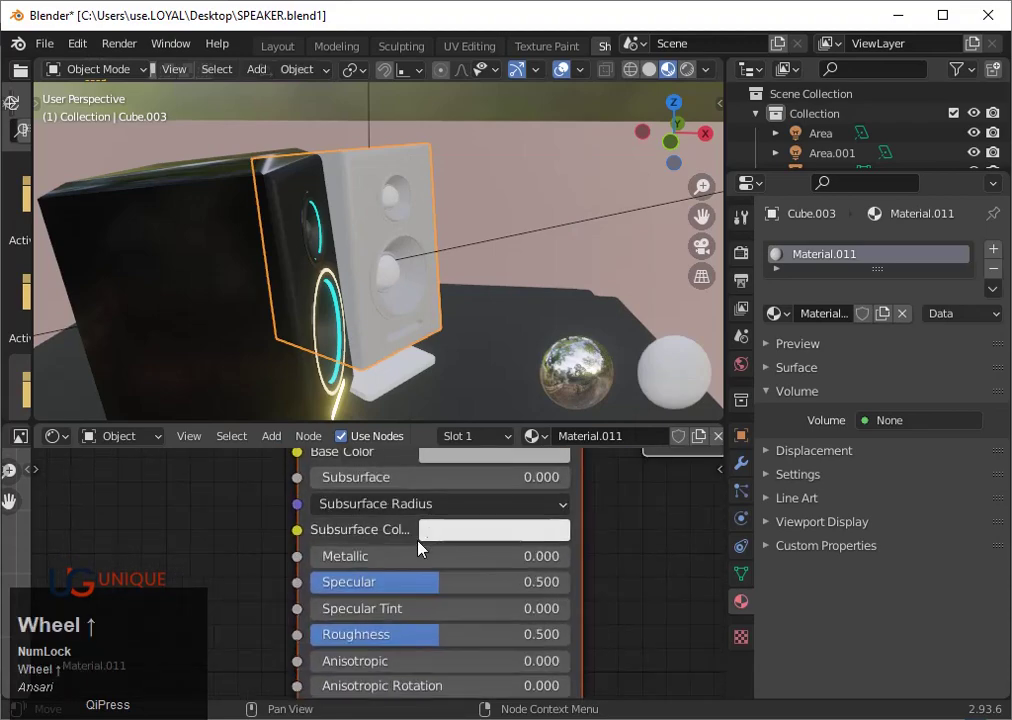
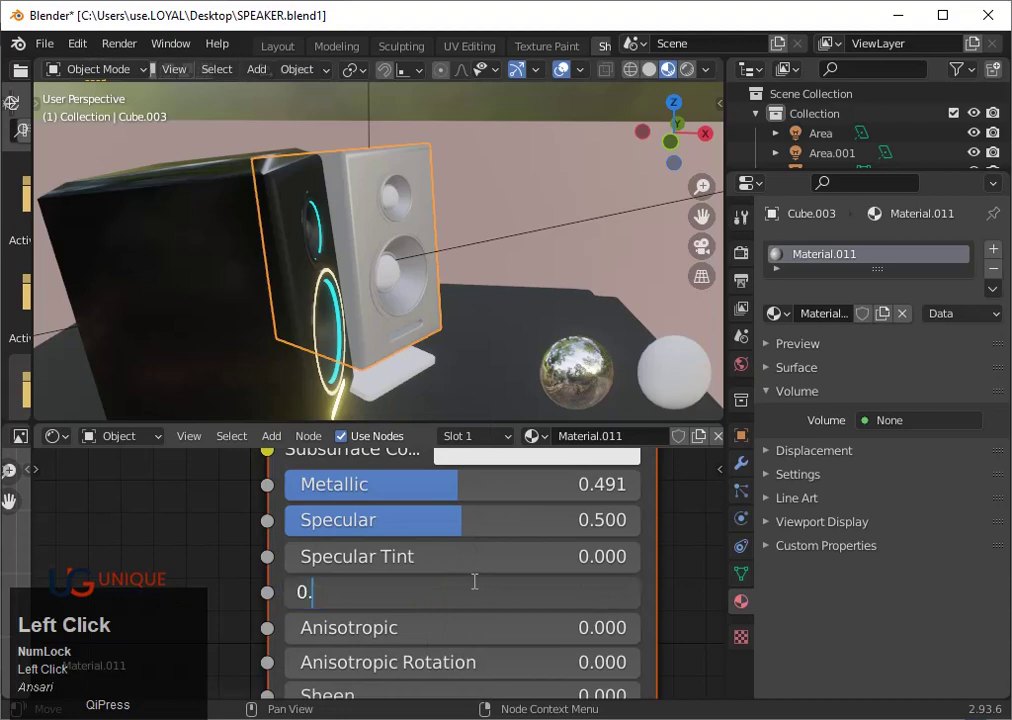
pyautogui.press('1')
pyautogui.press('Return')
# - Set Metallic to 0.3, move in close to the white speaker's front and enter Edit Mode
pyautogui.scroll(-3)
pyautogui.moveTo(536, 336); pyautogui.dragTo(440, 499)
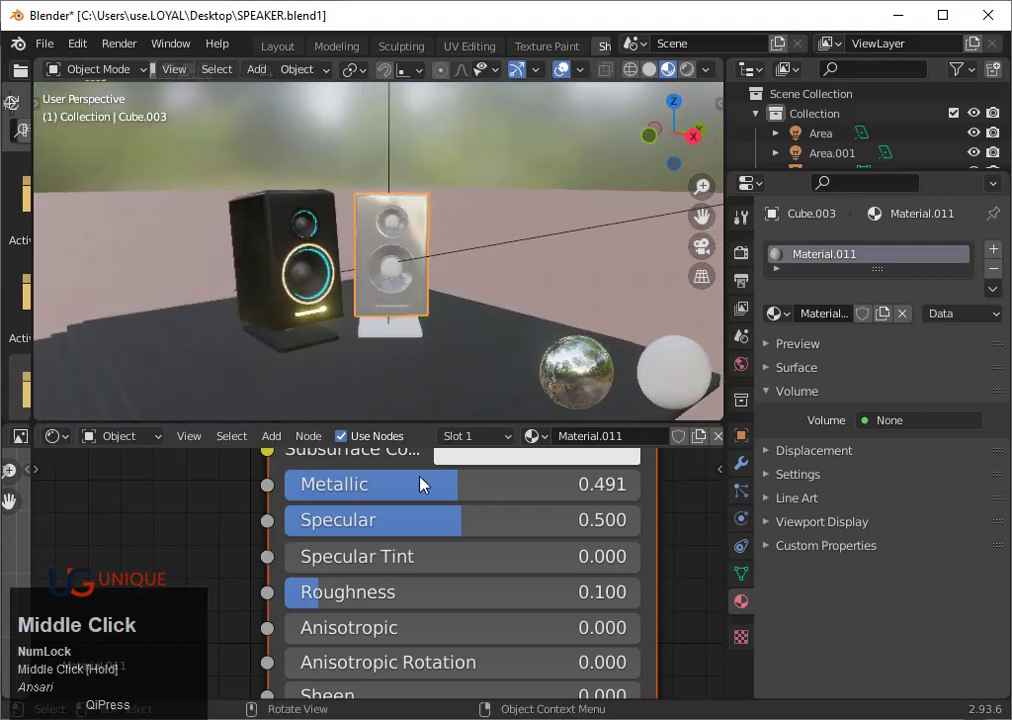
pyautogui.click(440, 499)
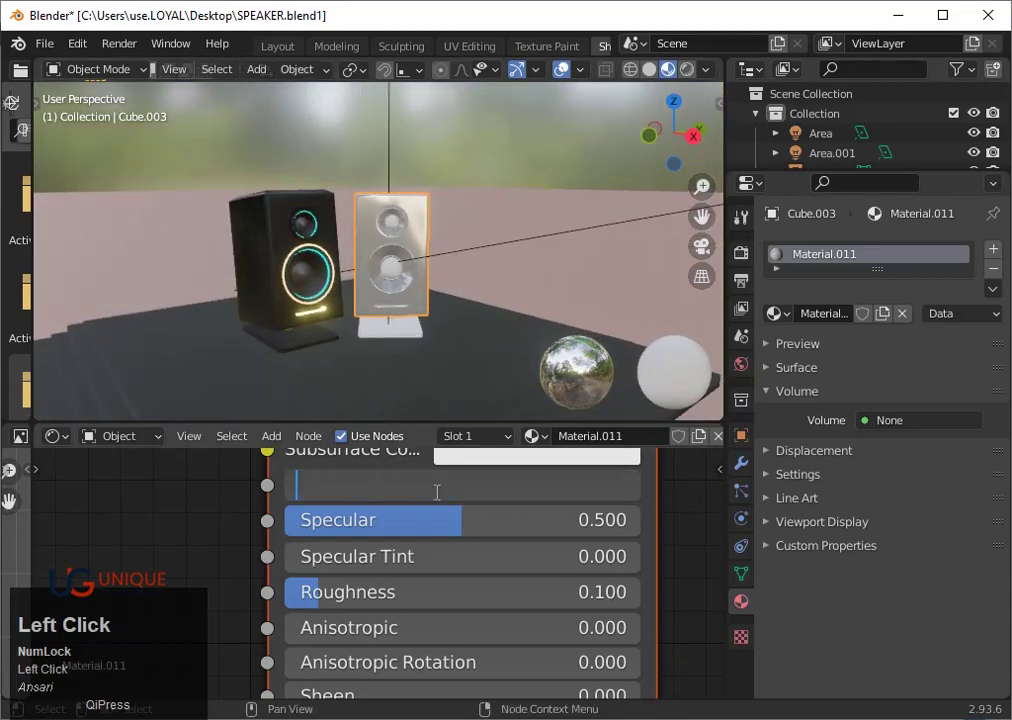
pyautogui.write('0')
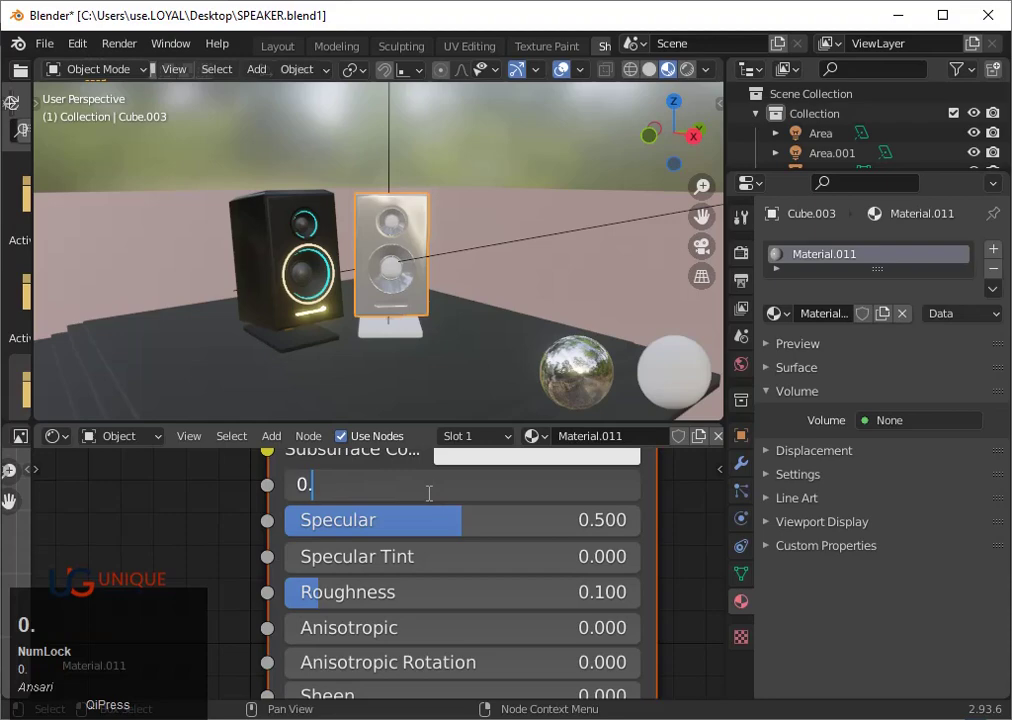
pyautogui.write('.3')
pyautogui.press('Return')
pyautogui.scroll(3)
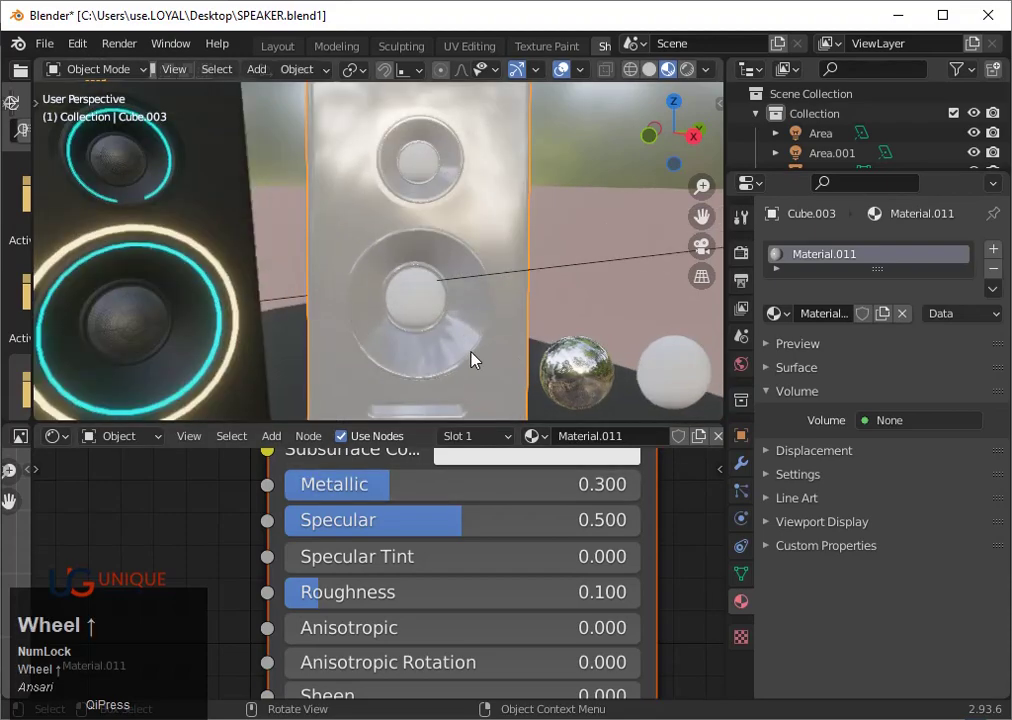
pyautogui.moveTo(481, 357); pyautogui.dragTo(410, 272)
pyautogui.scroll(3)
pyautogui.press('Tab')
# - Select the woofer's outer ring of faces and set the material's Metallic to 0
pyautogui.click(373, 251)
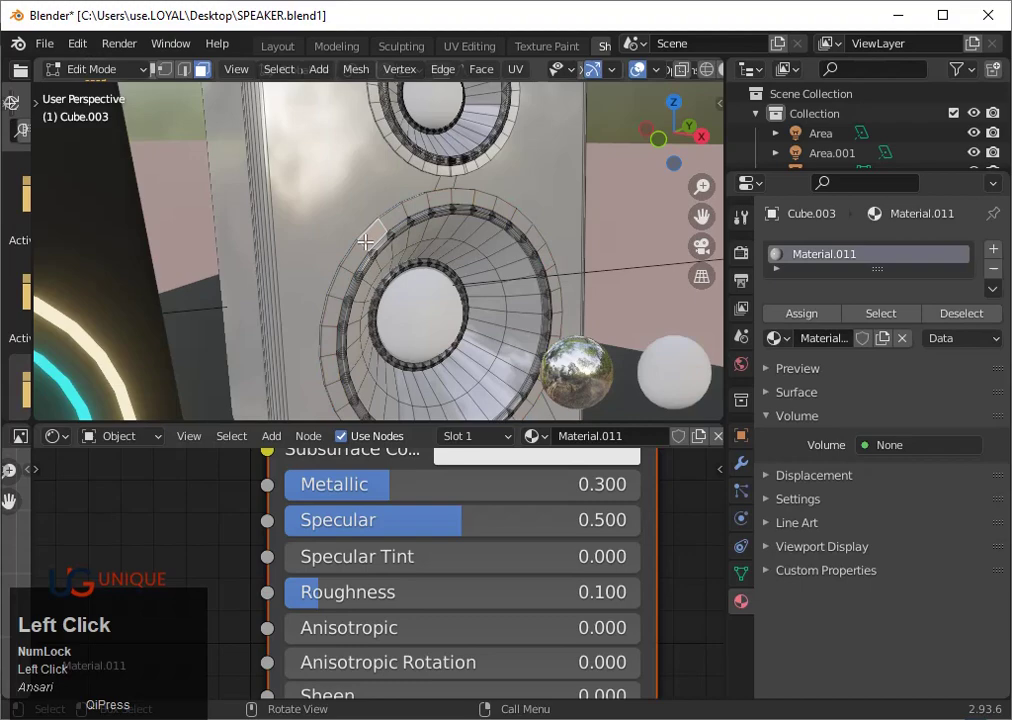
pyautogui.press('ctrl+z')
pyautogui.click(820, 315)
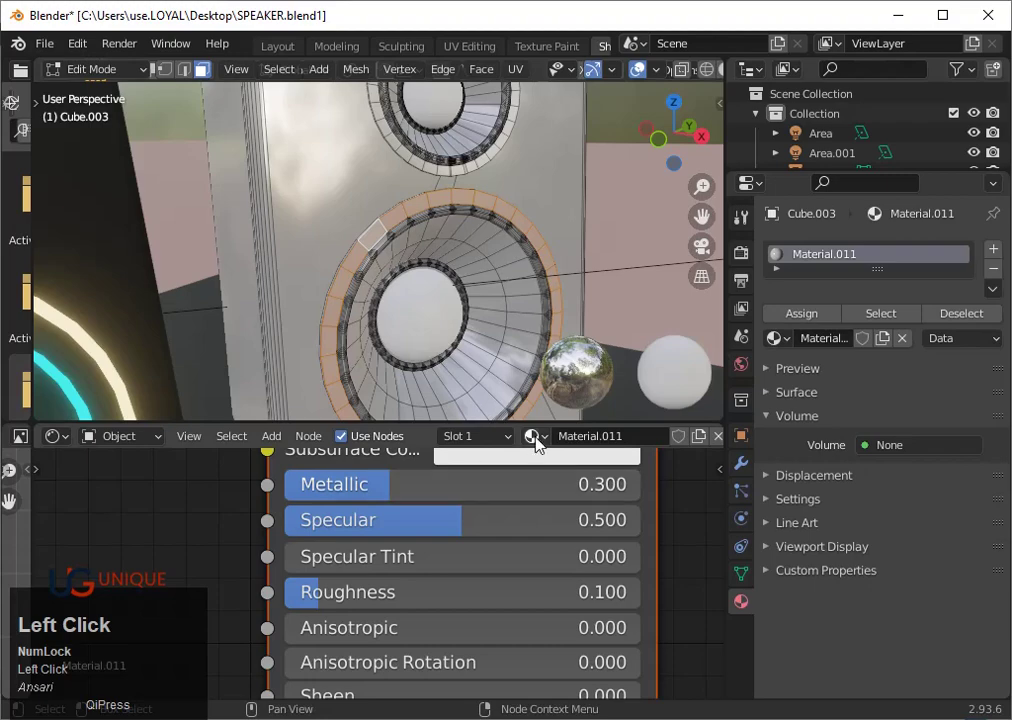
pyautogui.click(546, 443)
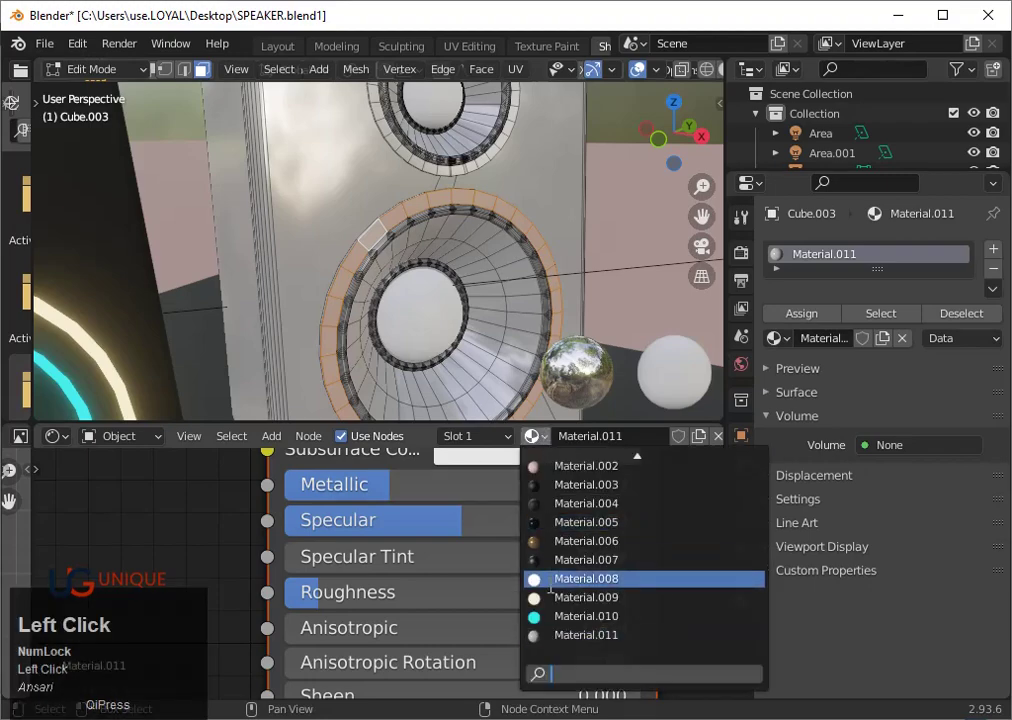
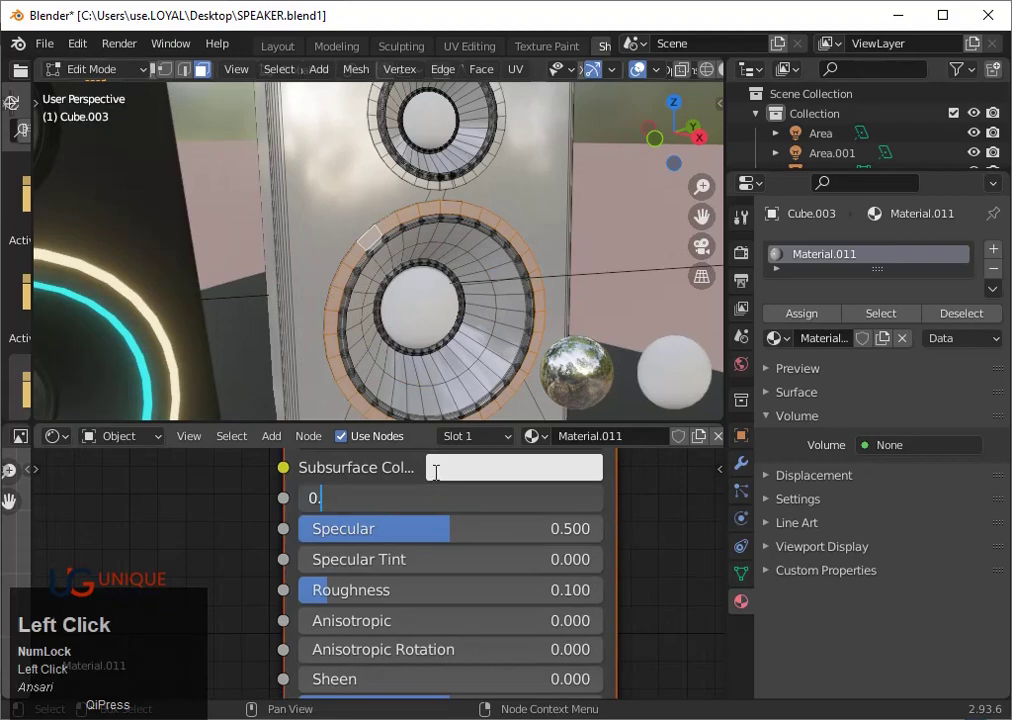
pyautogui.press('Return')
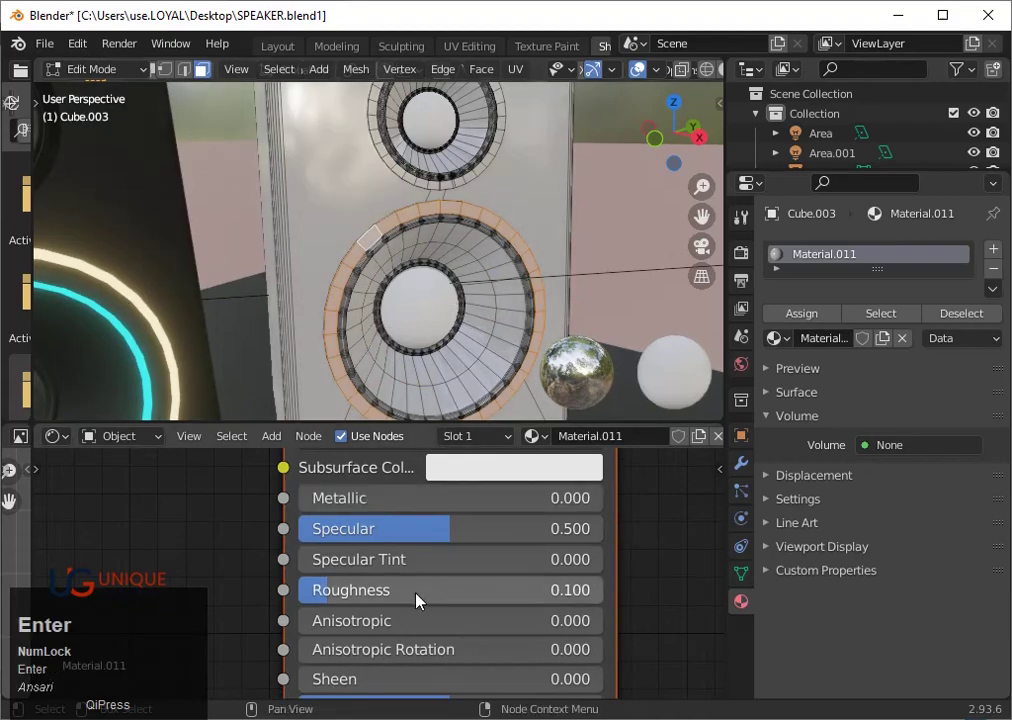
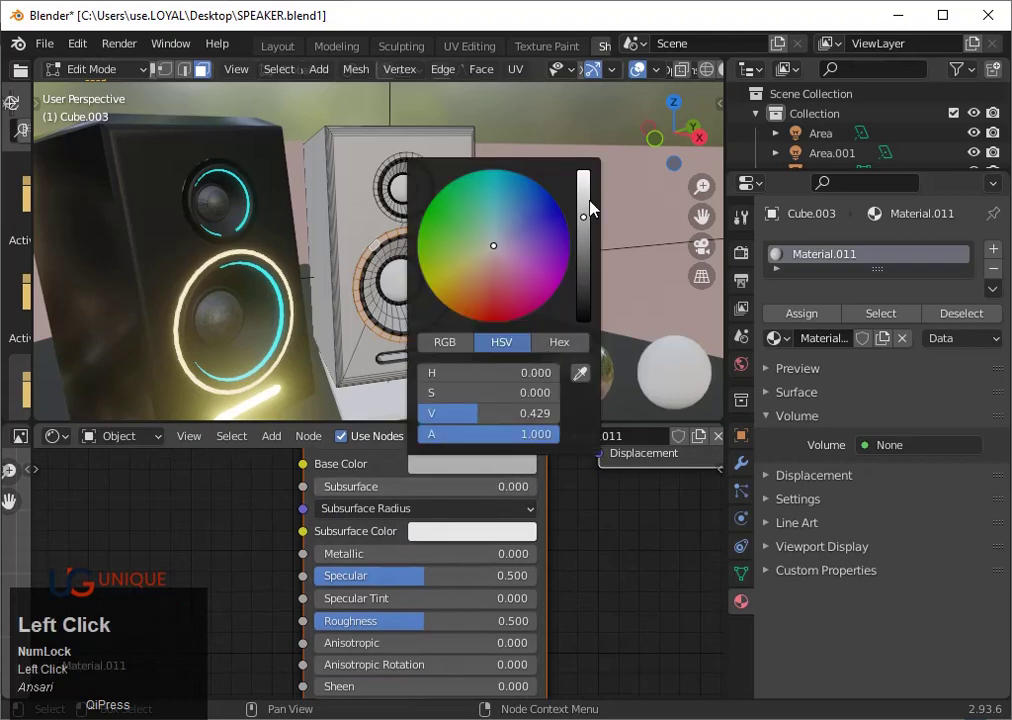
# - Push the Base Color value to pure white and return to Object Mode to view the speaker
pyautogui.rightClick(592, 198)
pyautogui.click(596, 176)
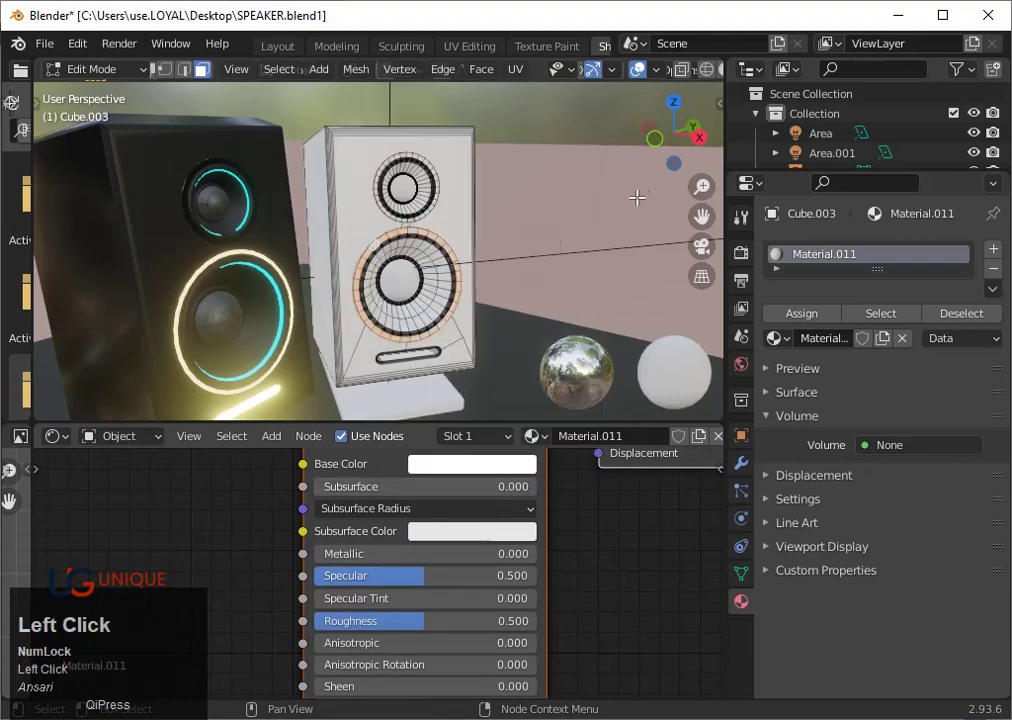
pyautogui.press('Tab')
pyautogui.scroll(3)
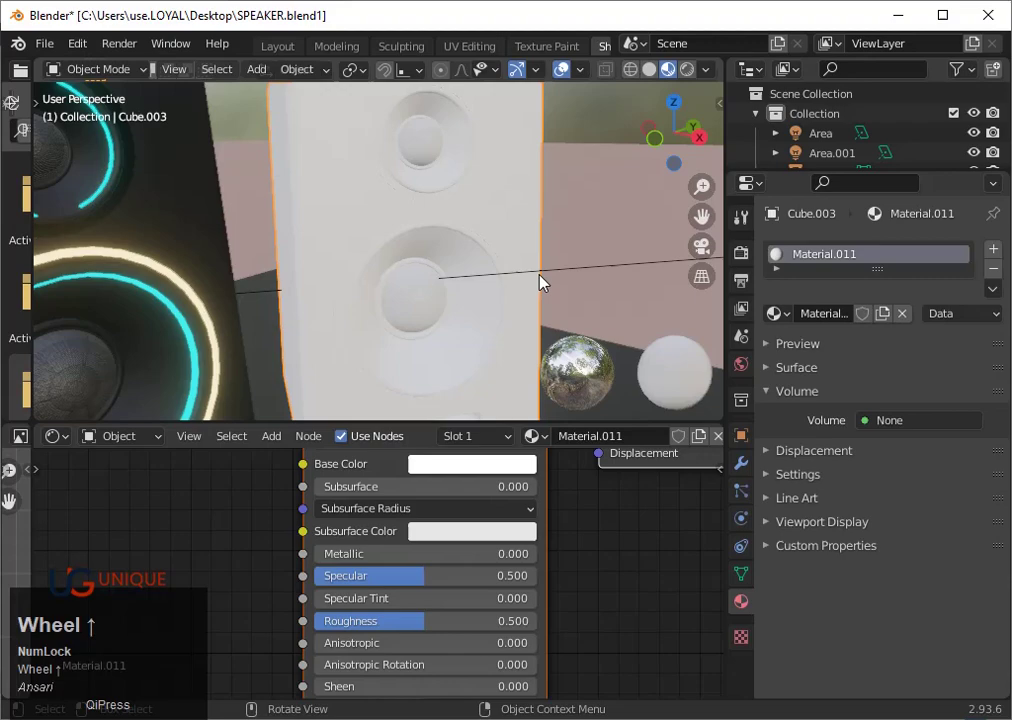
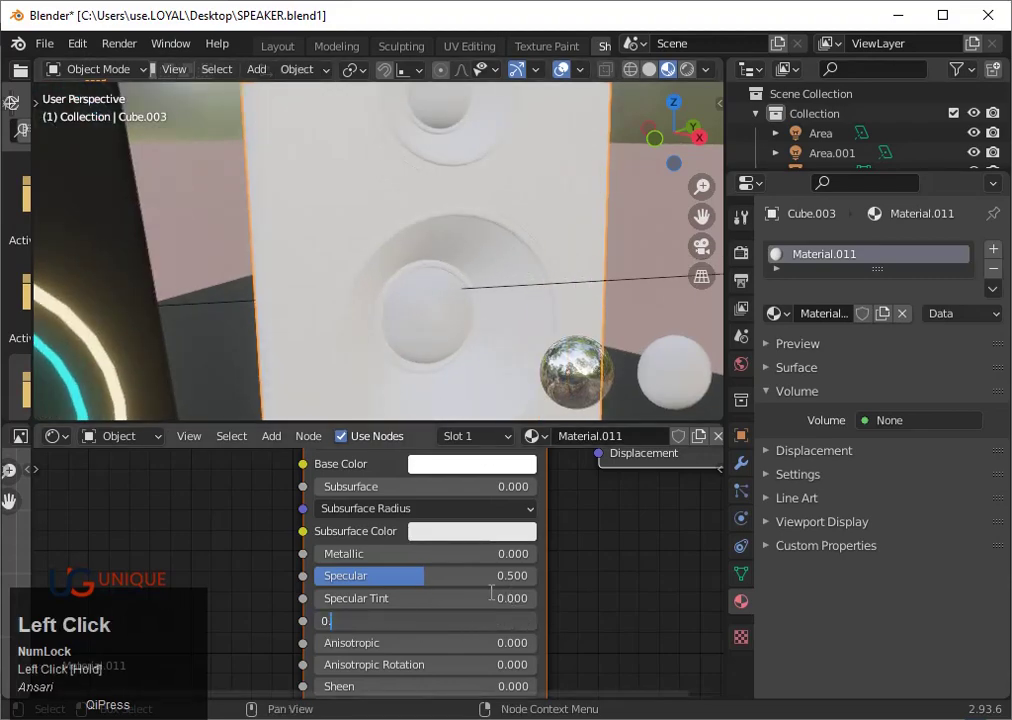
# - Set Material.011's roughness to 0.8
pyautogui.press('8')
pyautogui.press('Return')
pyautogui.scroll(-3)
pyautogui.moveTo(500, 292); pyautogui.dragTo(460, 474)
# - Lower the base colour value to about 0.7 for a light grey, then re-enter Edit Mode on the speaker
pyautogui.click(460, 474)
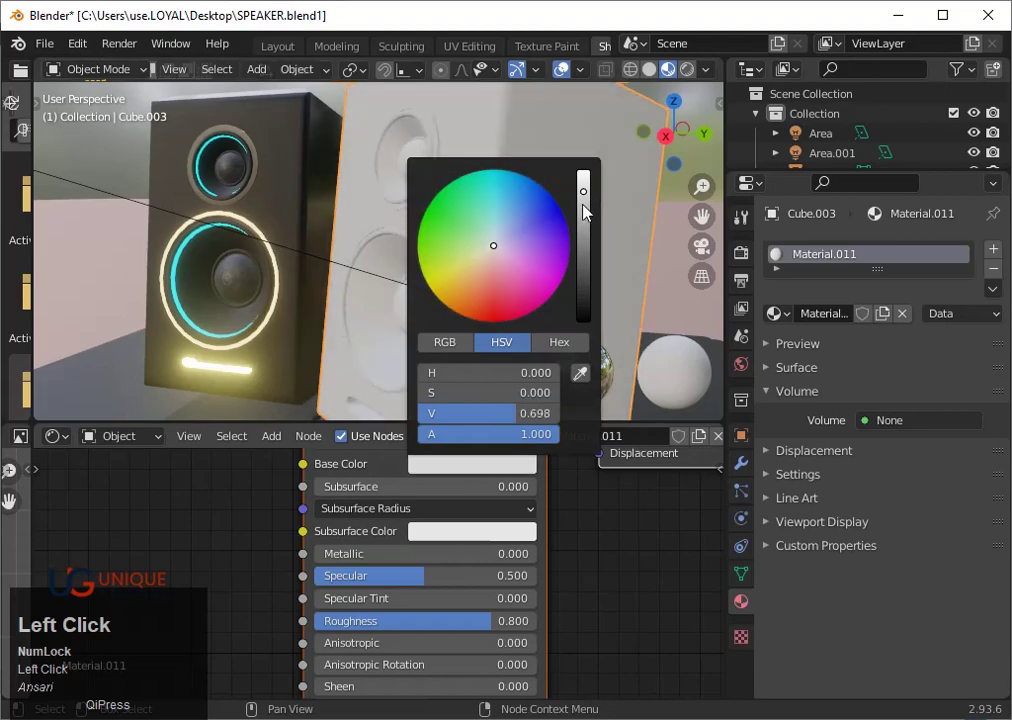
pyautogui.scroll(-3)
pyautogui.moveTo(659, 297); pyautogui.dragTo(514, 341)
pyautogui.scroll(3)
pyautogui.moveTo(446, 391); pyautogui.dragTo(423, 280)
pyautogui.scroll(3)
pyautogui.press('Tab')
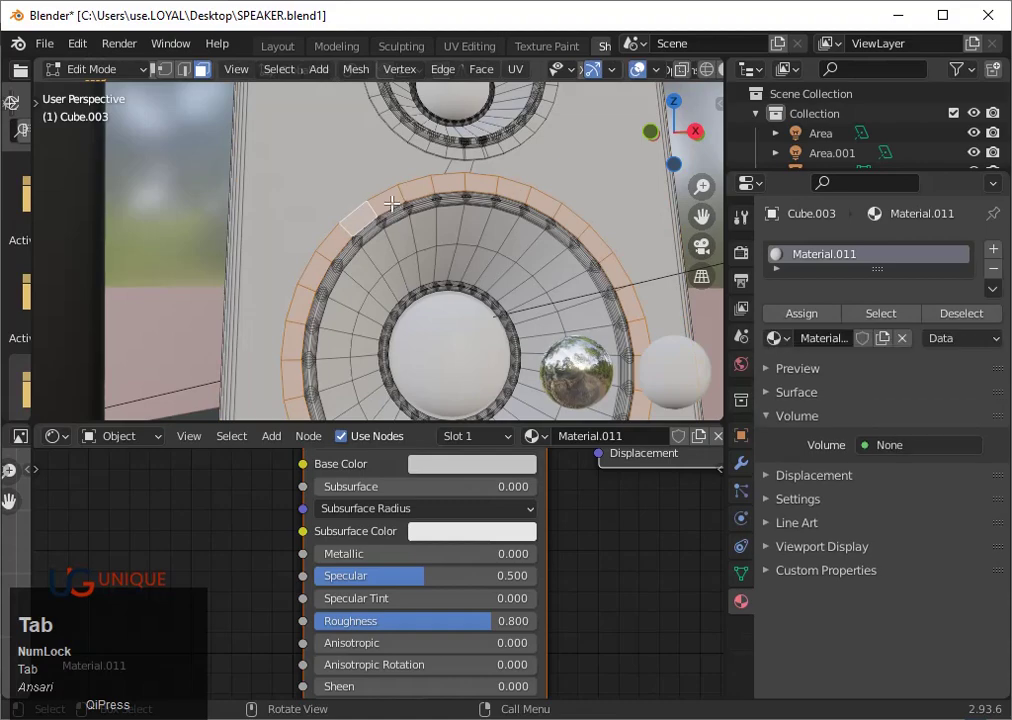
# - Select faces on the white speaker's woofer ring
pyautogui.click(798, 325)
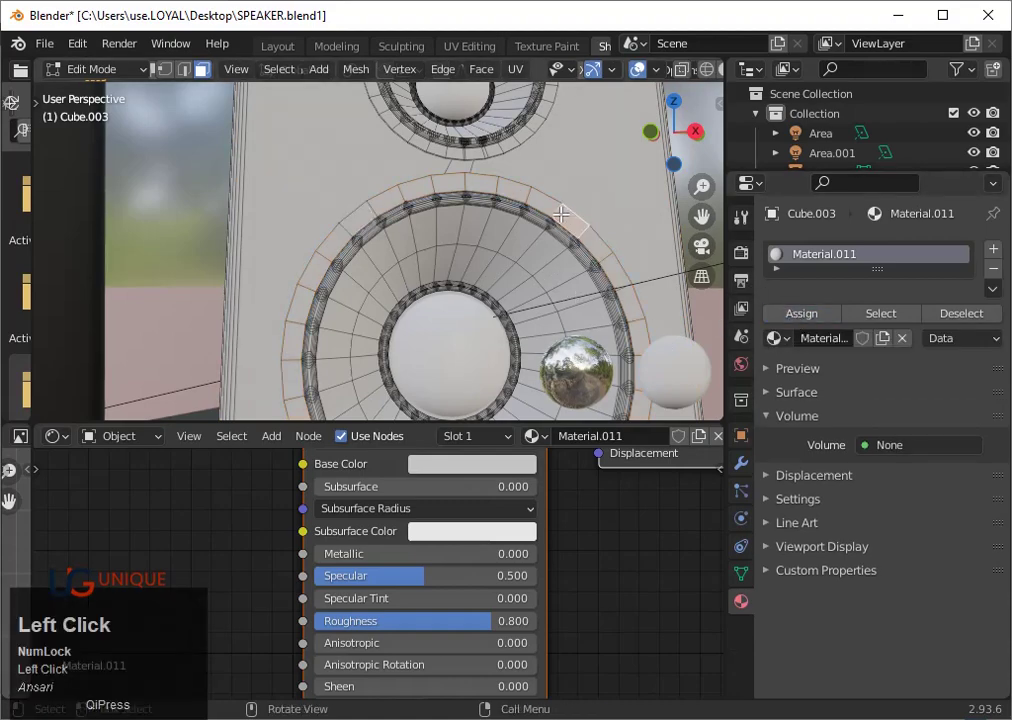
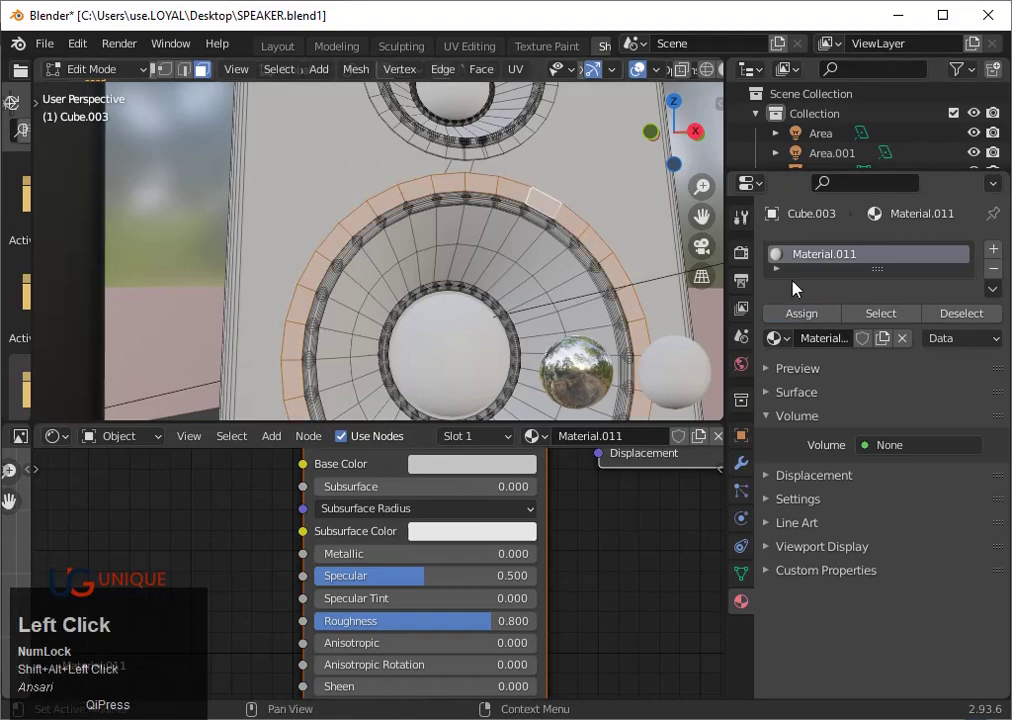
pyautogui.click(803, 323)
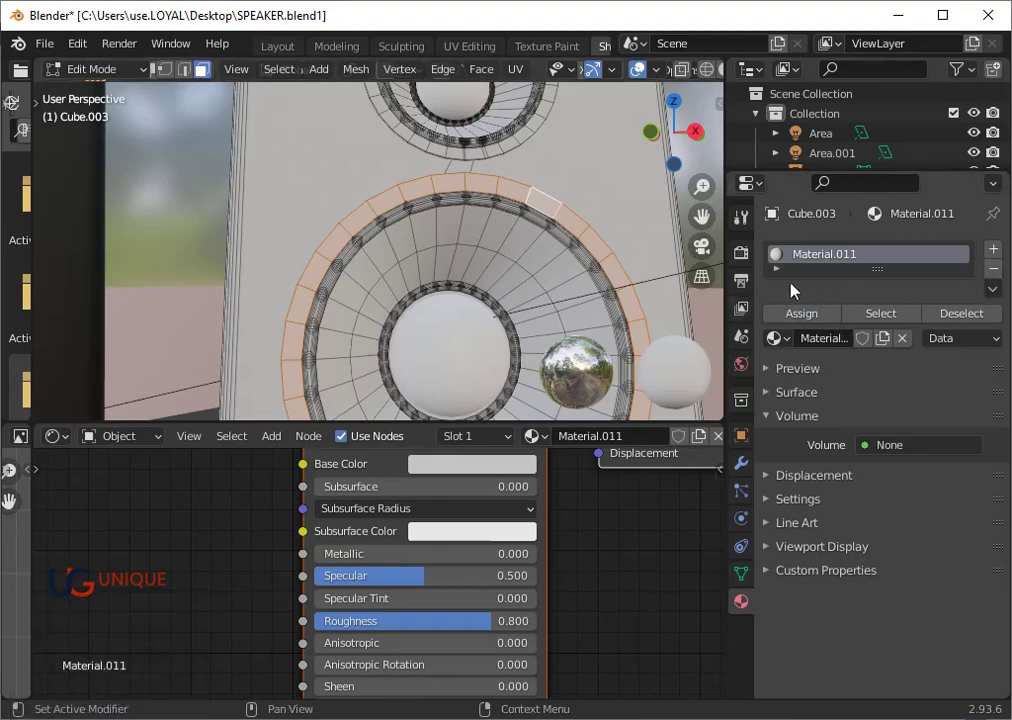
pyautogui.click(761, 370)
pyautogui.scroll(-3)
# - Plug a Principled BSDF into Material.011's Volume input and return to Object Mode
pyautogui.click(887, 449)
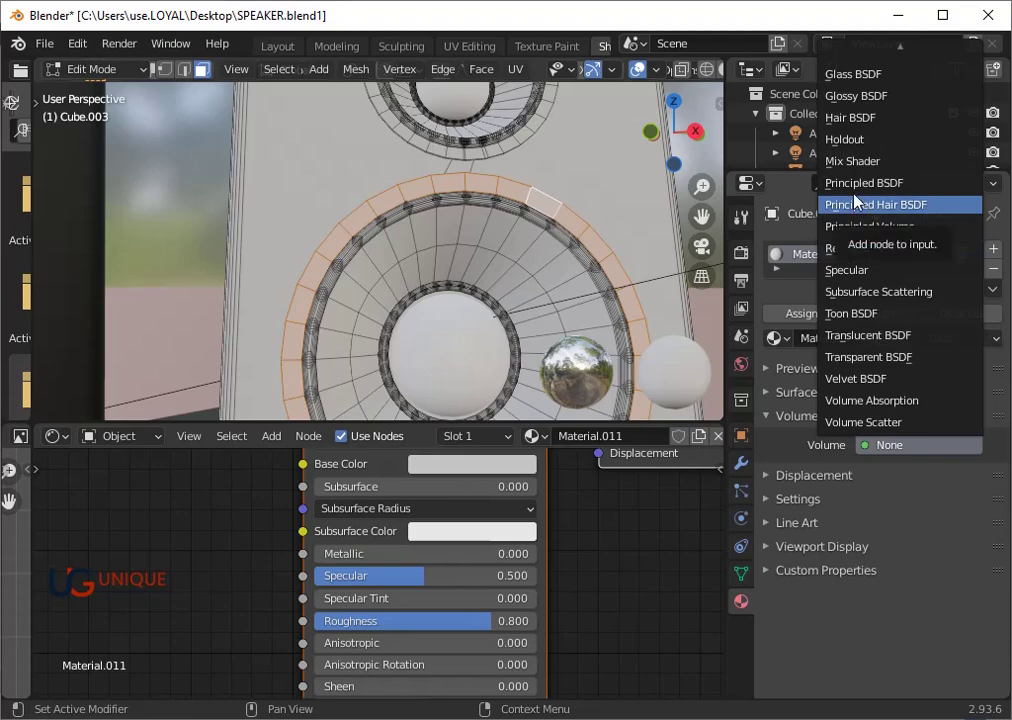
pyautogui.click(855, 195)
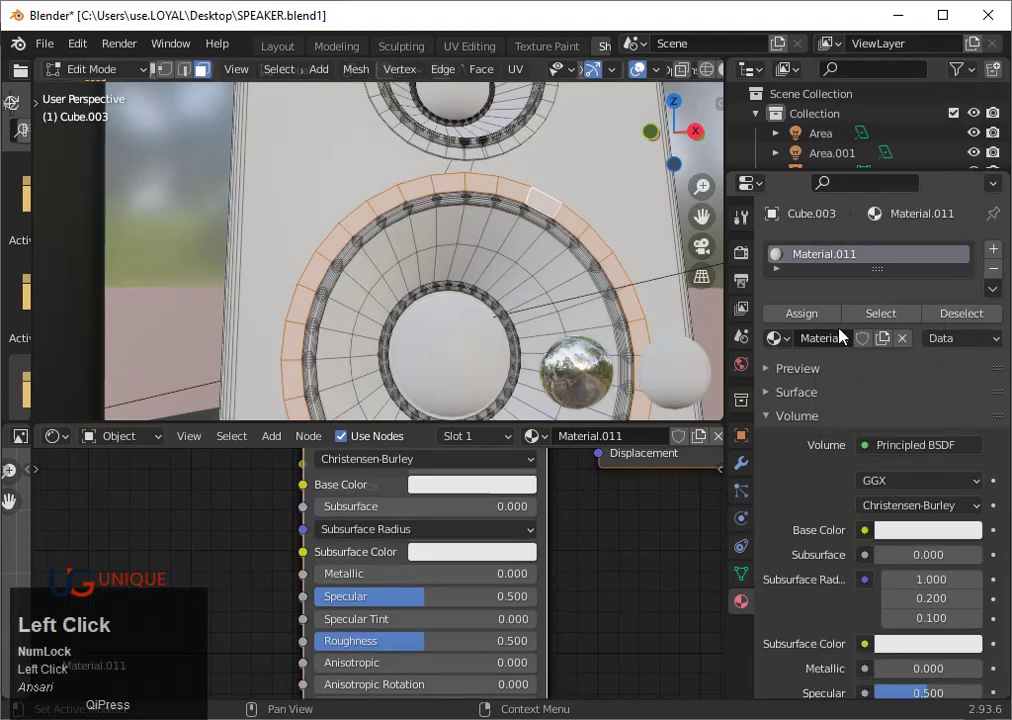
pyautogui.moveTo(817, 312); pyautogui.dragTo(993, 305)
pyautogui.click(675, 64)
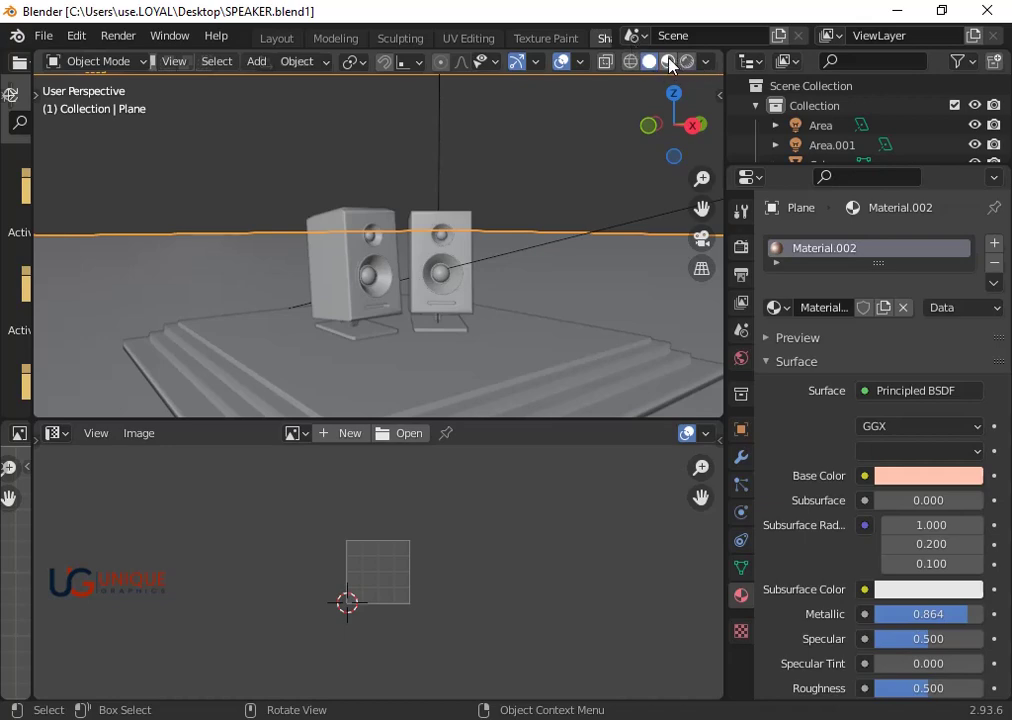
# - Select the black speaker cube and enter Edit Mode with its Material.005 slot active
pyautogui.moveTo(673, 63); pyautogui.dragTo(666, 65)
pyautogui.scroll(3)
pyautogui.middleClick(397, 301)
pyautogui.scroll(3)
pyautogui.click(411, 363)
pyautogui.press('Tab')
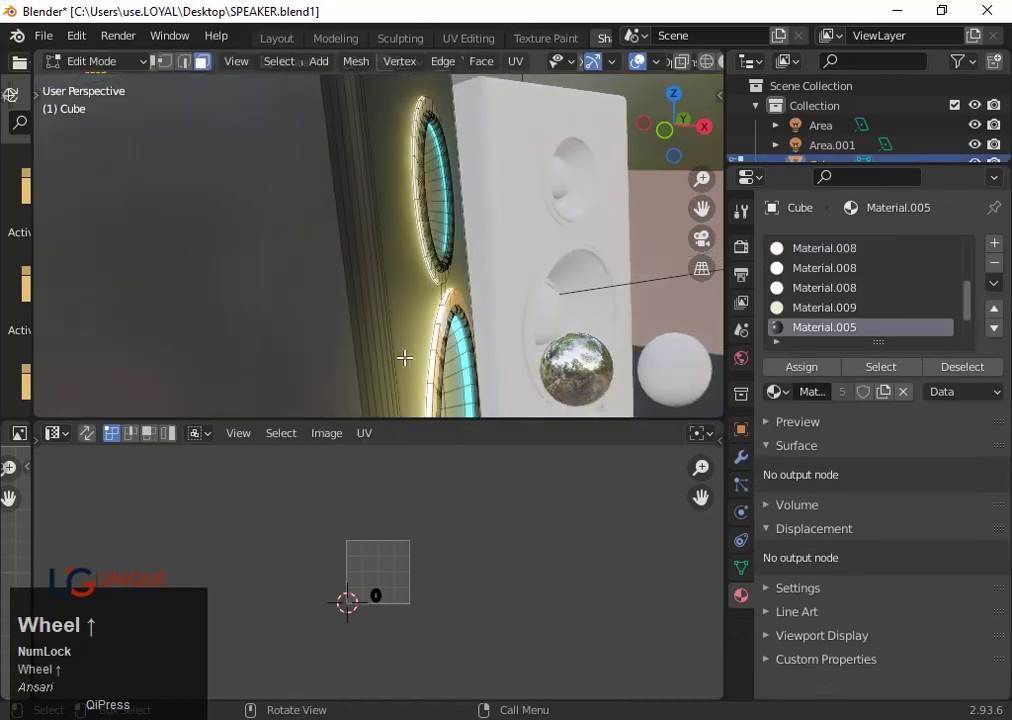
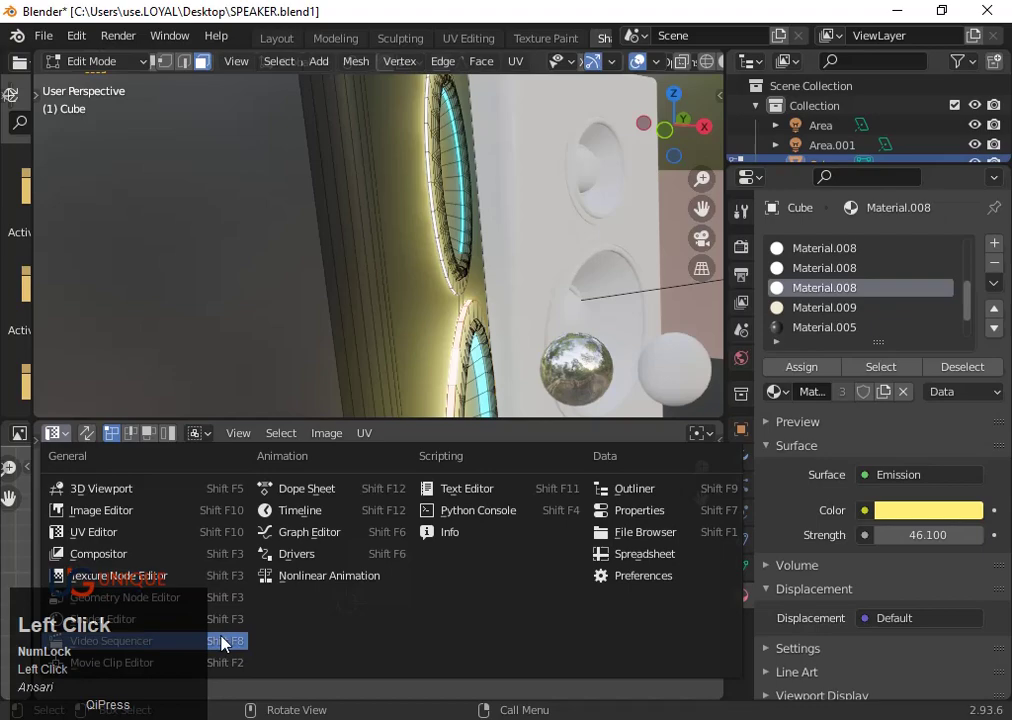
# - Switch the lower area to the Shader Editor and browse the material list for Material.005
pyautogui.click(236, 630)
pyautogui.scroll(-3)
pyautogui.click(552, 444)
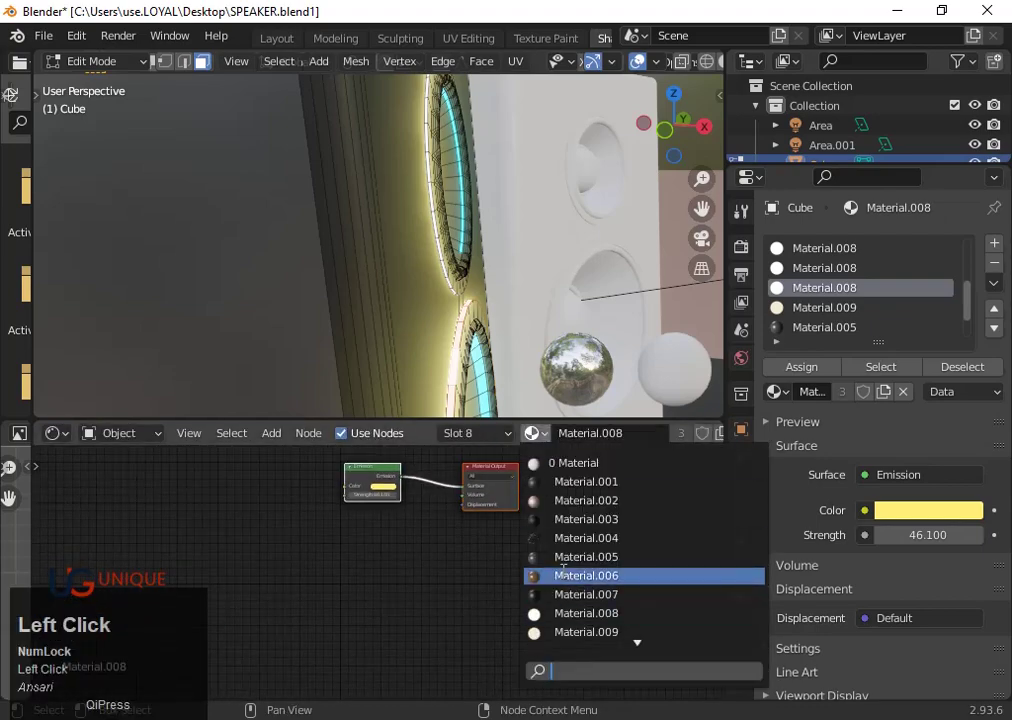
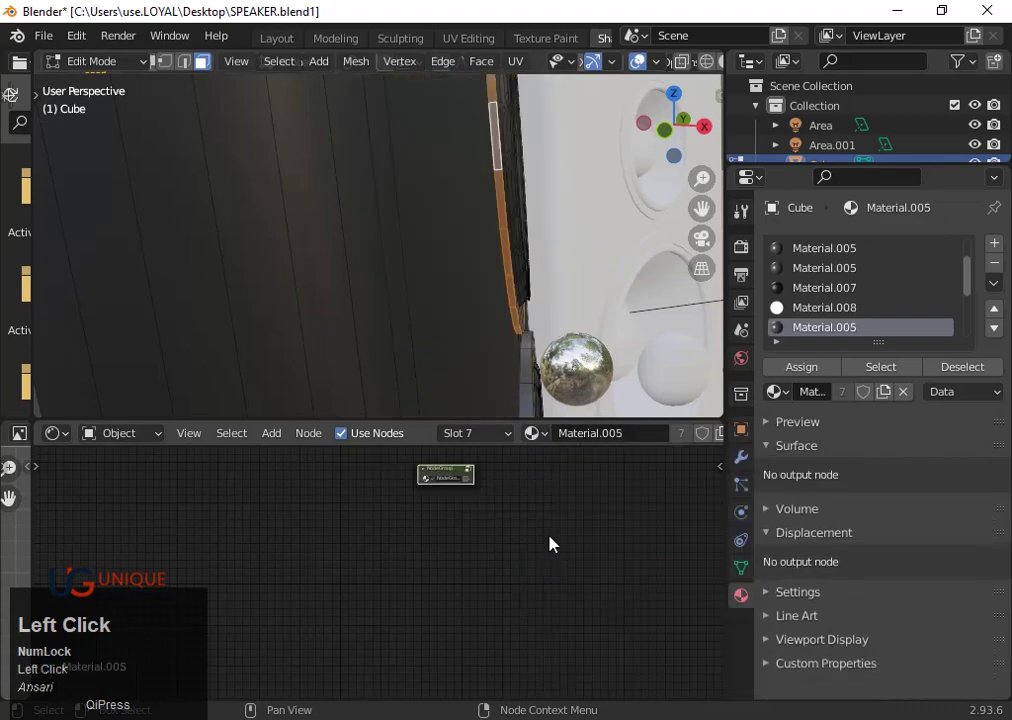
# - Leave Edit Mode and darken Material.005's base colour inside the node group to value 0.105
pyautogui.scroll(-3)
pyautogui.press('Tab')
pyautogui.scroll(3)
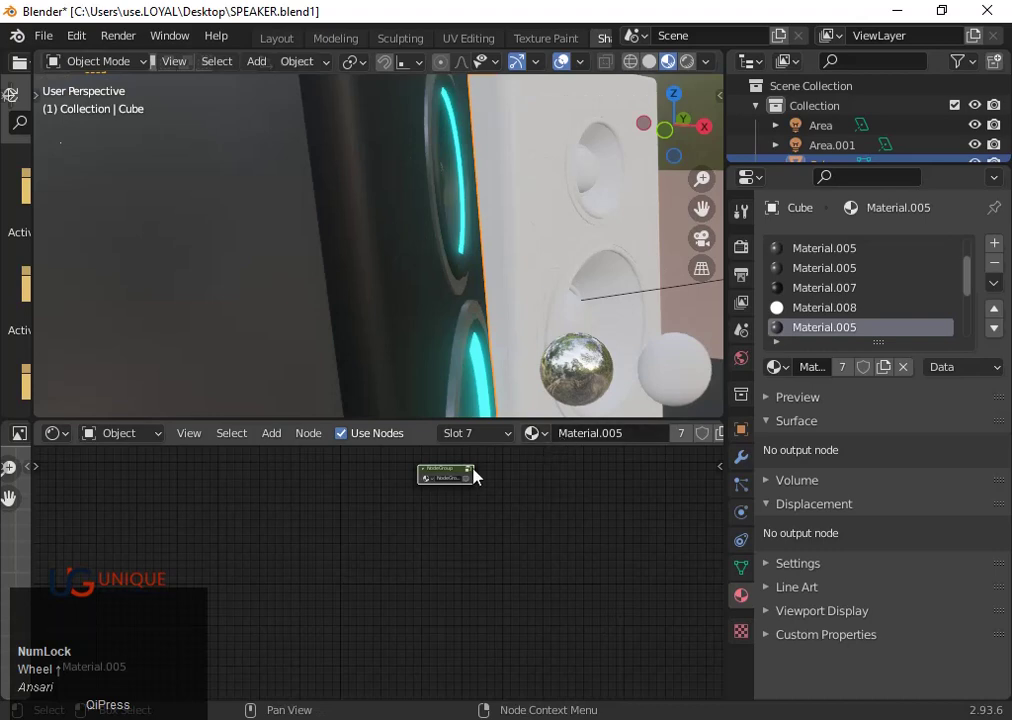
pyautogui.scroll(3)
pyautogui.middleClick(488, 505)
pyautogui.scroll(3)
pyautogui.click(449, 501)
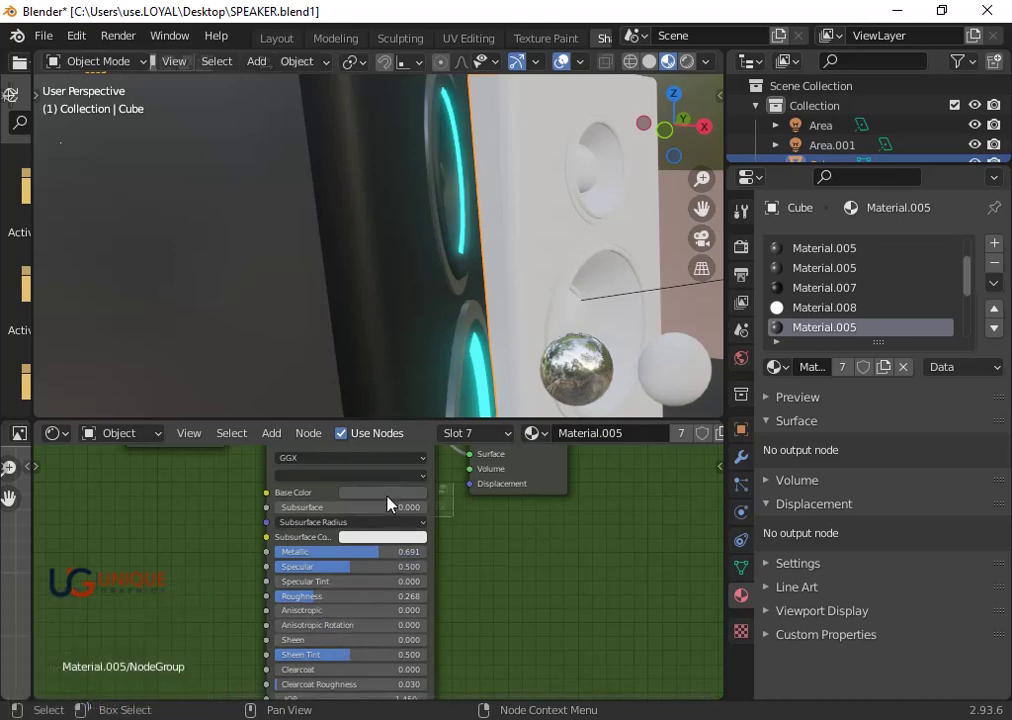
pyautogui.click(394, 499)
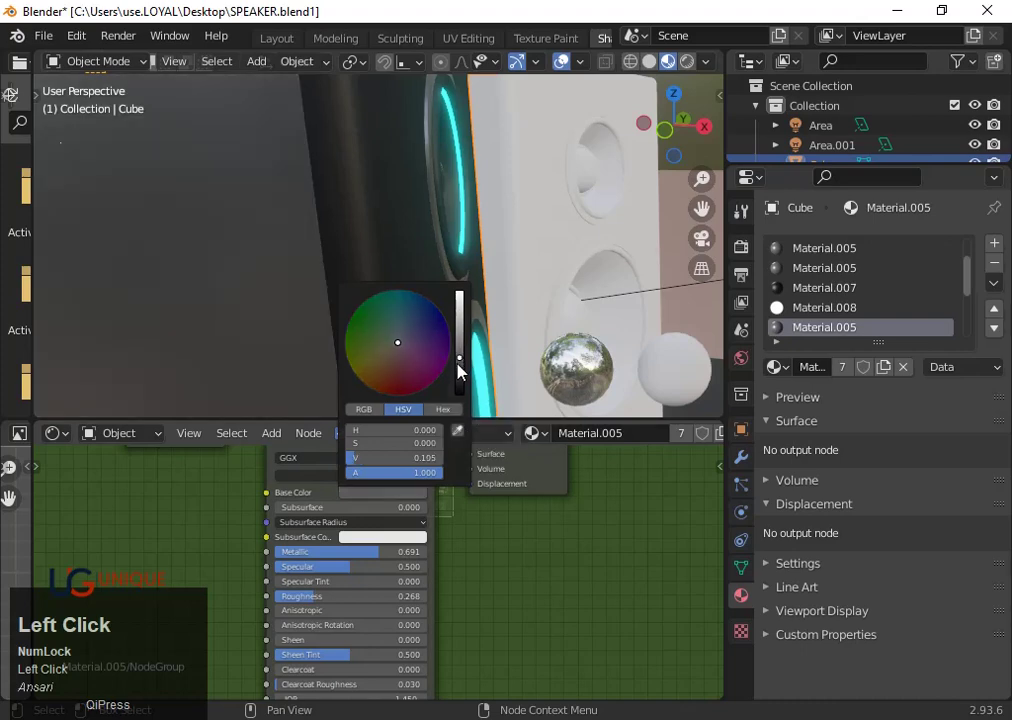
# - Orbit the view out to show the whole black speaker and then both speakers
pyautogui.scroll(3)
pyautogui.scroll(-3)
pyautogui.scroll(3)
pyautogui.middleClick(488, 300)
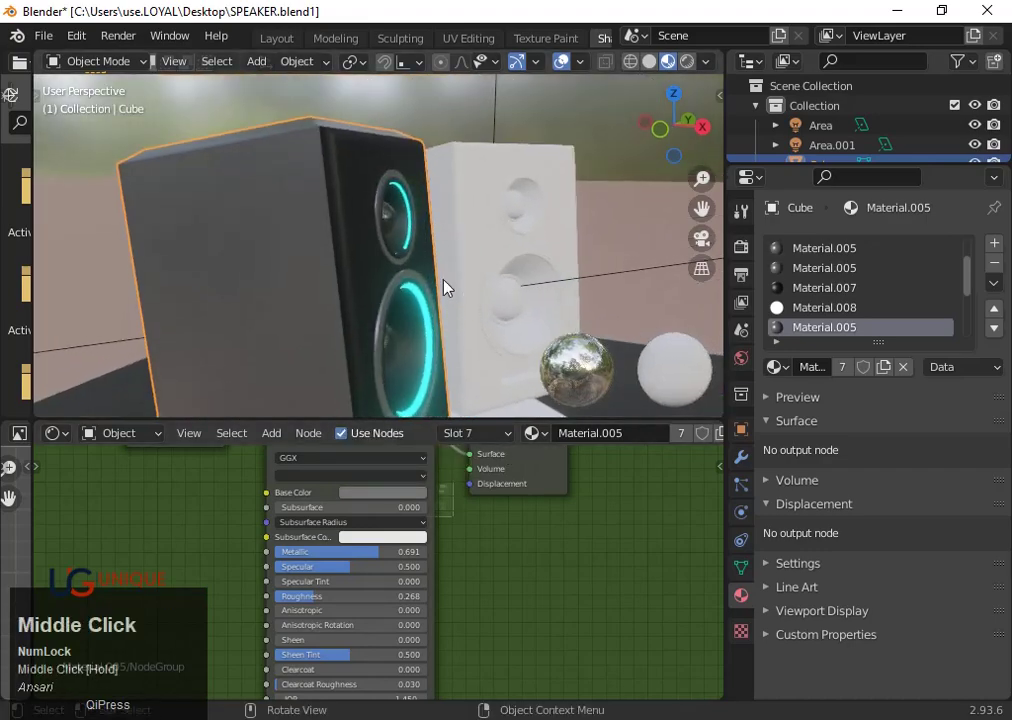
pyautogui.scroll(3)
pyautogui.scroll(-3)
pyautogui.moveTo(486, 349); pyautogui.dragTo(696, 72)
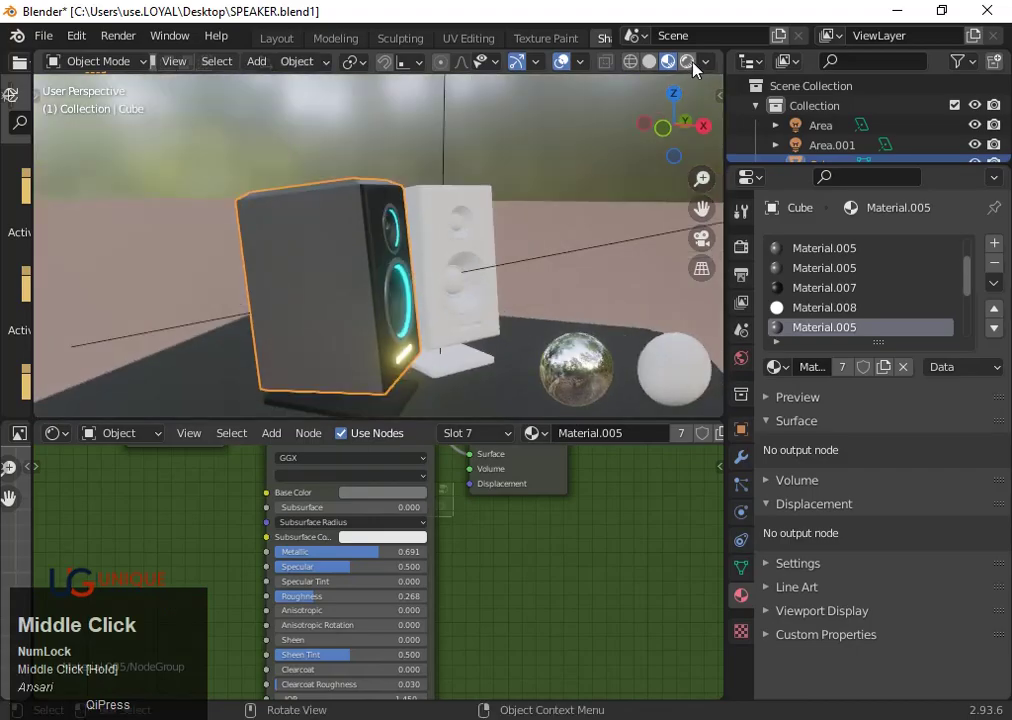
# - Switch the viewport to Cycles rendered preview and select the stepped platform
pyautogui.click(696, 72)
pyautogui.scroll(3)
pyautogui.scroll(-3)
pyautogui.moveTo(591, 325); pyautogui.dragTo(594, 311)
pyautogui.click(594, 311)
pyautogui.scroll(3)
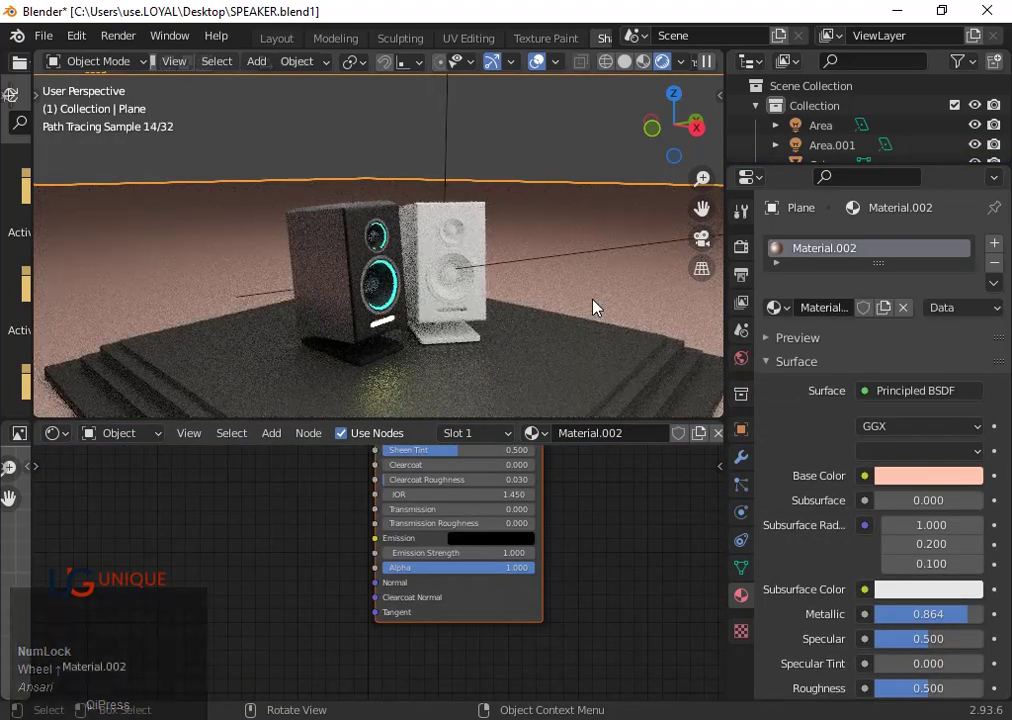
# - Set the Principled BSDF roughness in Material.005's node group to 0.141 and leave Edit Mode
pyautogui.scroll(3)
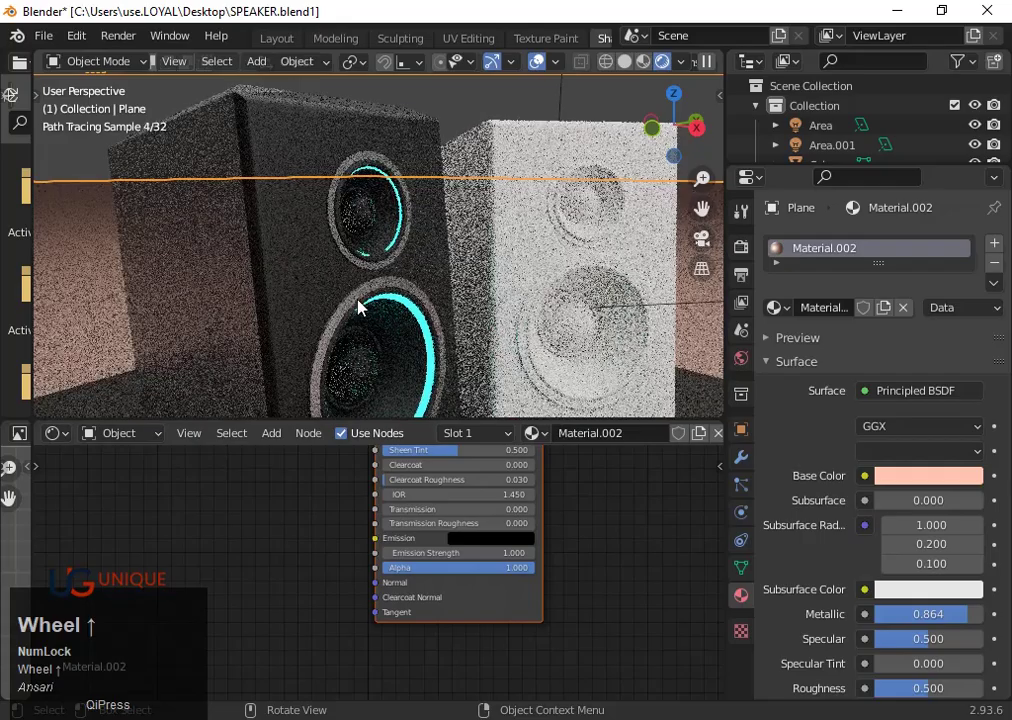
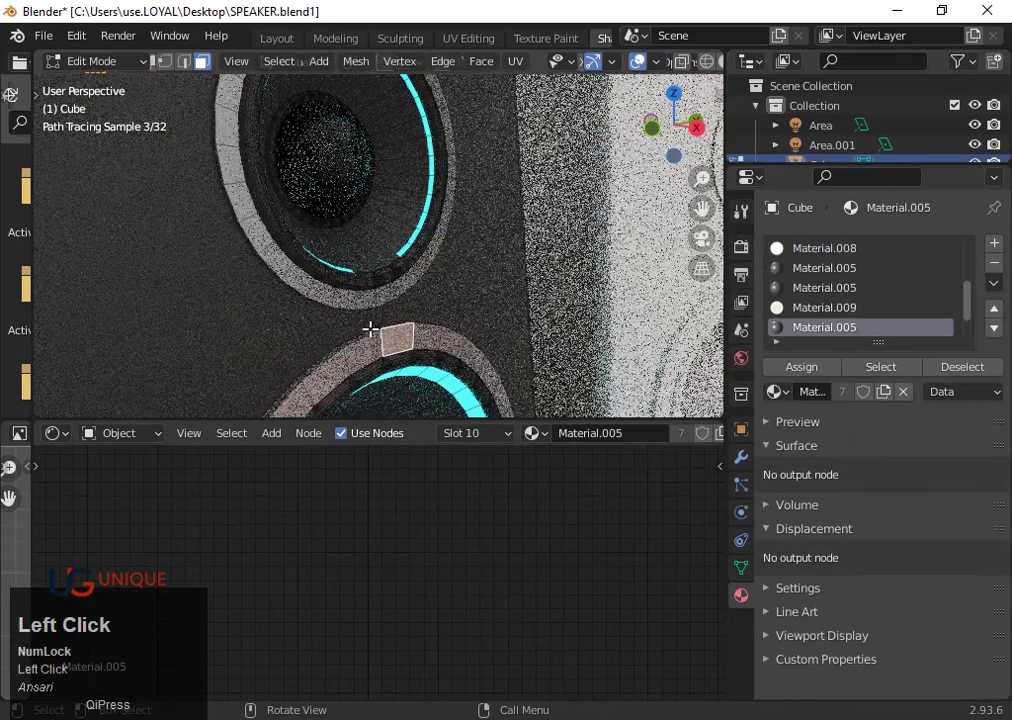
pyautogui.scroll(-3)
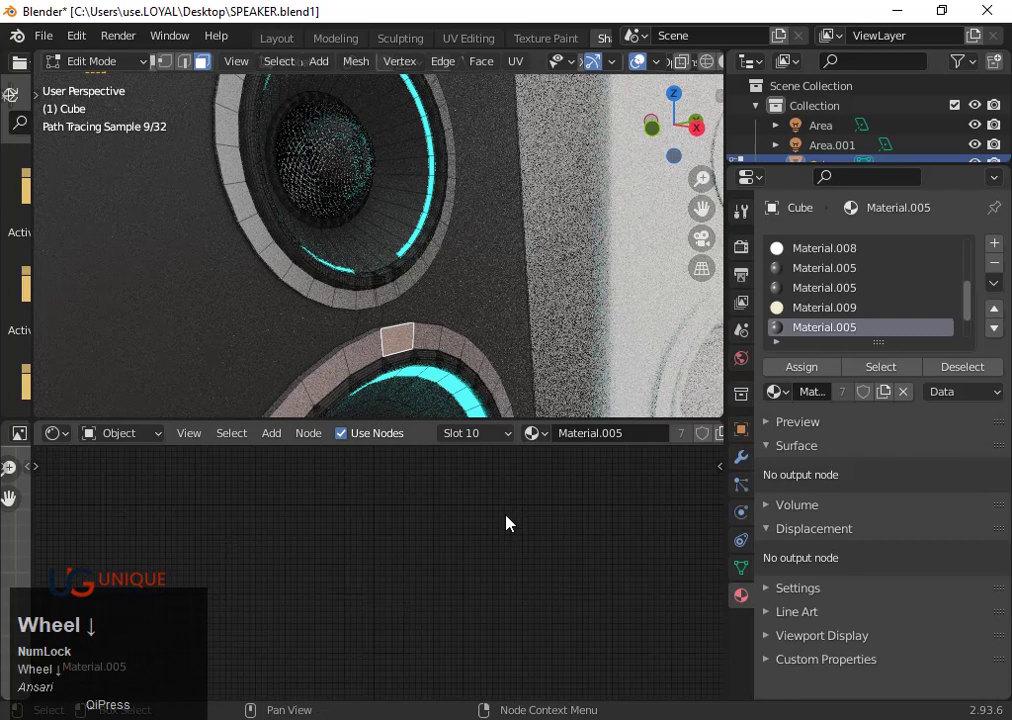
pyautogui.scroll(3)
pyautogui.moveTo(442, 565); pyautogui.dragTo(466, 592)
pyautogui.scroll(3)
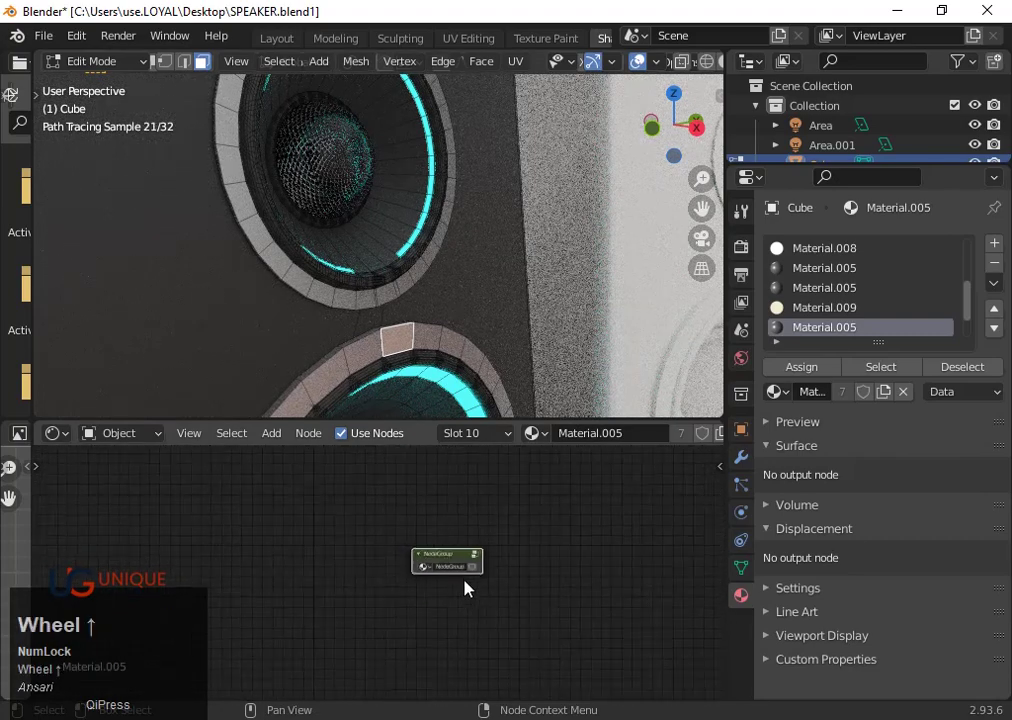
pyautogui.click(516, 555)
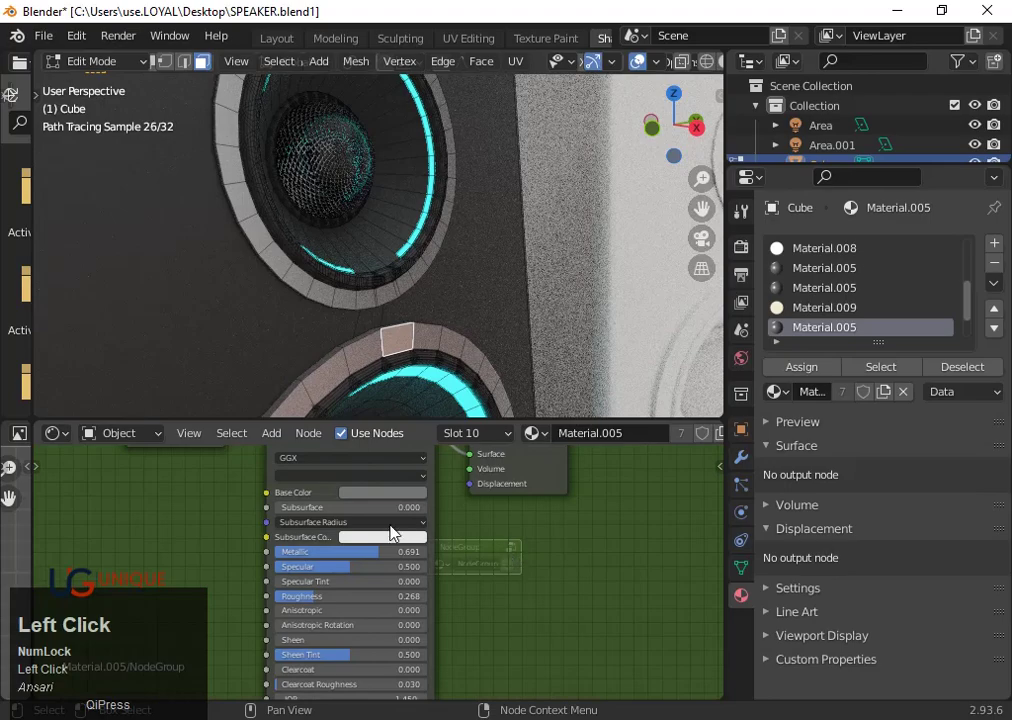
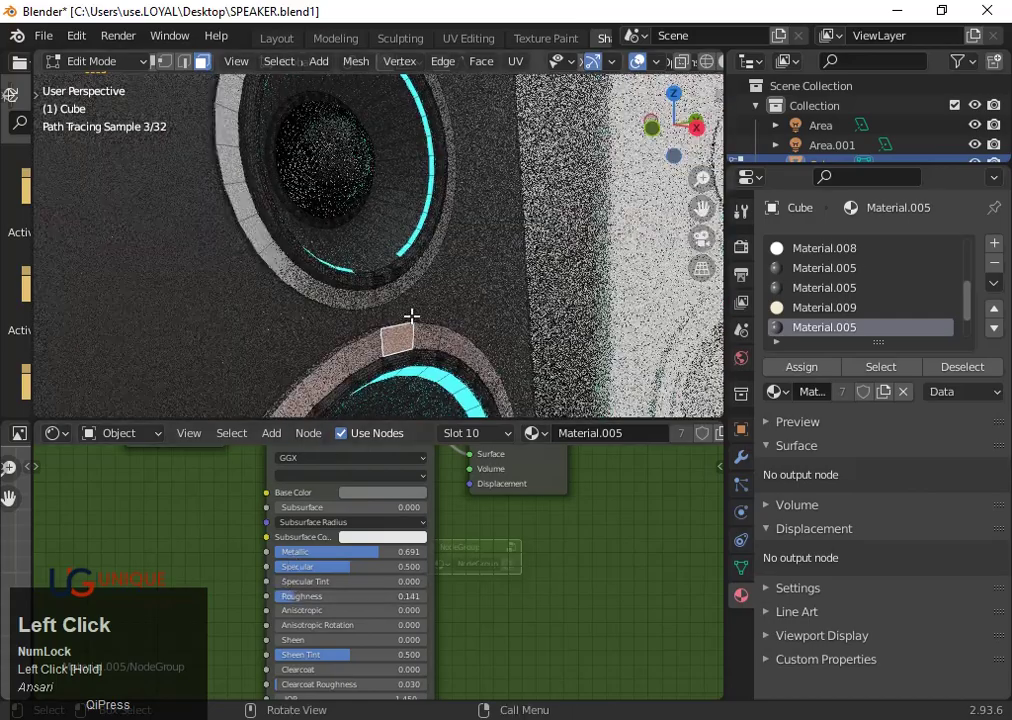
pyautogui.press('Tab')
# - Orbit to view both speakers in the finished render preview and select the platform
pyautogui.scroll(-3)
pyautogui.scroll(-3)
pyautogui.middleClick(491, 375)
pyautogui.scroll(3)
pyautogui.scroll(-3)
pyautogui.click(612, 254)
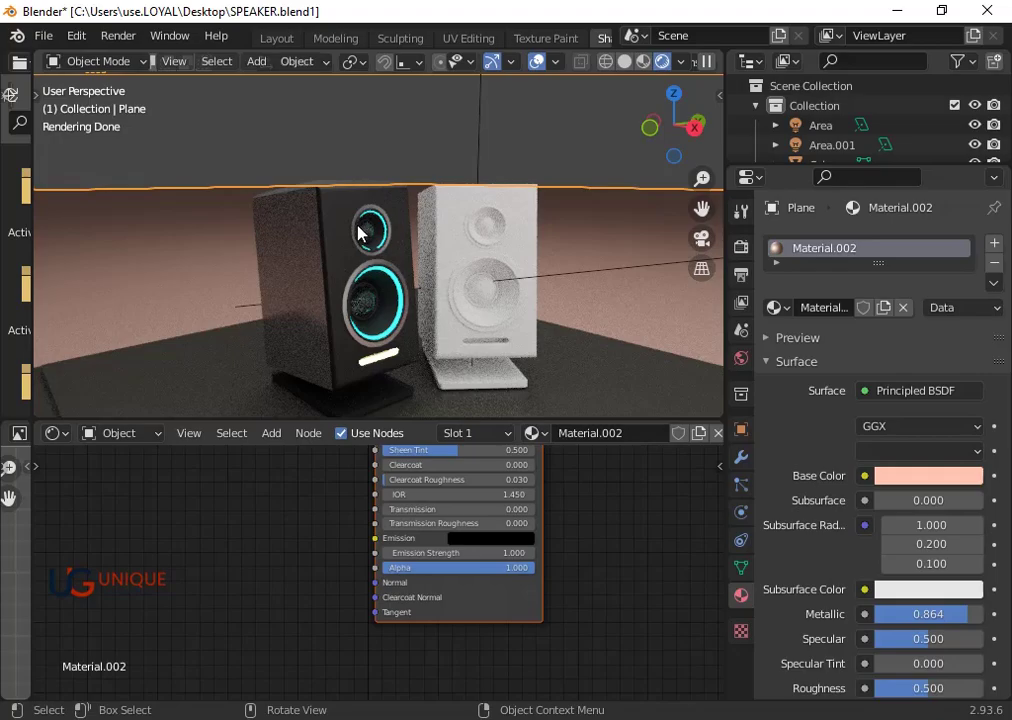
# - Leave Edit Mode, return to material preview and switch the render engine from Cycles to Eevee
pyautogui.scroll(3)
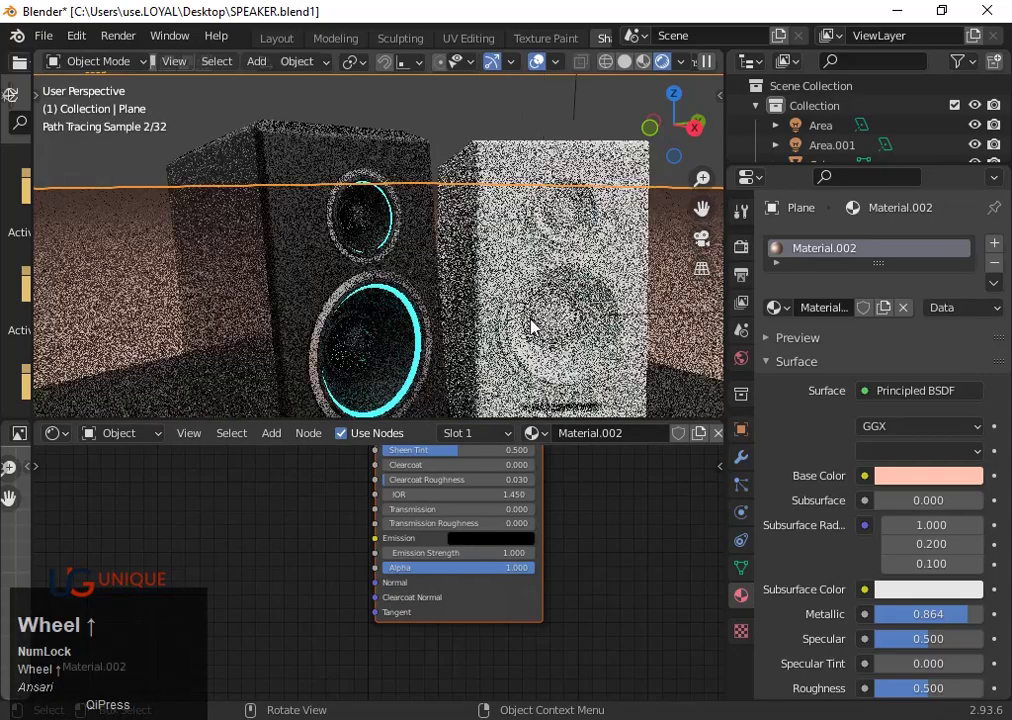
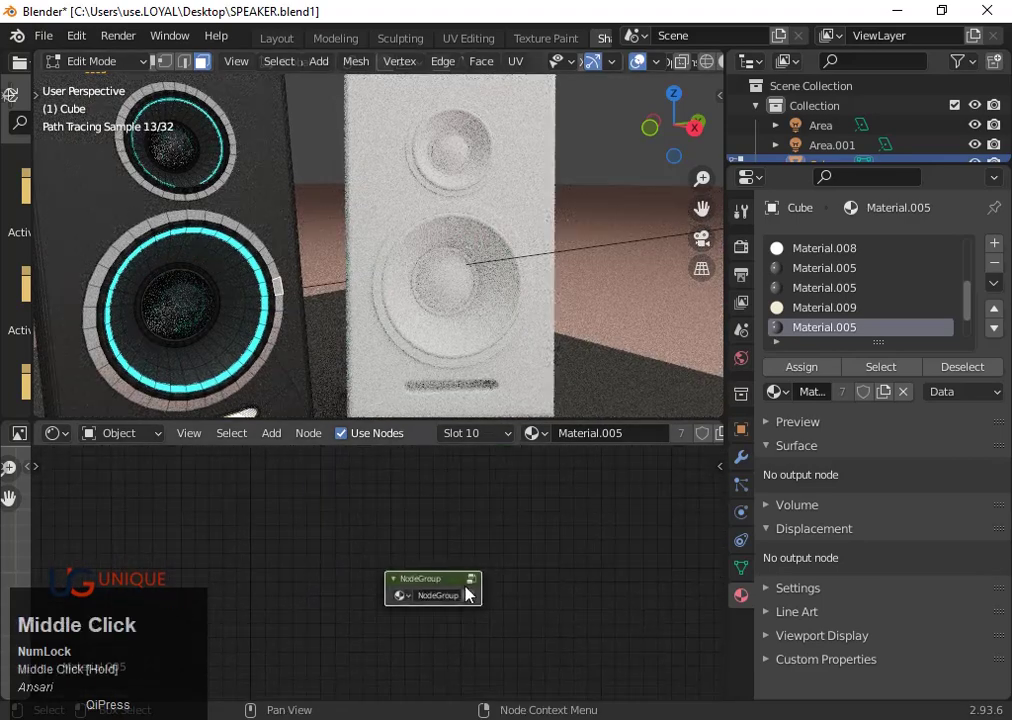
pyautogui.click(477, 589)
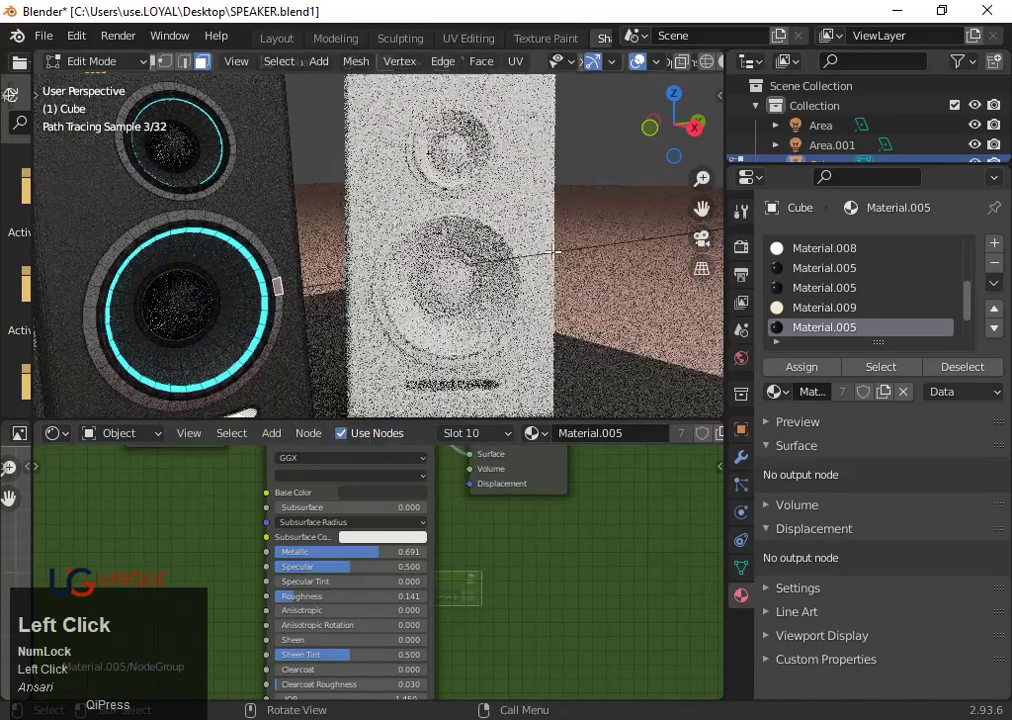
pyautogui.press('Tab')
pyautogui.scroll(3)
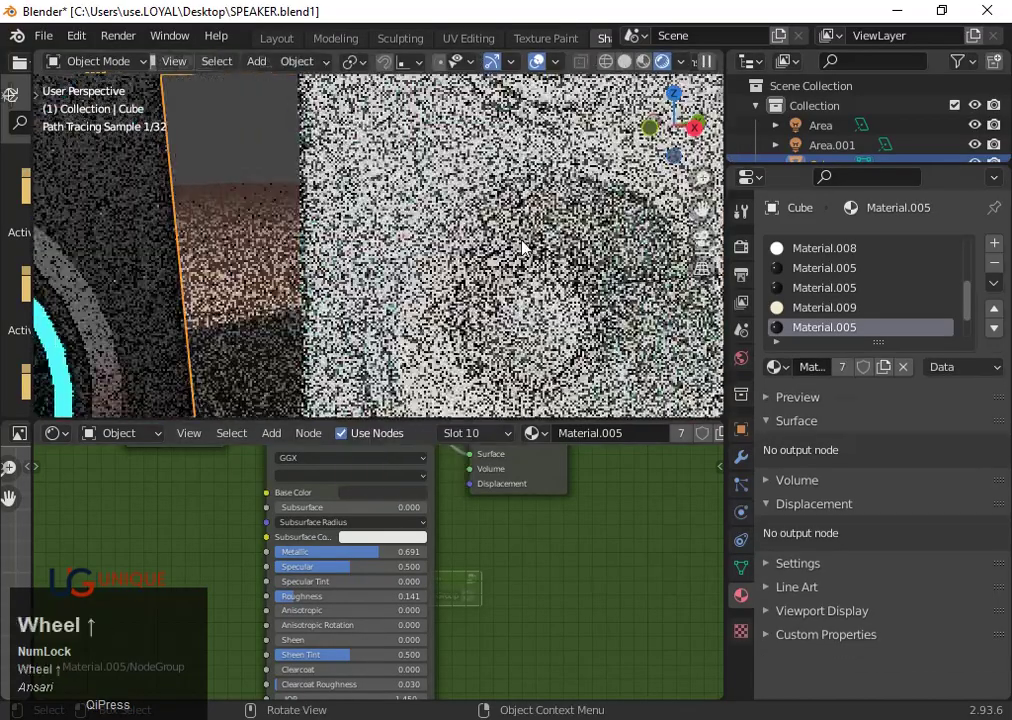
pyautogui.click(744, 255)
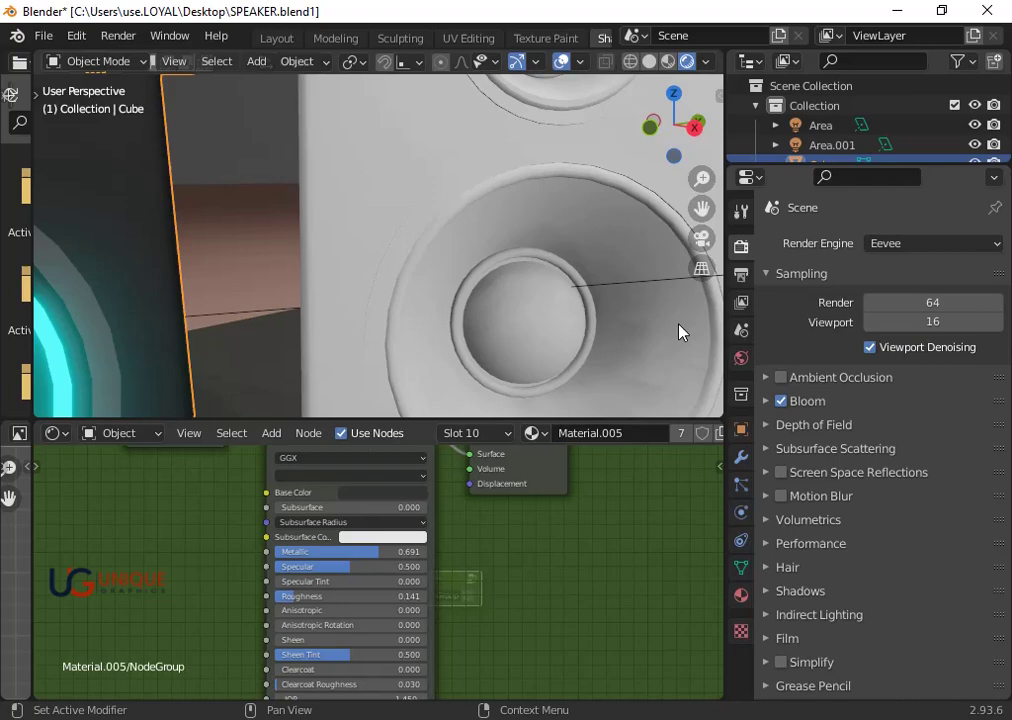
# - Add an empty second material slot to Cube.003 and create the new Material.011
pyautogui.click(483, 197)
pyautogui.press('Tab')
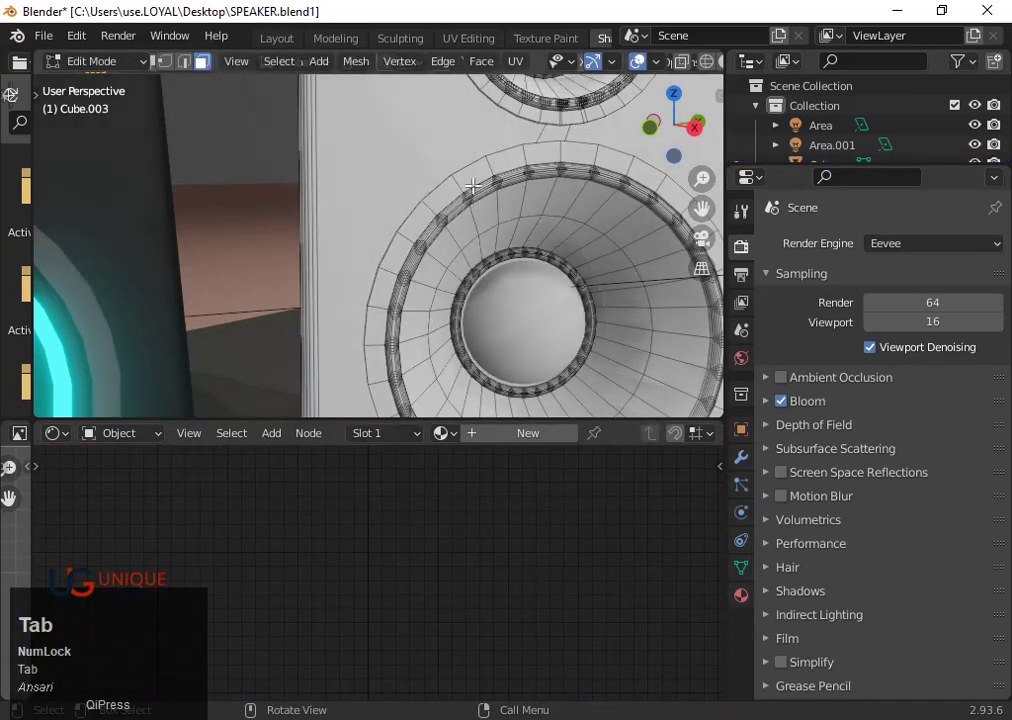
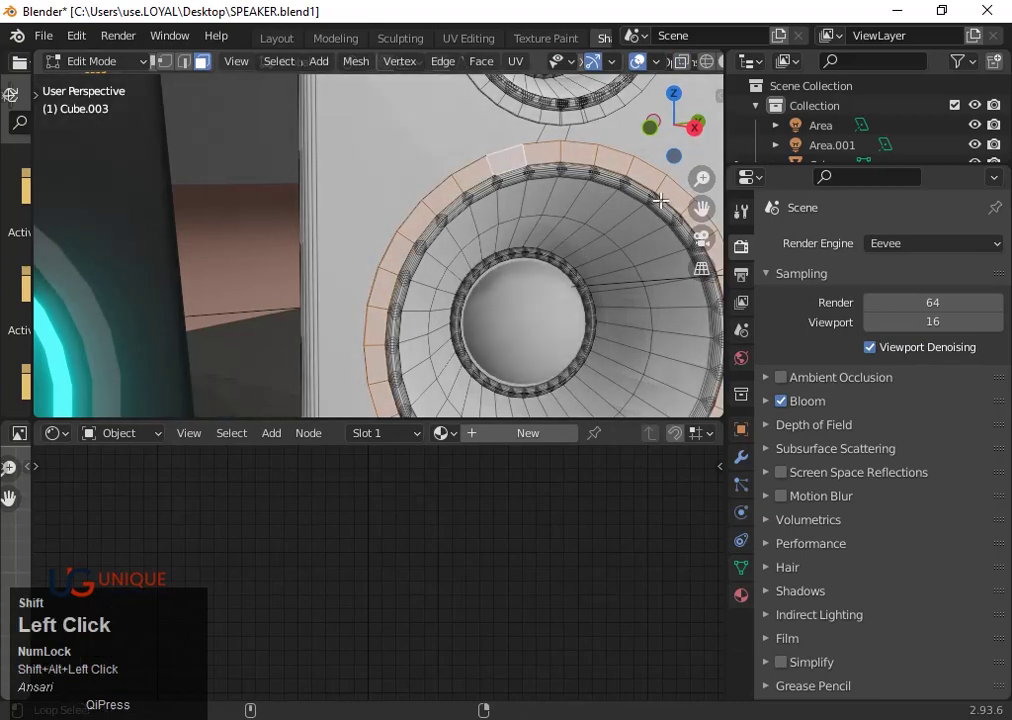
pyautogui.click(750, 596)
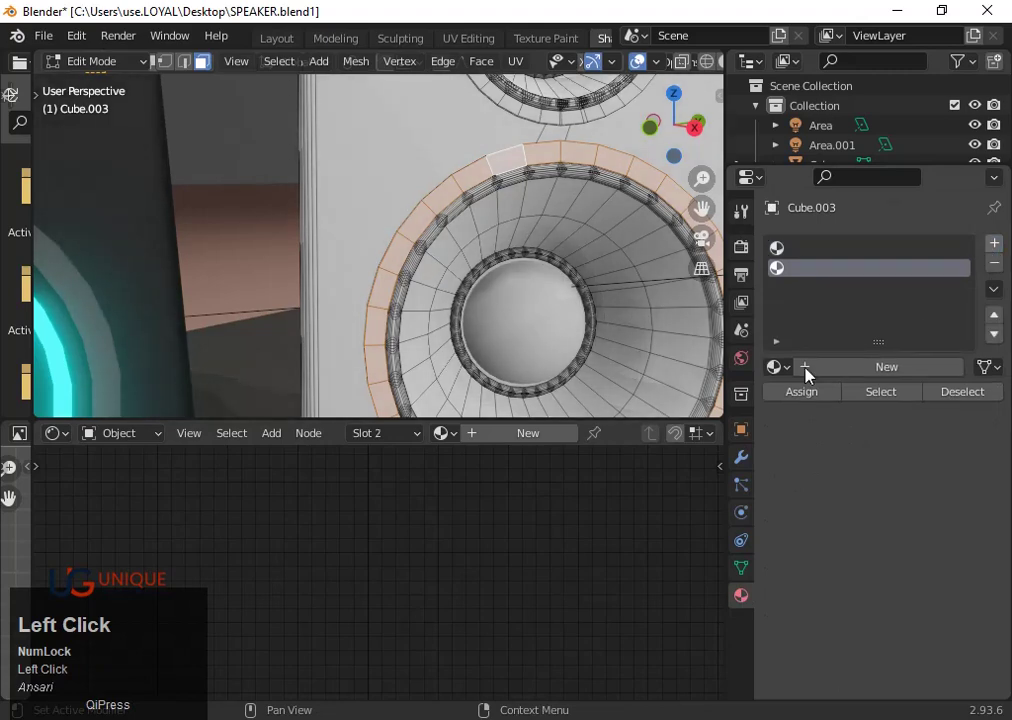
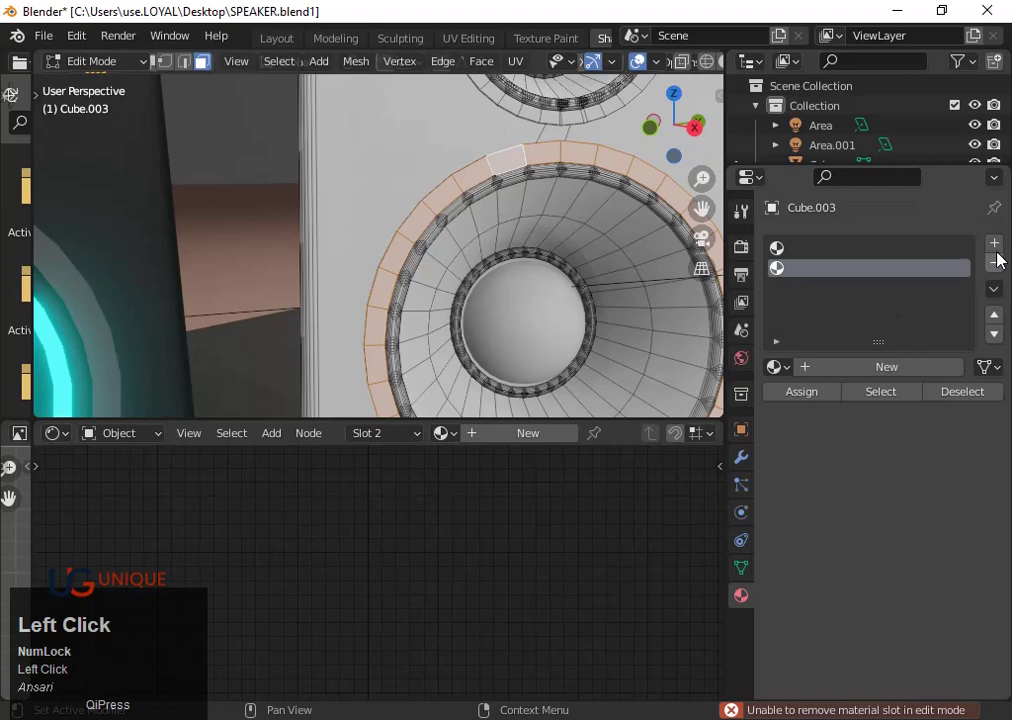
pyautogui.press('Tab')
pyautogui.click(423, 196)
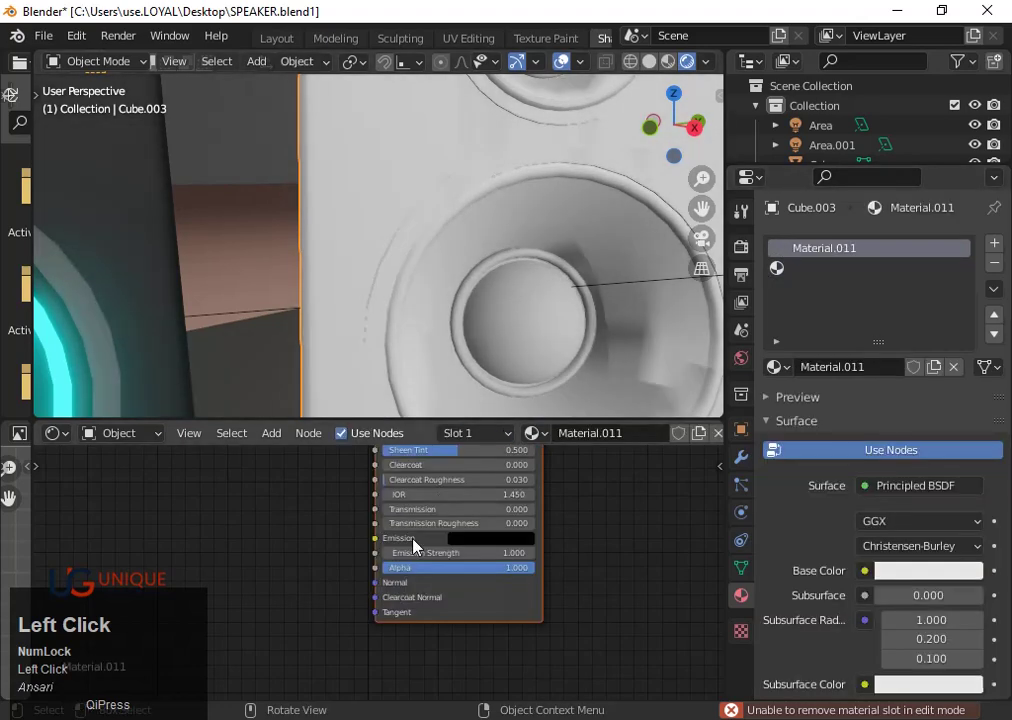
# - Bring the Principled BSDF node into view and save the project with Ctrl+S
pyautogui.scroll(-3)
pyautogui.moveTo(462, 548); pyautogui.dragTo(458, 569)
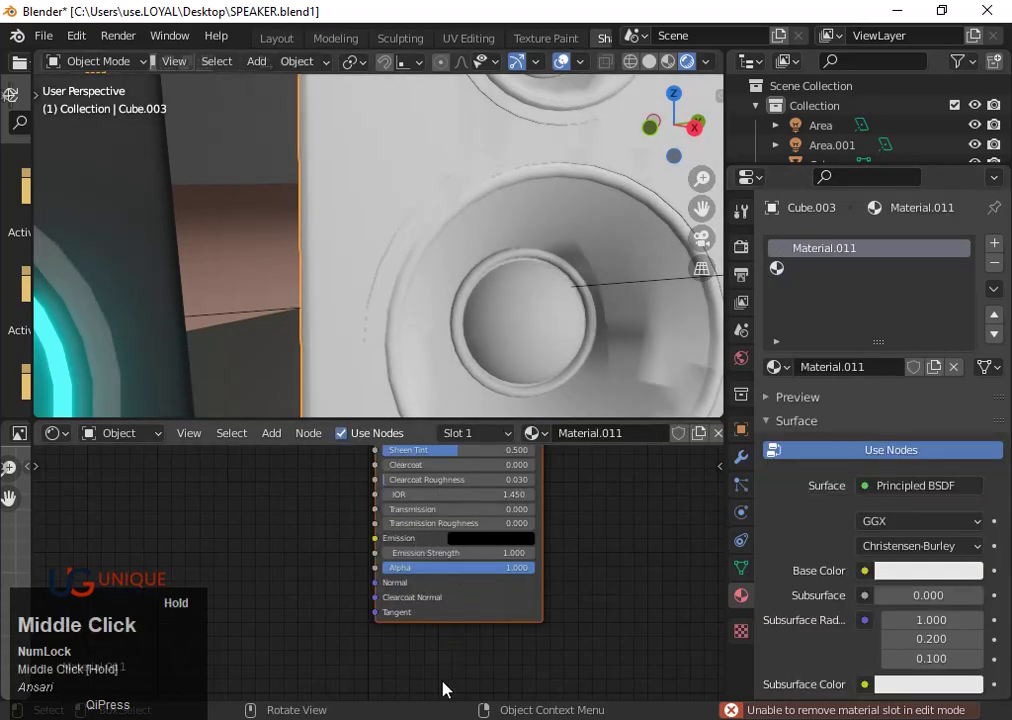
pyautogui.scroll(-3)
pyautogui.write('wss')
pyautogui.click(447, 562)
pyautogui.press('ctrl+s')
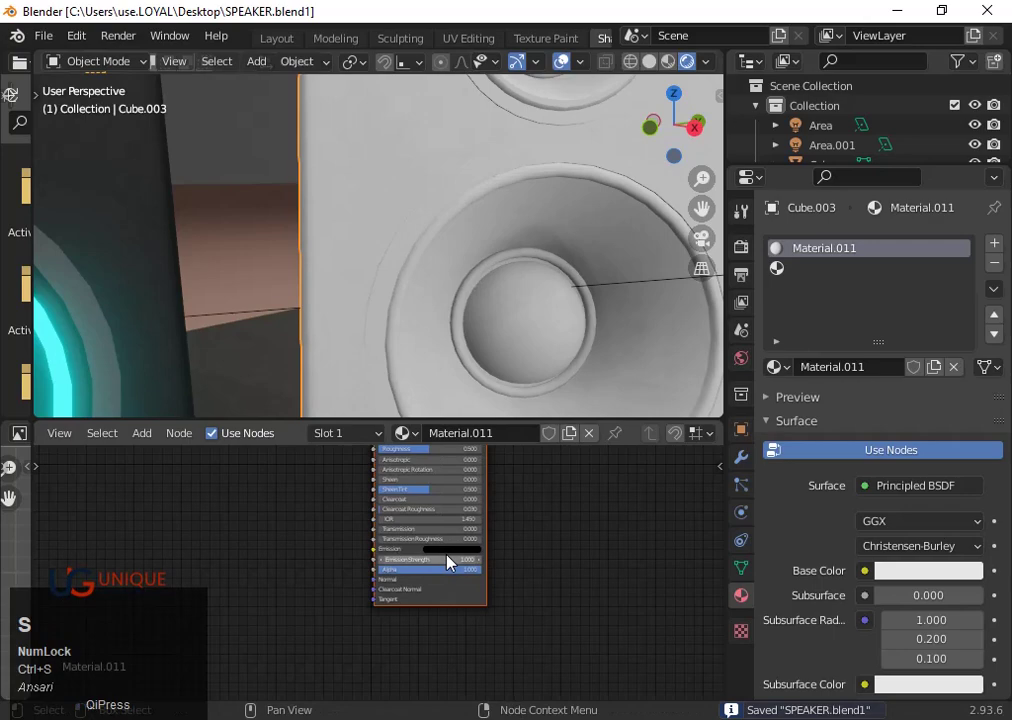
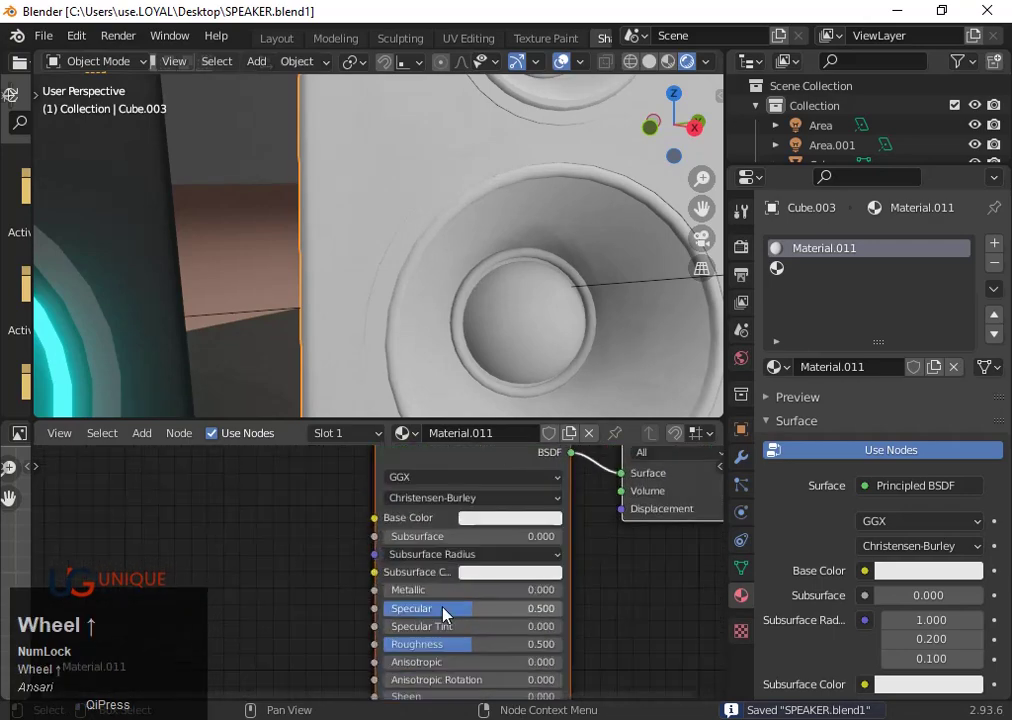
# - Set Material.011's Metallic to 0.241 and re-enter Edit Mode with the woofer ring selected
pyautogui.click(449, 599)
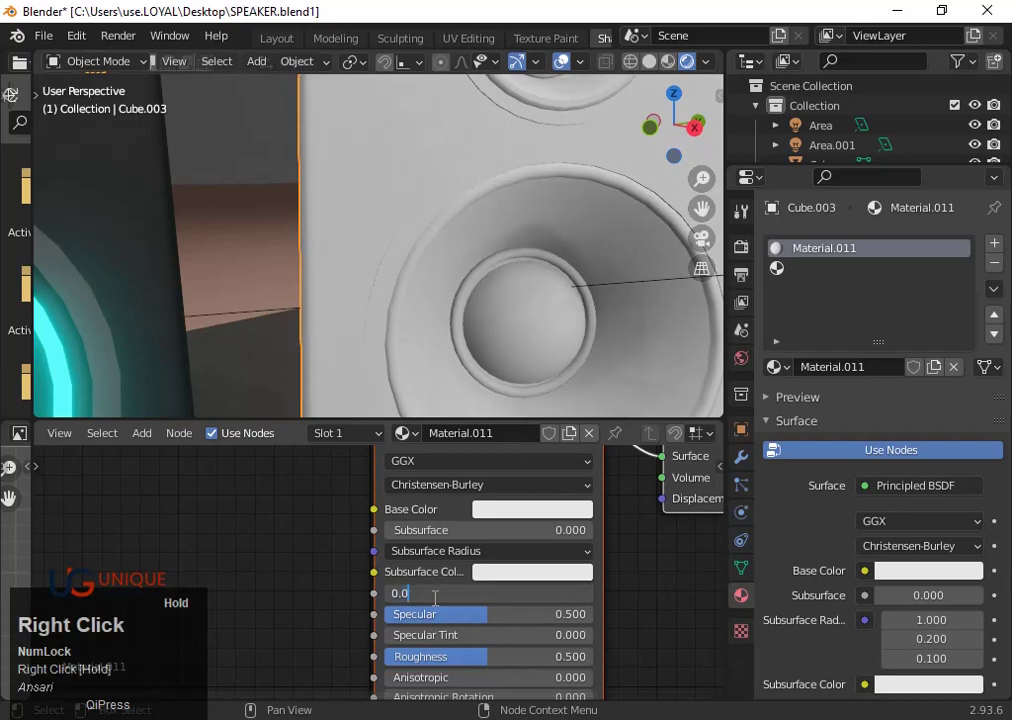
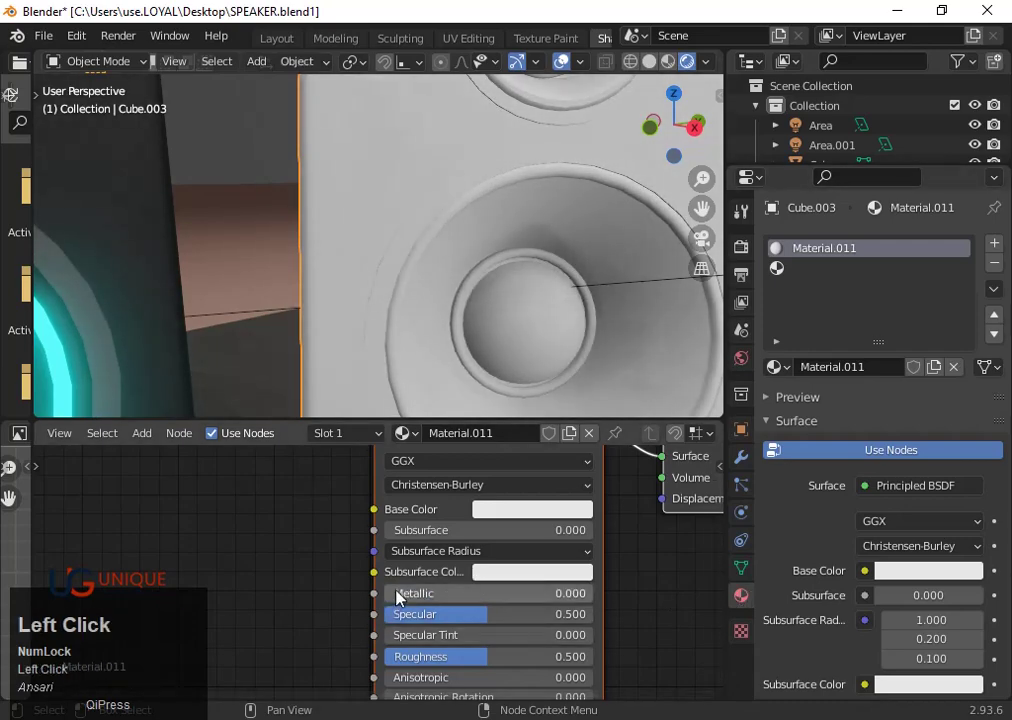
pyautogui.rightClick(392, 599)
pyautogui.moveTo(399, 599); pyautogui.dragTo(463, 417)
pyautogui.scroll(-3)
pyautogui.scroll(3)
pyautogui.press('Tab')
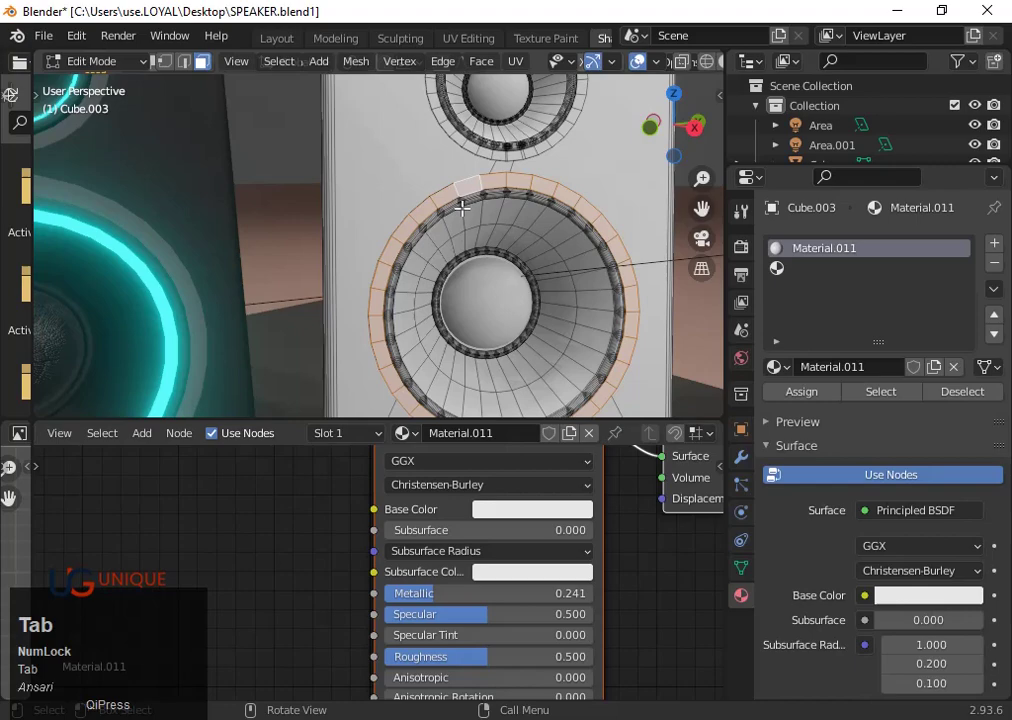
# - Assign cyan emissive Material.010 to the woofer ring in a new slot and check it in Object Mode
pyautogui.click(862, 277)
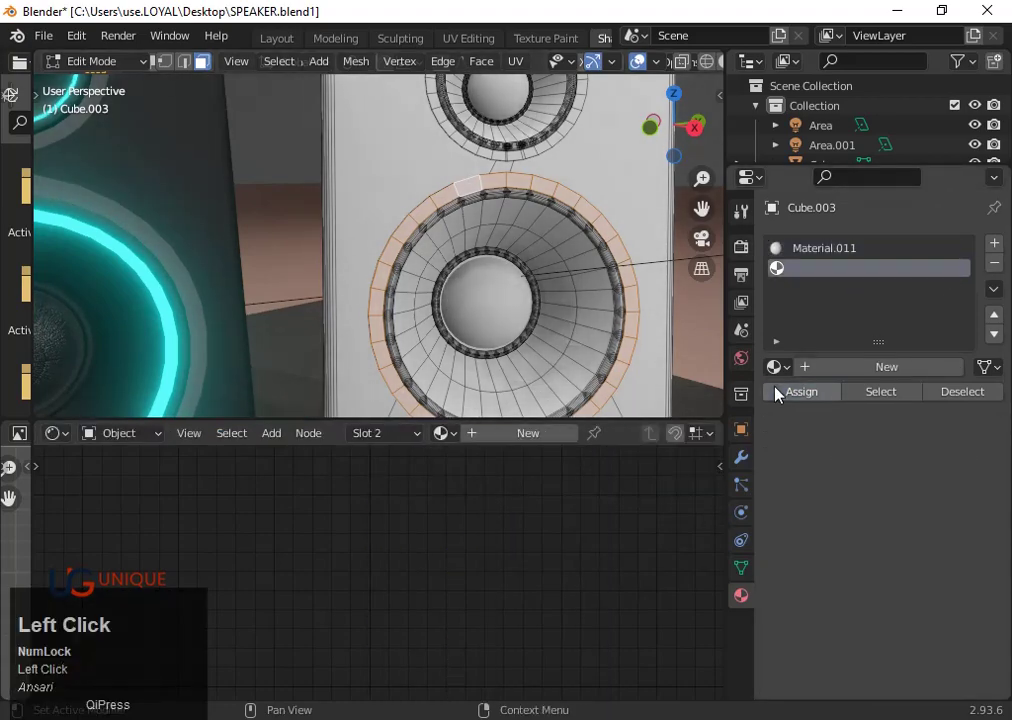
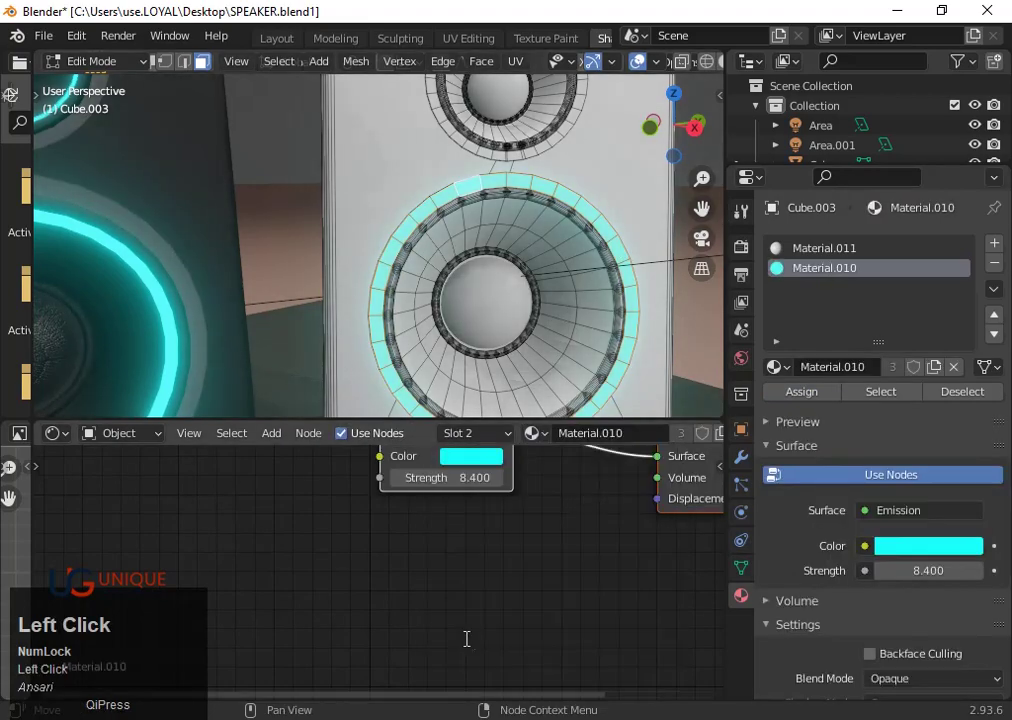
pyautogui.scroll(-3)
pyautogui.press('Tab')
pyautogui.scroll(-3)
pyautogui.middleClick(577, 370)
pyautogui.moveTo(574, 370); pyautogui.dragTo(493, 318)
pyautogui.scroll(3)
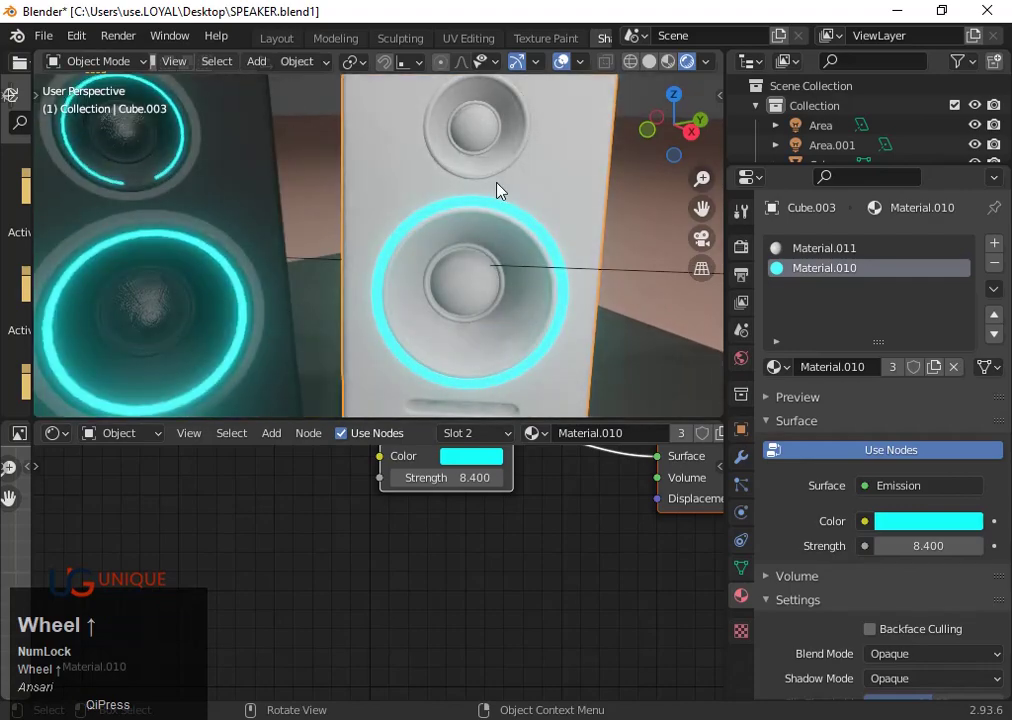
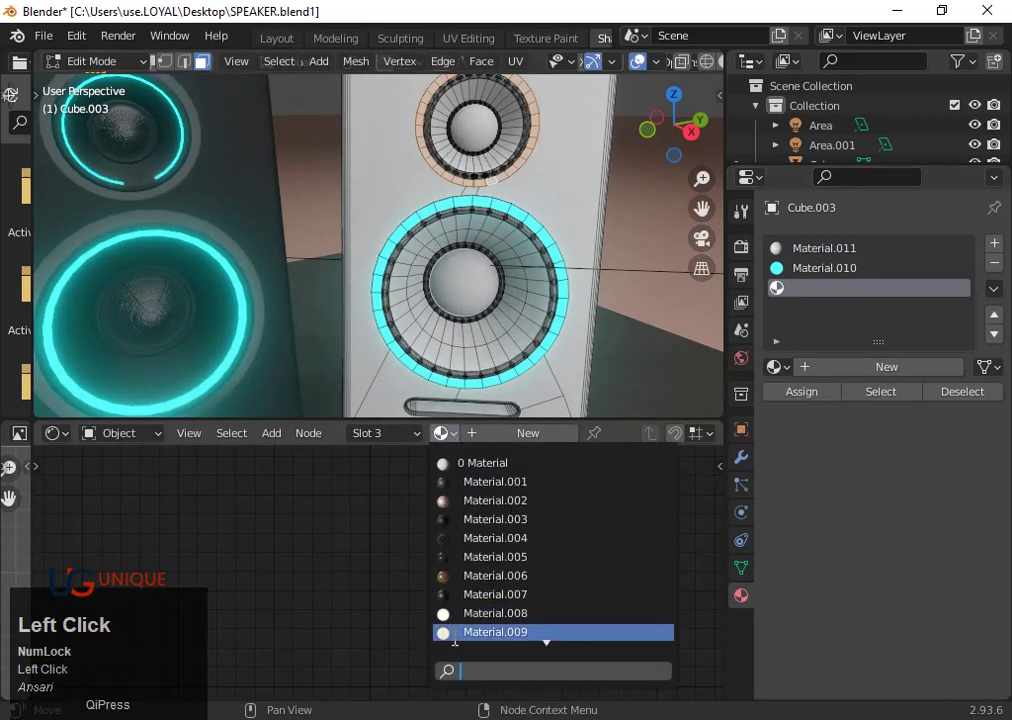
# - Assign cream Material.009 to the tweeter rim and return to Object Mode
pyautogui.click(466, 641)
pyautogui.press('Tab')
pyautogui.scroll(-3)
pyautogui.moveTo(531, 393); pyautogui.dragTo(502, 287)
pyautogui.scroll(3)
# - Give the woofer dome Sphere.002 the speaker-net textured Material.004
pyautogui.click(434, 295)
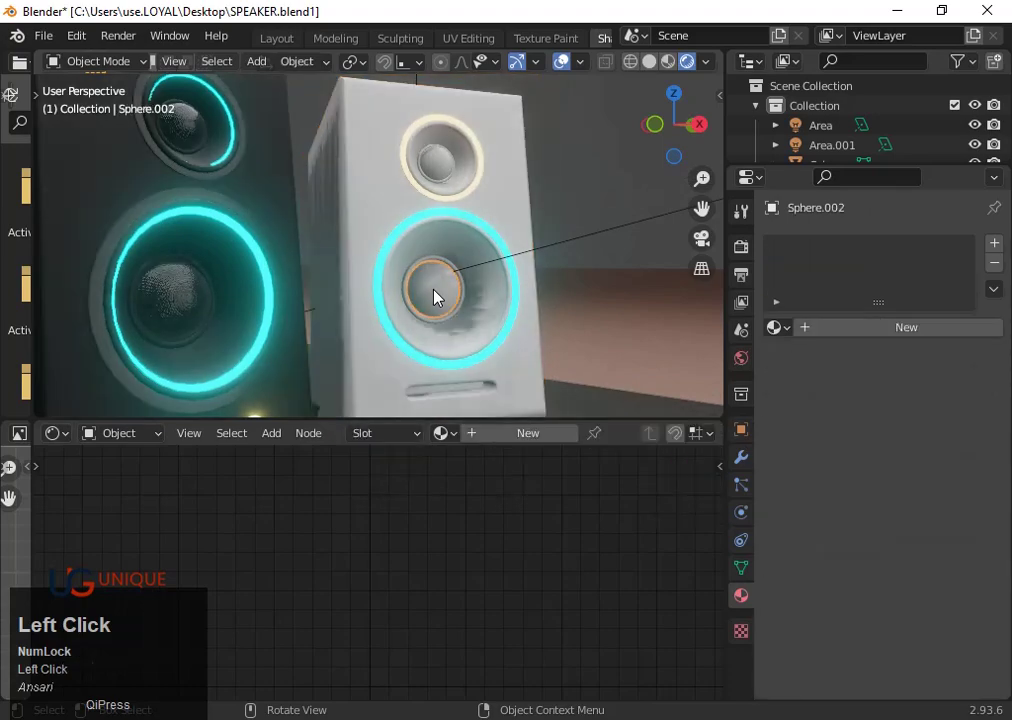
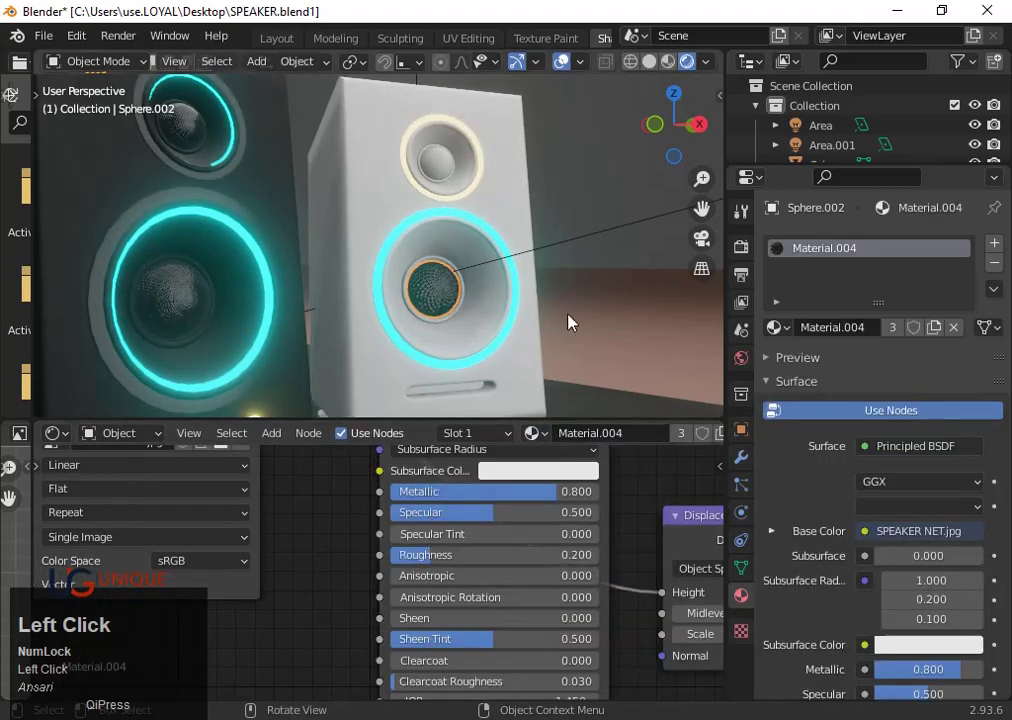
pyautogui.click(574, 316)
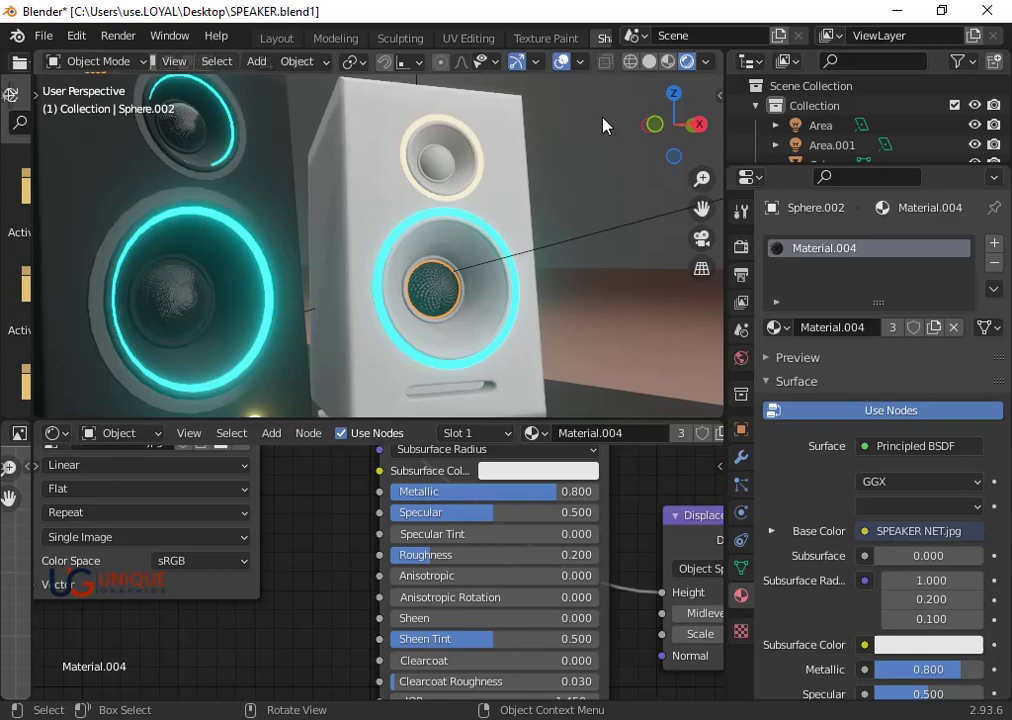
# - Set the render engine to Cycles and give both dome spheres the pink metallic Material.002
pyautogui.click(742, 248)
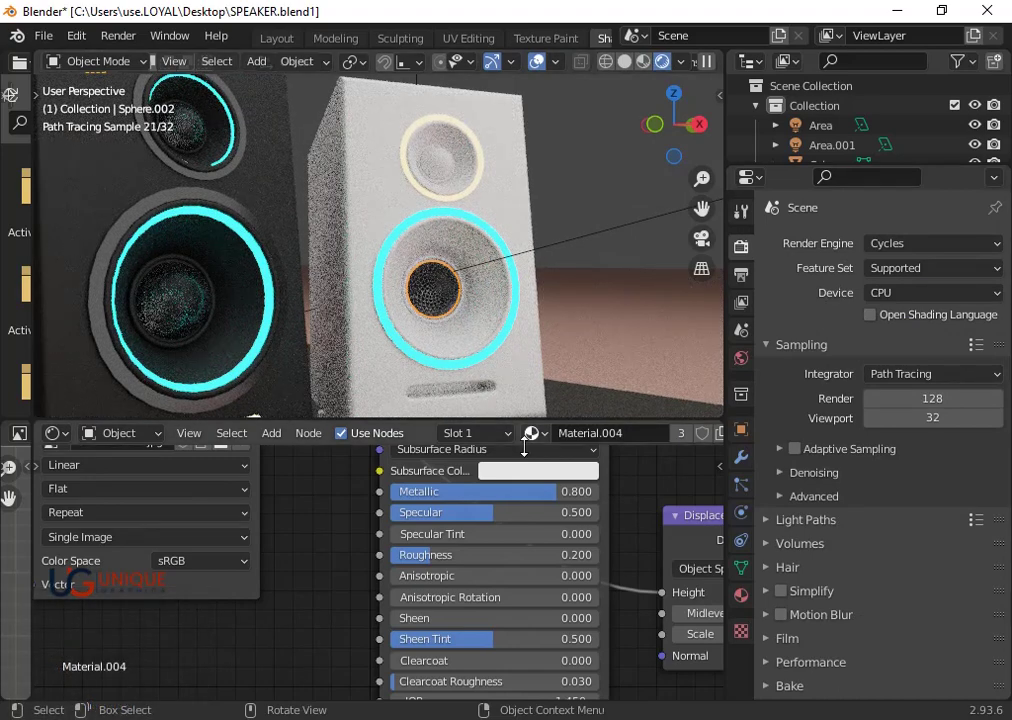
pyautogui.click(557, 447)
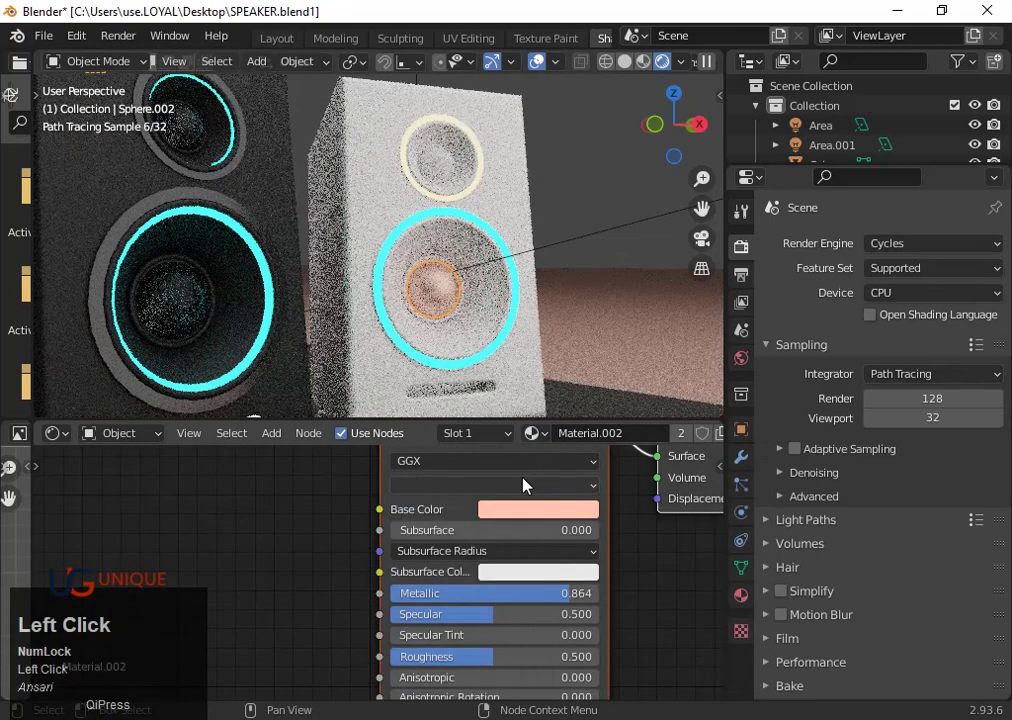
pyautogui.click(618, 296)
pyautogui.scroll(-3)
pyautogui.scroll(3)
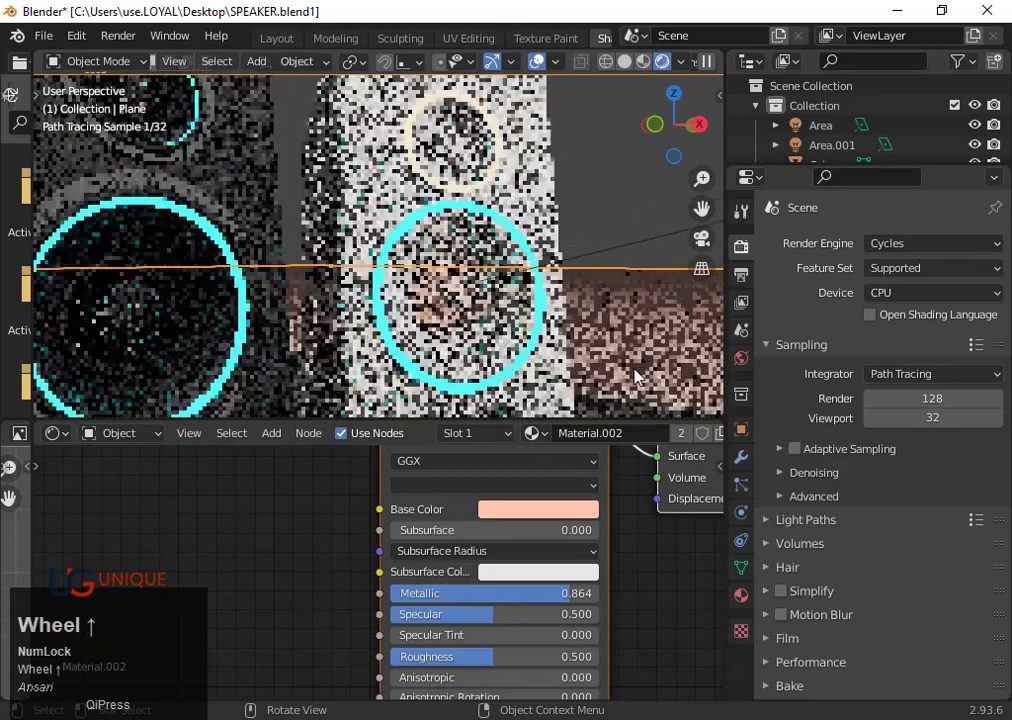
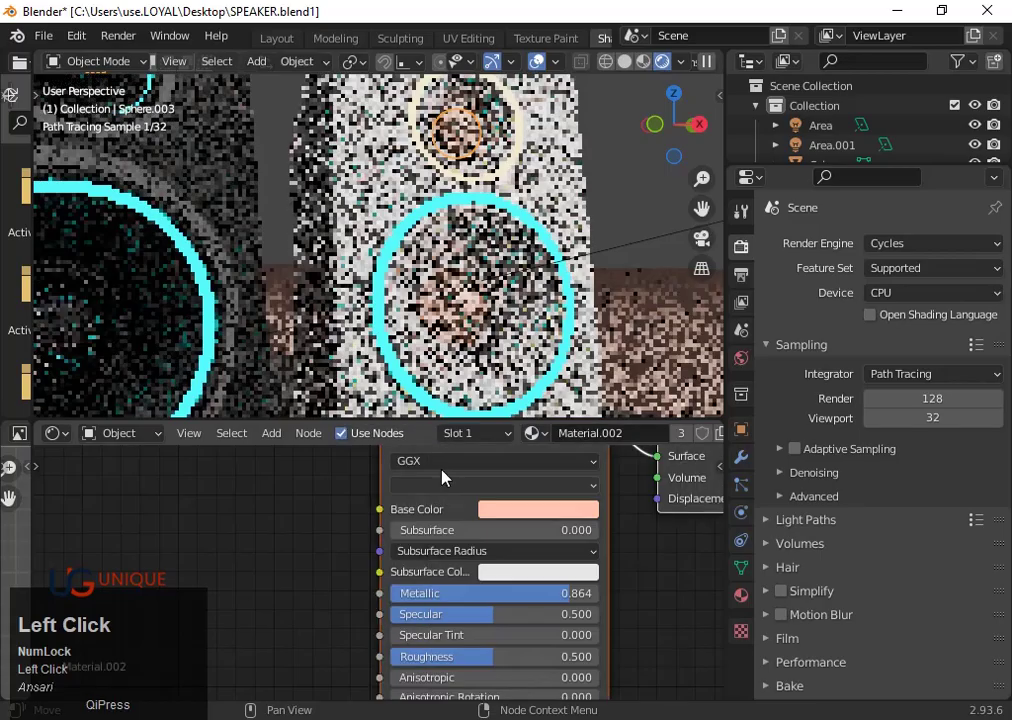
# - Pull the view back and select the white speaker's body Cube.003
pyautogui.scroll(-3)
pyautogui.moveTo(653, 362); pyautogui.dragTo(448, 243)
pyautogui.click(448, 243)
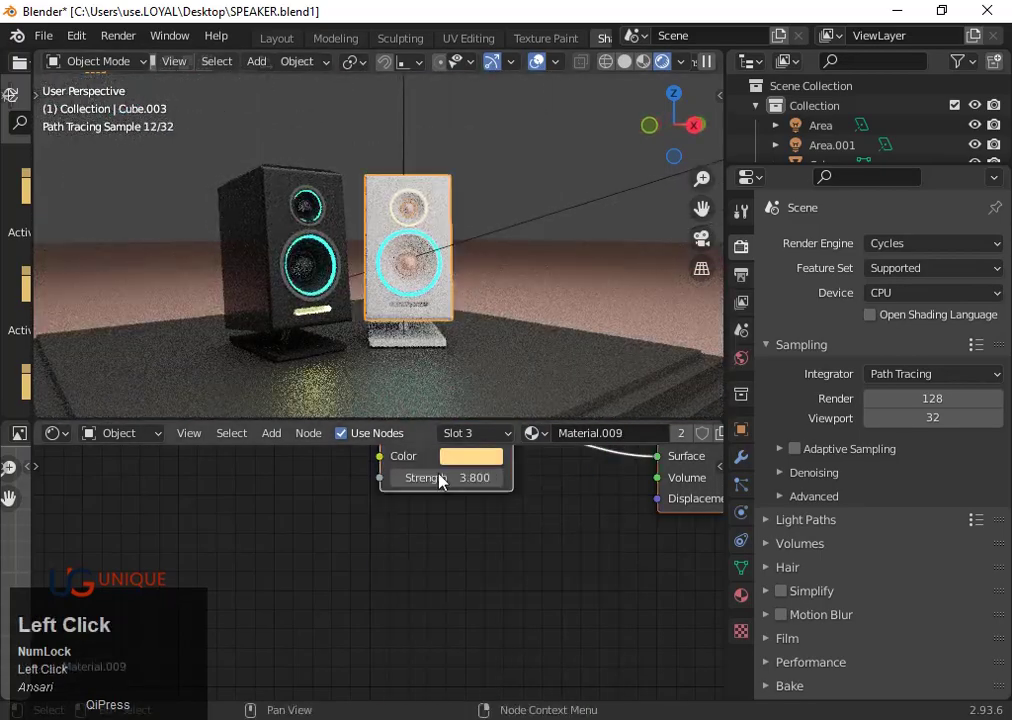
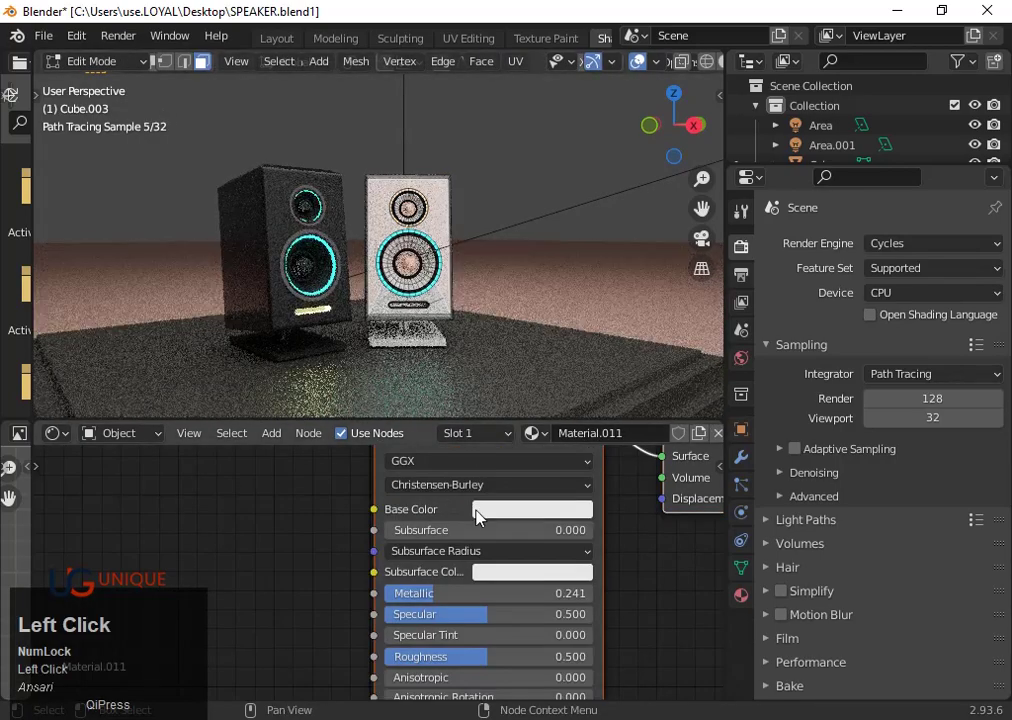
# - Set Material.011's Metallic to 0.8 on the white speaker's body
pyautogui.rightClick(435, 598)
pyautogui.click(450, 600)
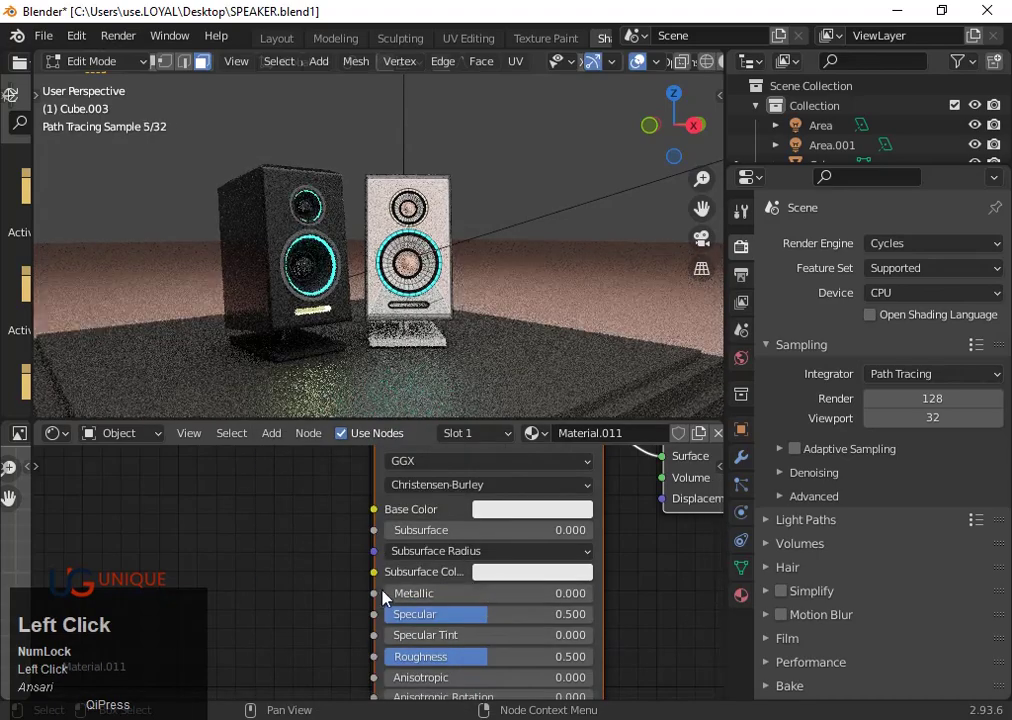
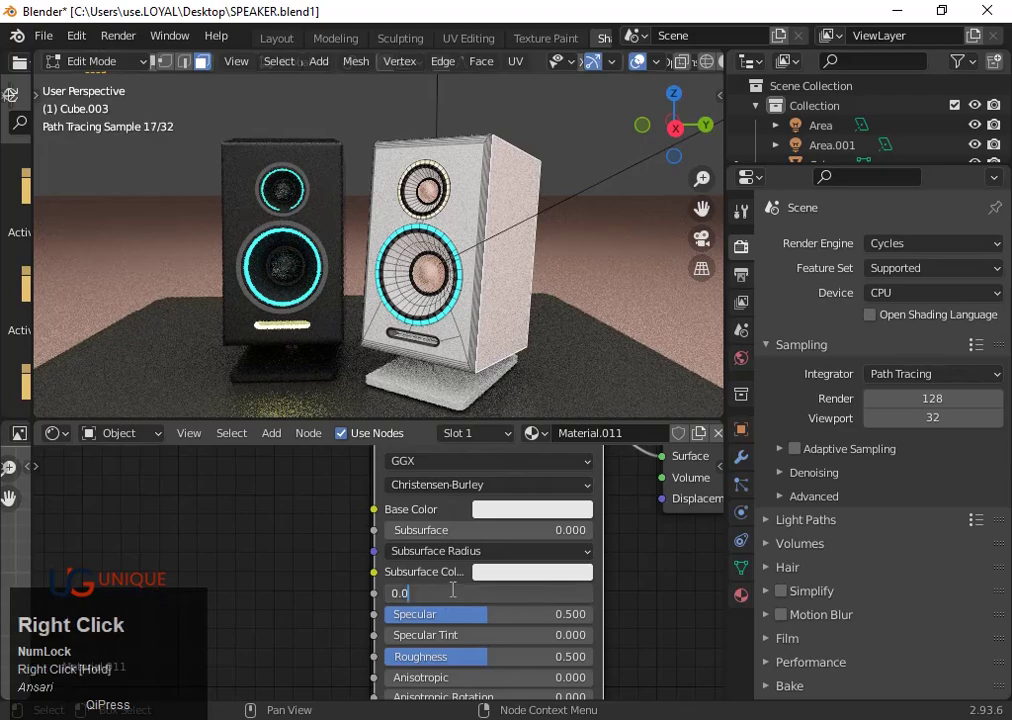
pyautogui.press('8')
pyautogui.press('Return')
pyautogui.press('Tab')
# - Orbit around the speakers and select the white speaker's stand Cube.005
pyautogui.scroll(-3)
pyautogui.scroll(3)
pyautogui.middleClick(481, 397)
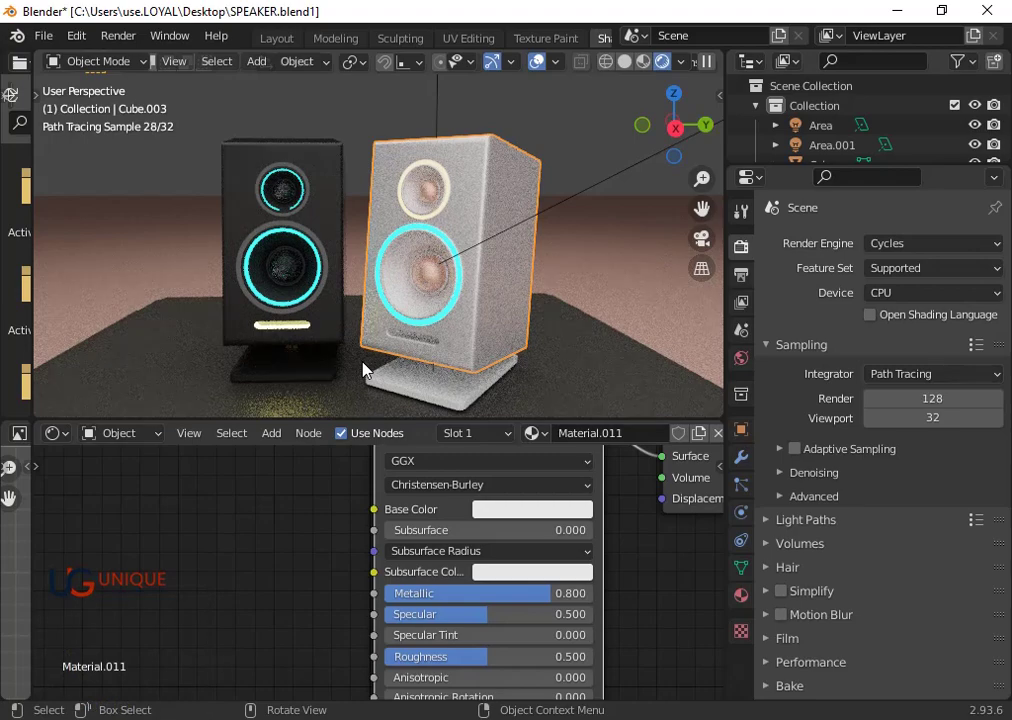
pyautogui.click(390, 393)
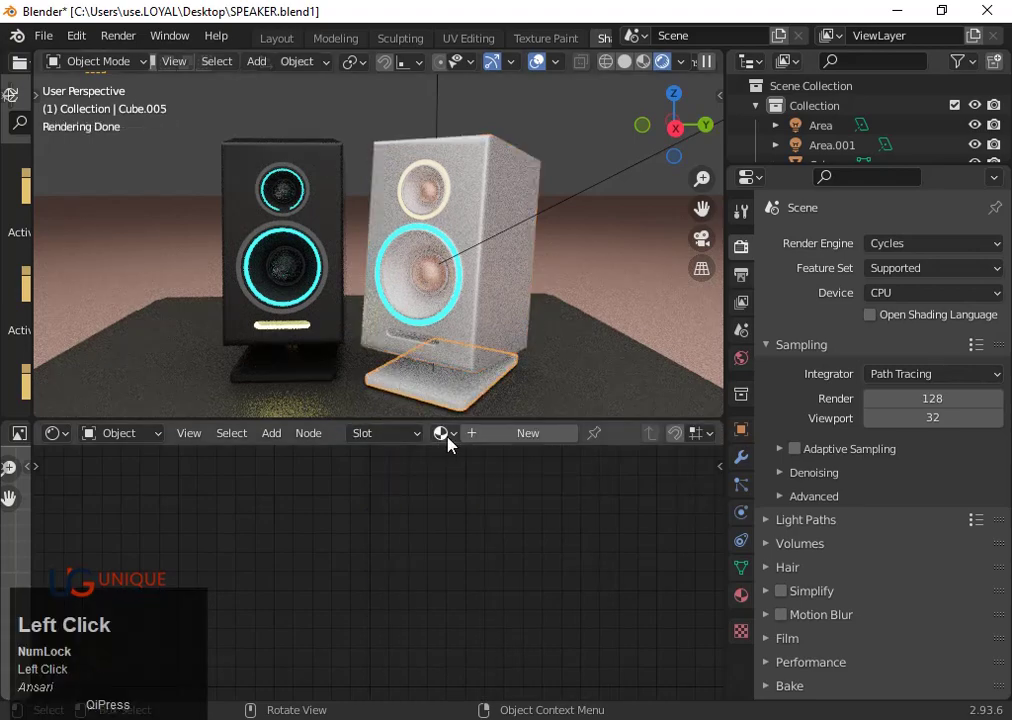
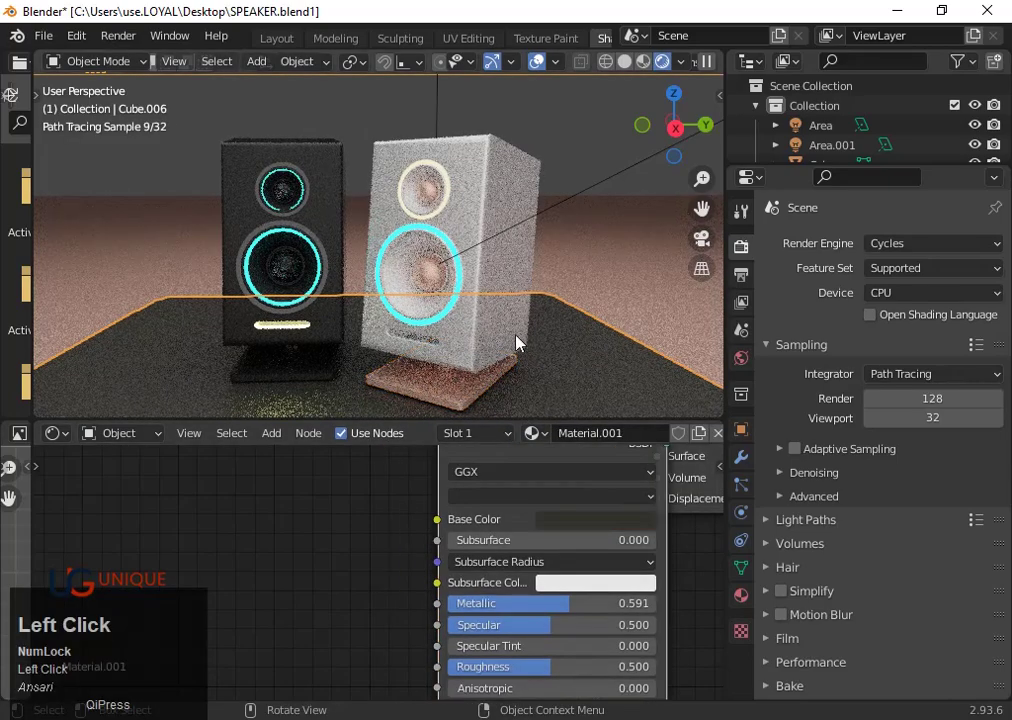
pyautogui.scroll(3)
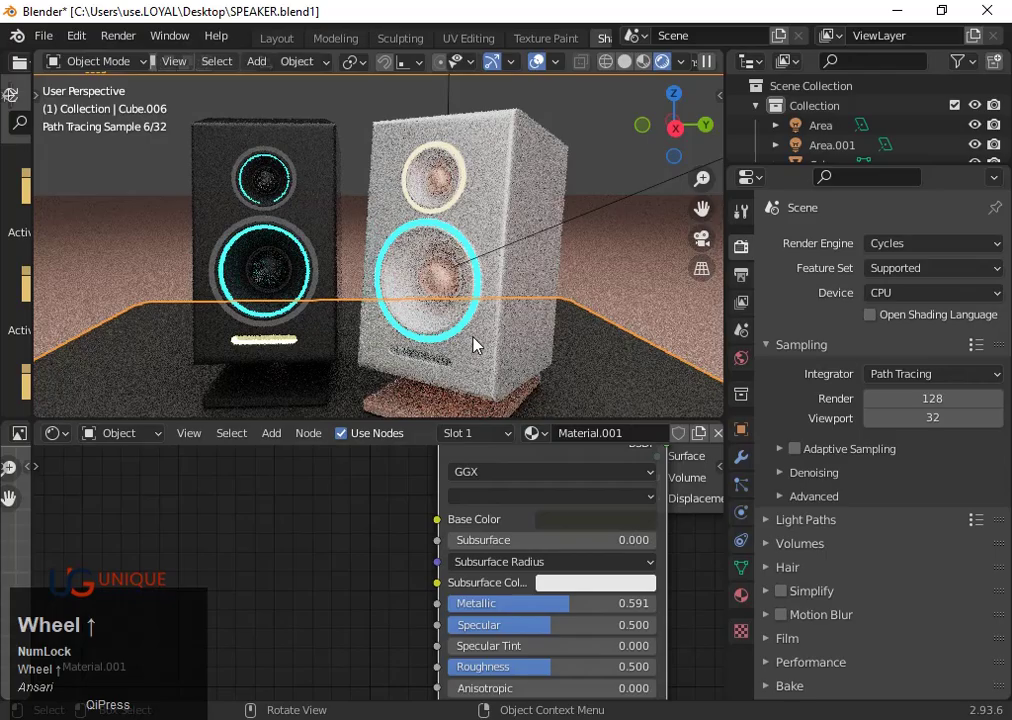
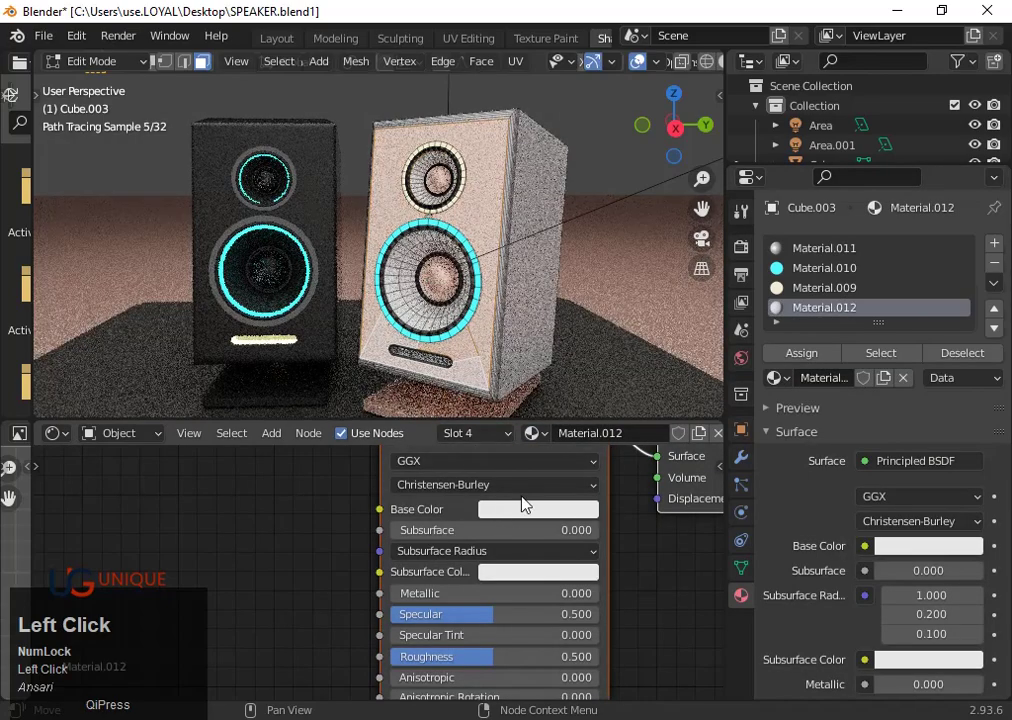
# - Save the file and set Material.012's Metallic to 0.9
pyautogui.scroll(-3)
pyautogui.press('s')
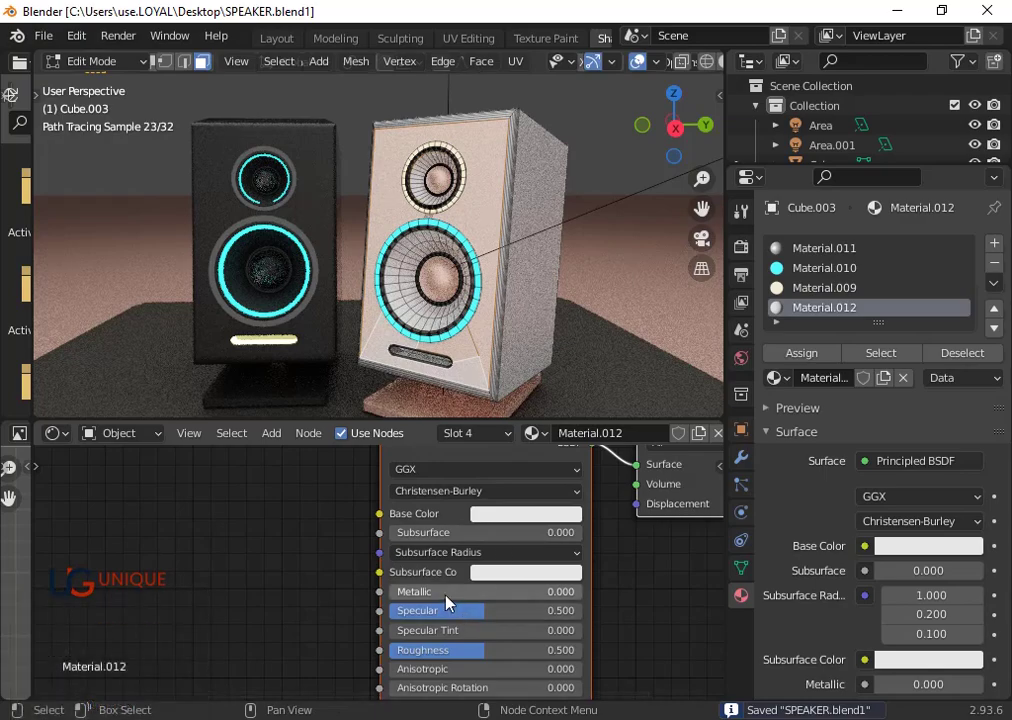
pyautogui.click(452, 604)
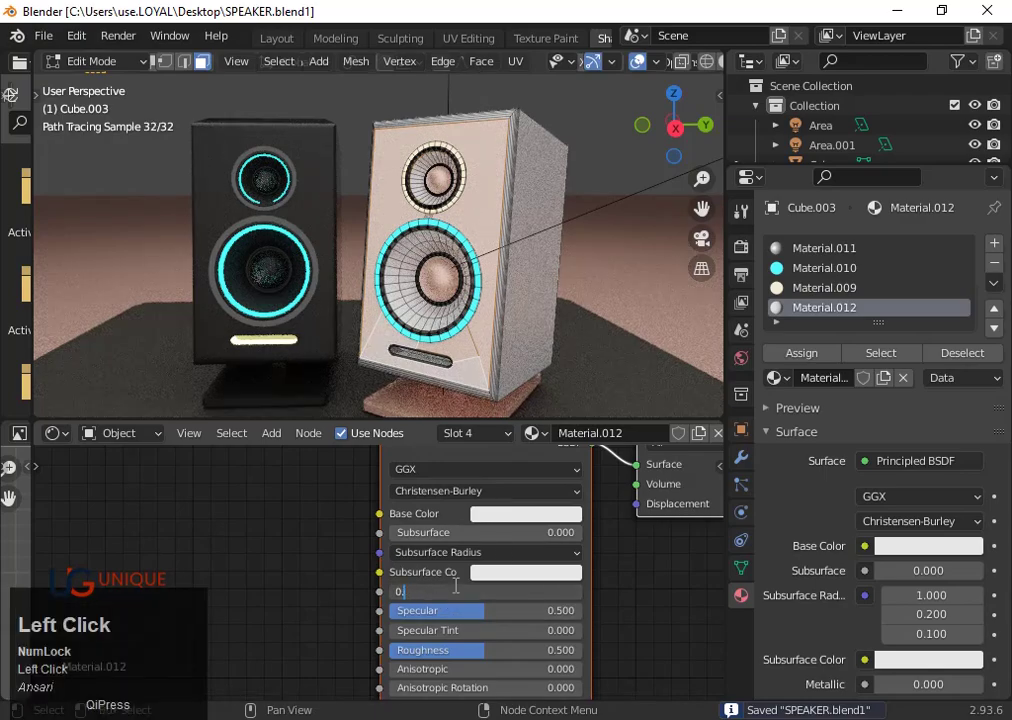
pyautogui.press('9')
pyautogui.press('Return')
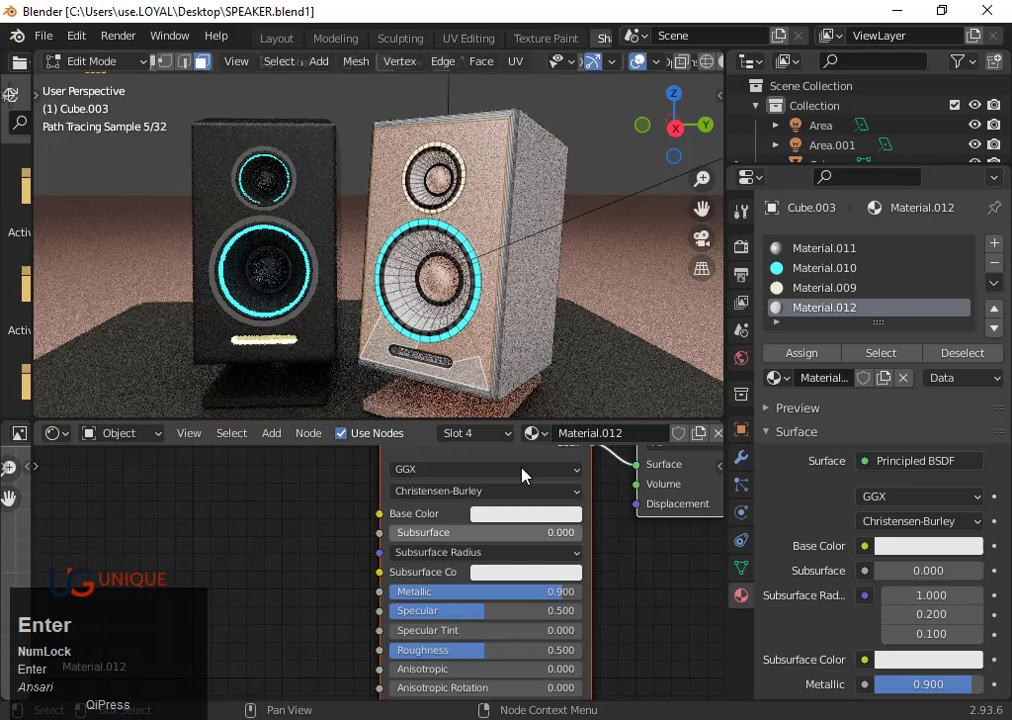
# - Set Material.012's Roughness to 0.3 and leave Edit Mode
pyautogui.scroll(-3)
pyautogui.click(481, 644)
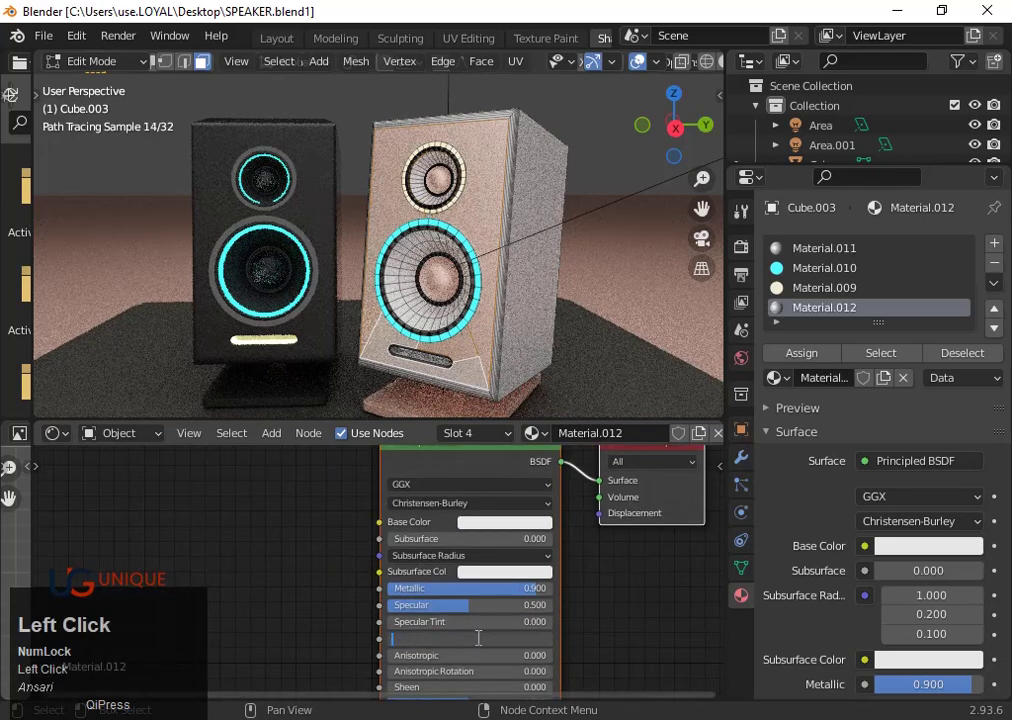
pyautogui.press('0')
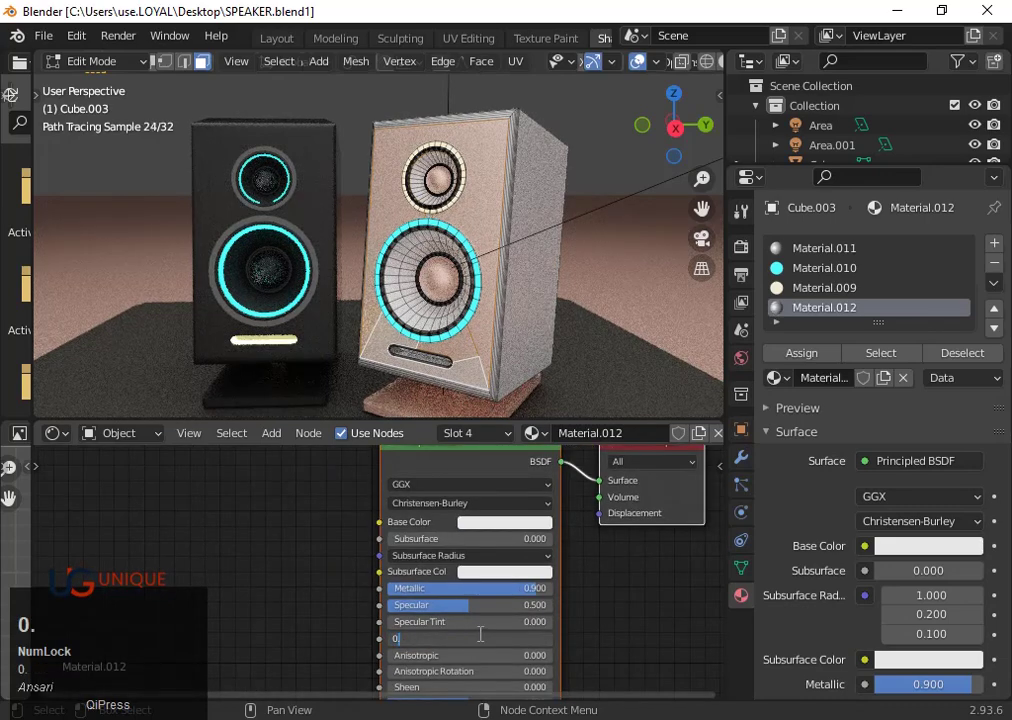
pyautogui.press('3')
pyautogui.press('Return')
pyautogui.press('Tab')
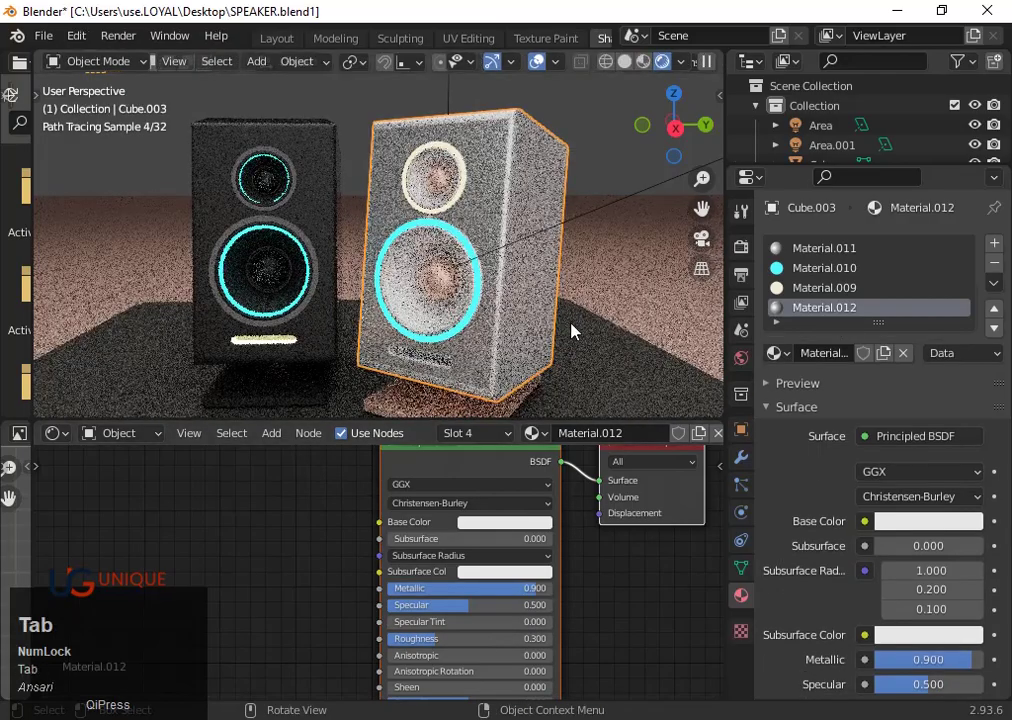
# - Select the floor plane with Material.002 and orbit to inspect the scene
pyautogui.scroll(-3)
pyautogui.scroll(3)
pyautogui.click(666, 320)
pyautogui.scroll(-3)
pyautogui.moveTo(517, 363); pyautogui.dragTo(597, 303)
pyautogui.scroll(3)
pyautogui.moveTo(523, 358); pyautogui.dragTo(508, 210)
pyautogui.scroll(3)
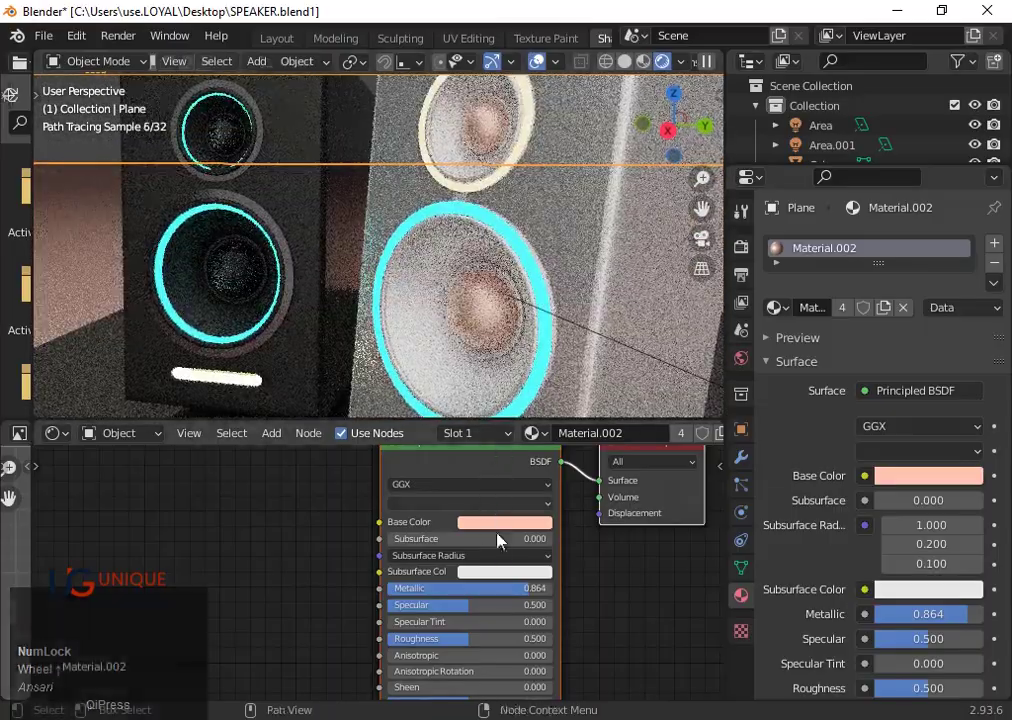
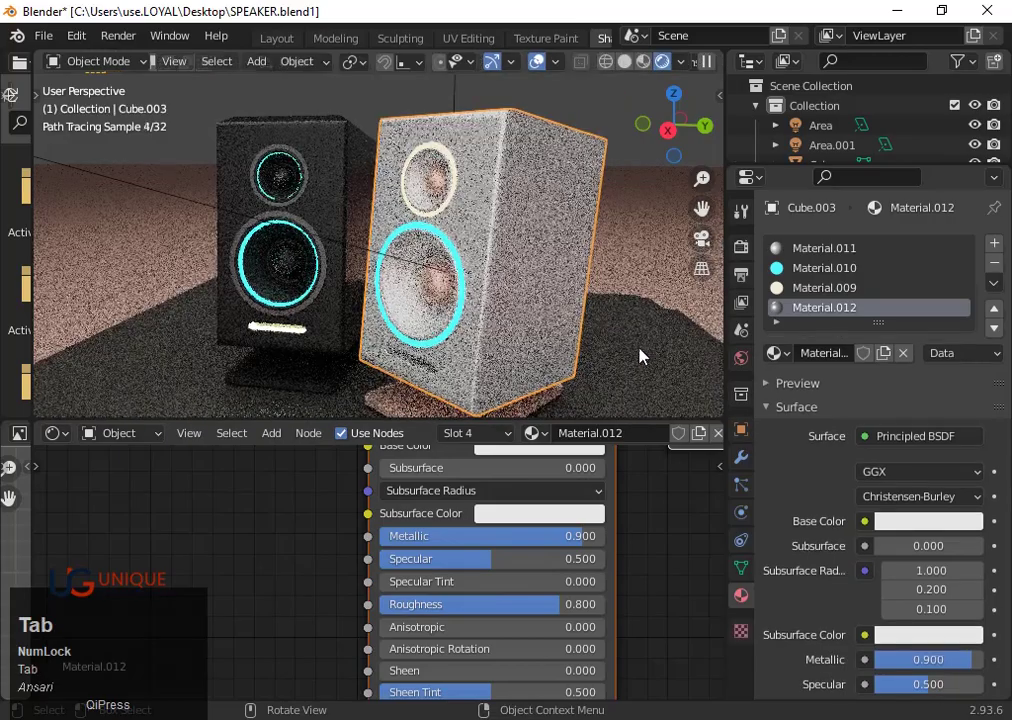
pyautogui.scroll(-3)
pyautogui.middleClick(565, 370)
pyautogui.click(625, 356)
pyautogui.scroll(-3)
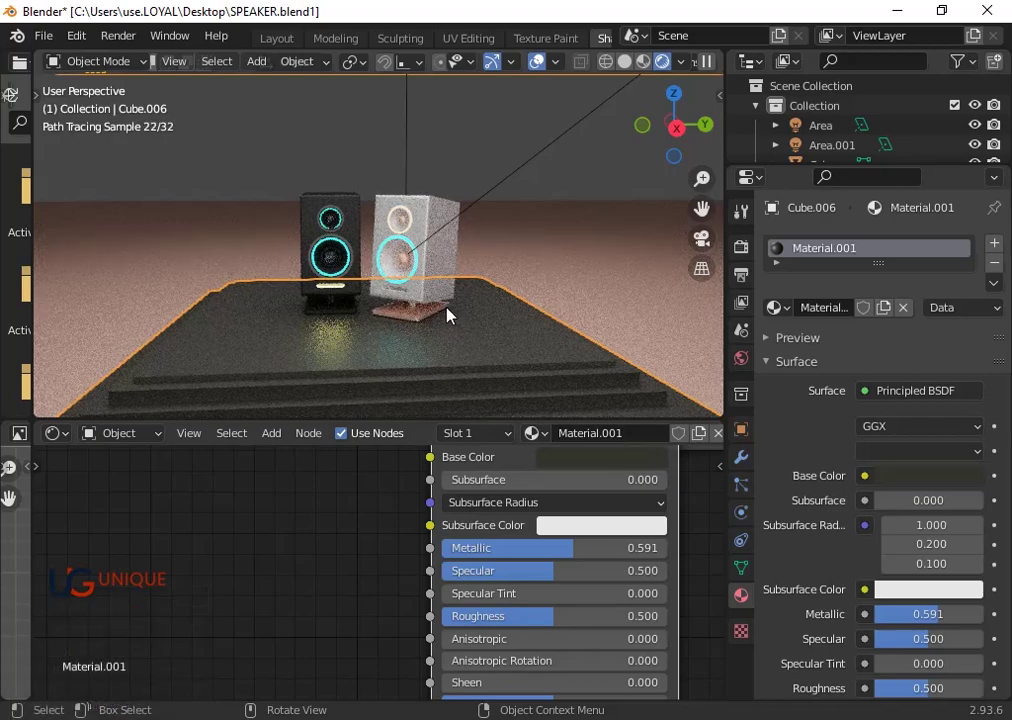
pyautogui.scroll(3)
pyautogui.click(430, 339)
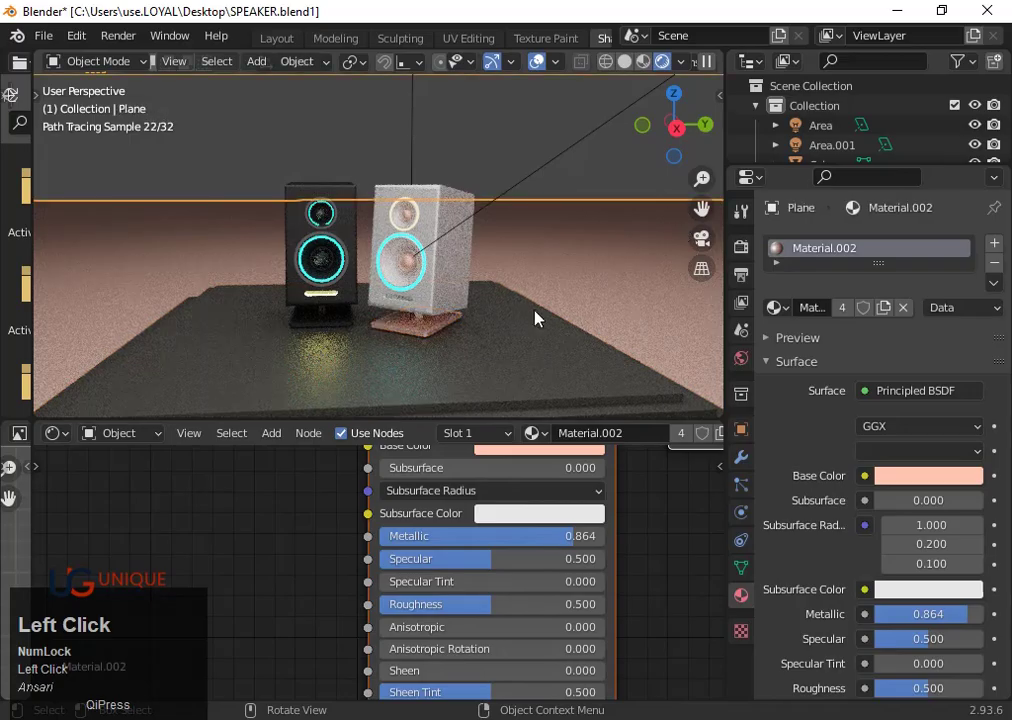
pyautogui.scroll(-3)
pyautogui.moveTo(329, 371); pyautogui.dragTo(452, 357)
pyautogui.scroll(-3)
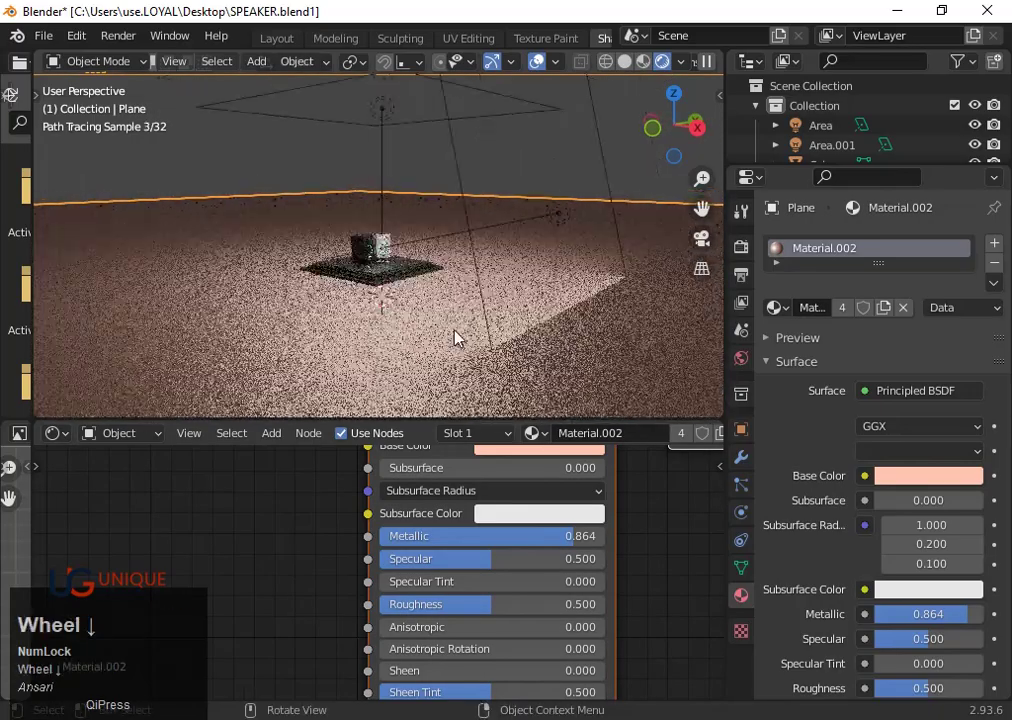
pyautogui.click(679, 103)
pyautogui.scroll(-3)
# - Duplicate the area light, rotate it and place it below the platform
pyautogui.click(538, 254)
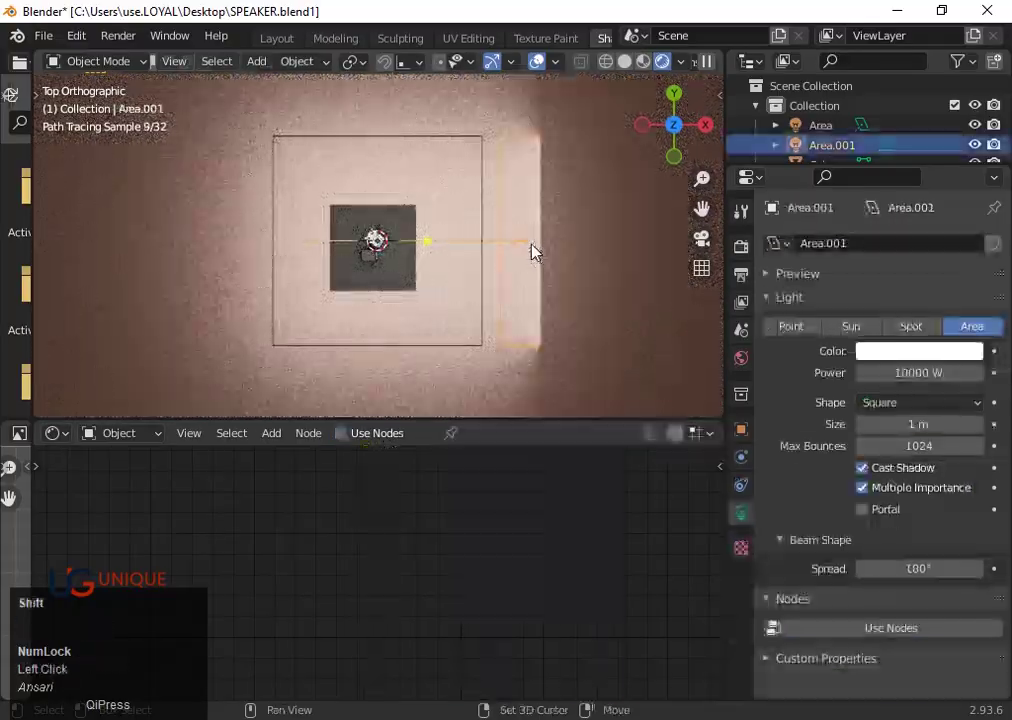
pyautogui.press('shift+d')
pyautogui.press('r')
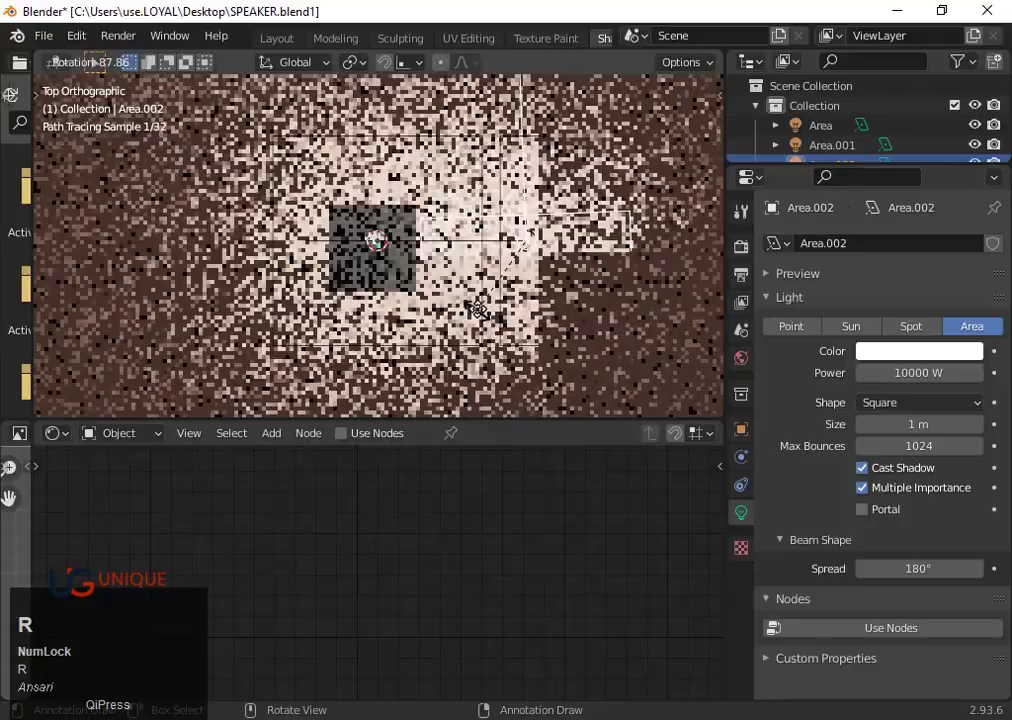
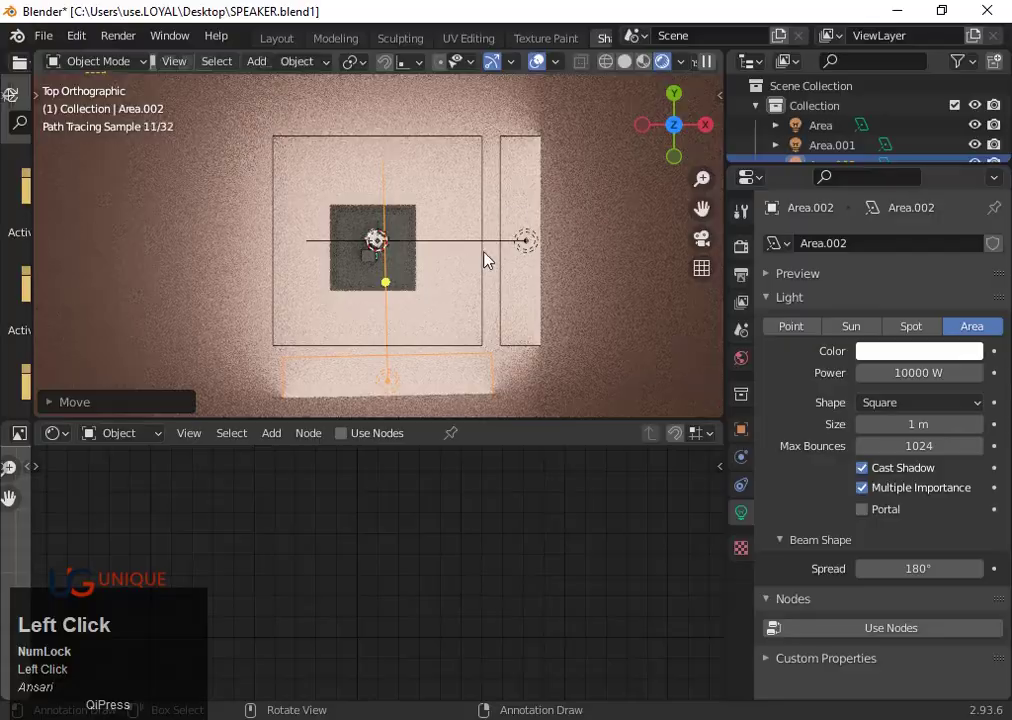
pyautogui.click(524, 245)
# - Duplicate the light again, rotate it and move it to the platform's right side
pyautogui.press('shift+d')
pyautogui.press('r')
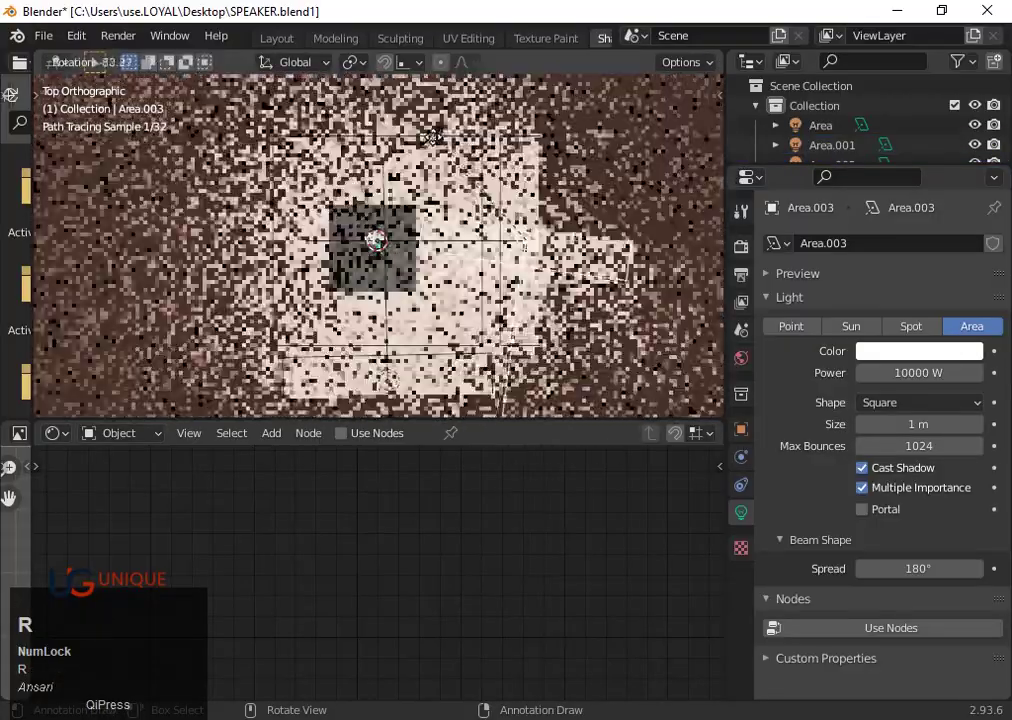
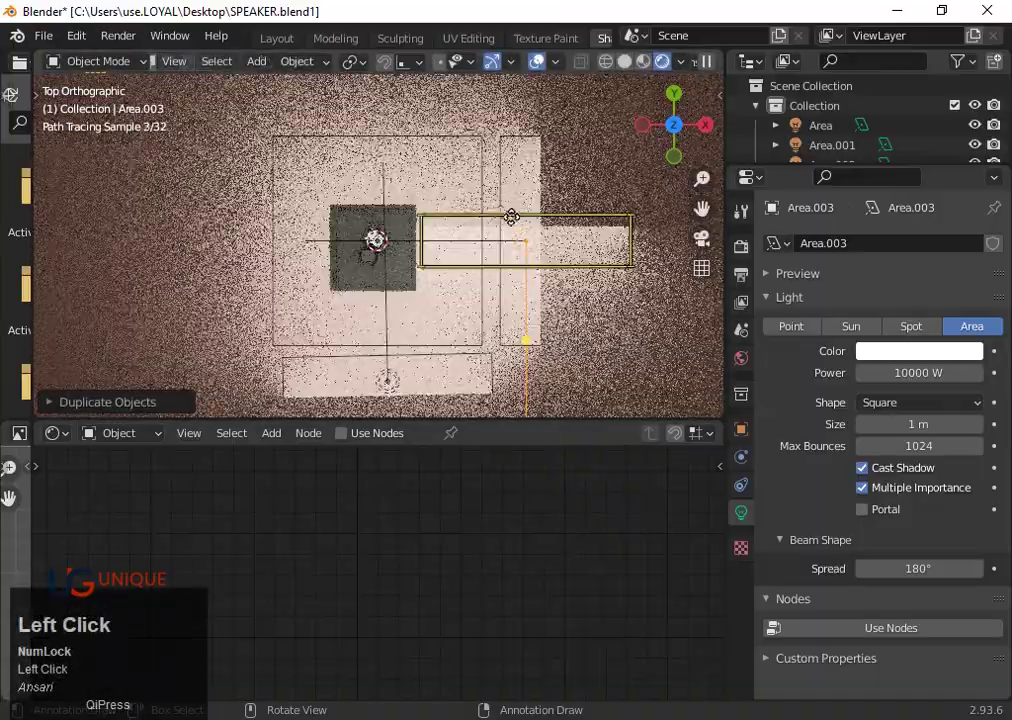
pyautogui.press('g')
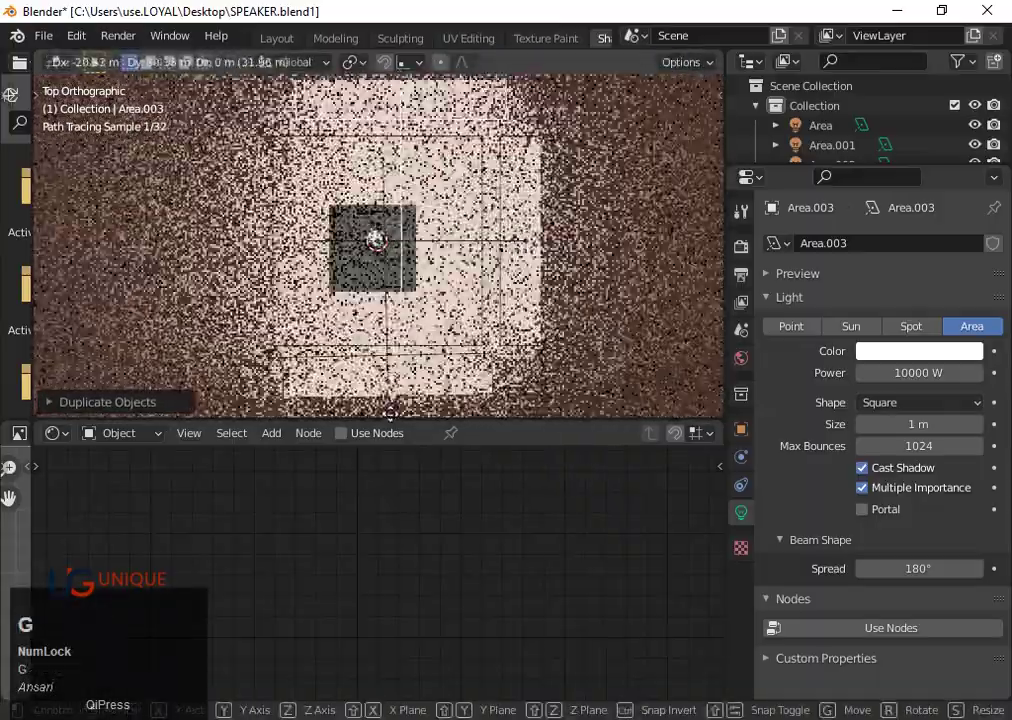
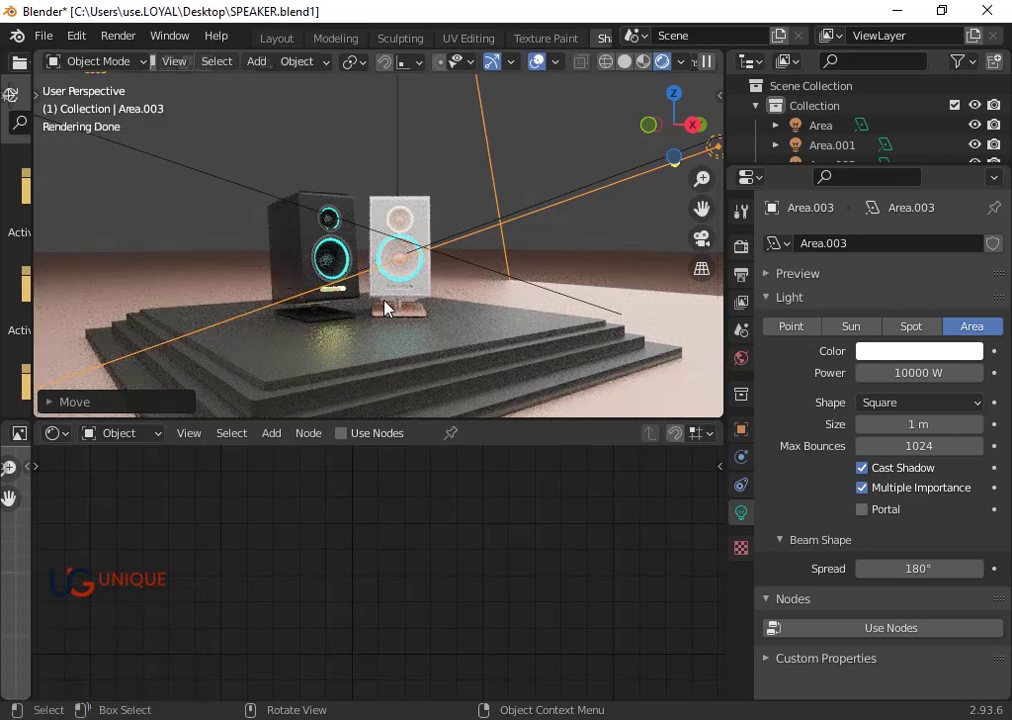
# - Add a camera to the scene from the Shift+A menu
pyautogui.press('shift+Num_Lock')
pyautogui.scroll(3)
pyautogui.press('shift+a')
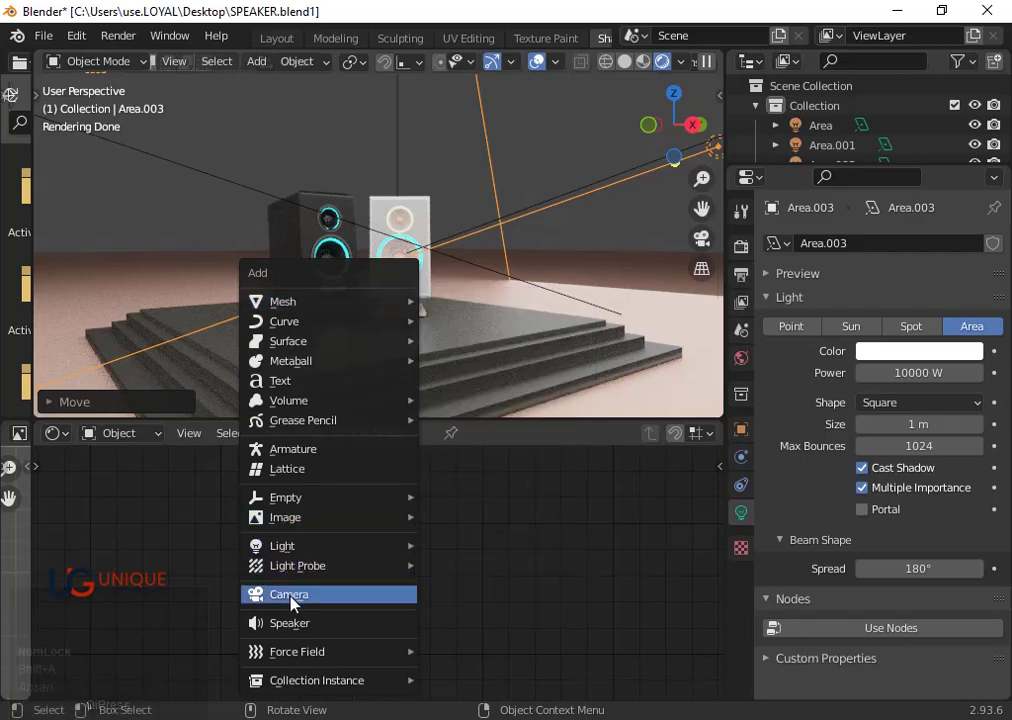
pyautogui.click(296, 606)
# - Reposition the camera with G to frame both speakers on the platform
pyautogui.scroll(-3)
pyautogui.moveTo(364, 369); pyautogui.dragTo(370, 366)
pyautogui.scroll(-3)
pyautogui.moveTo(370, 377); pyautogui.dragTo(385, 402)
pyautogui.scroll(3)
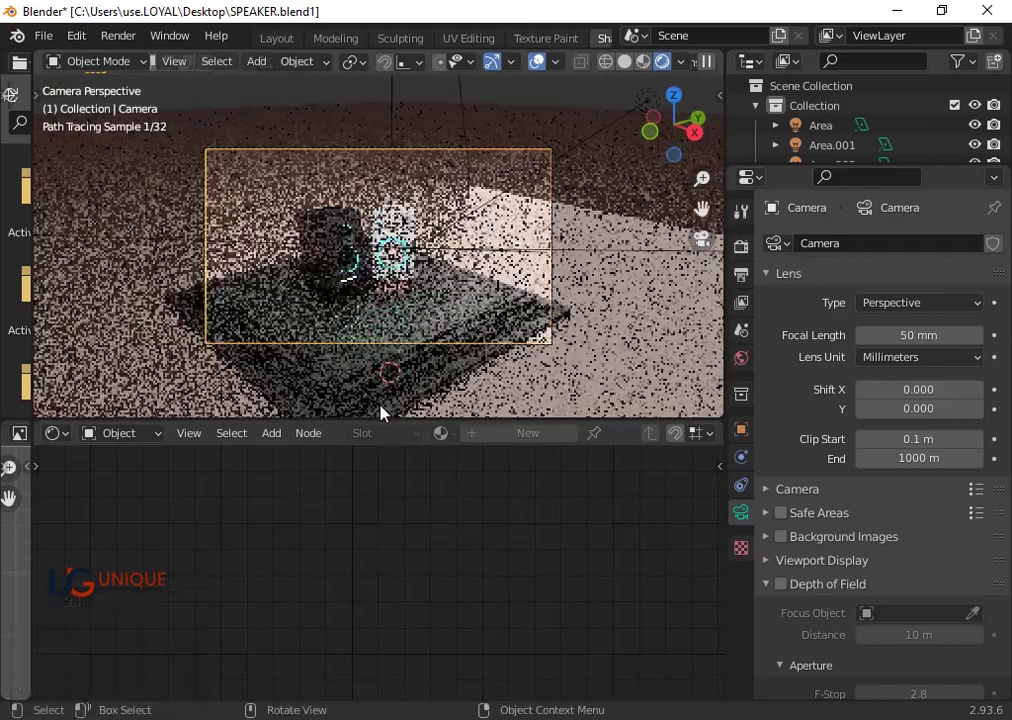
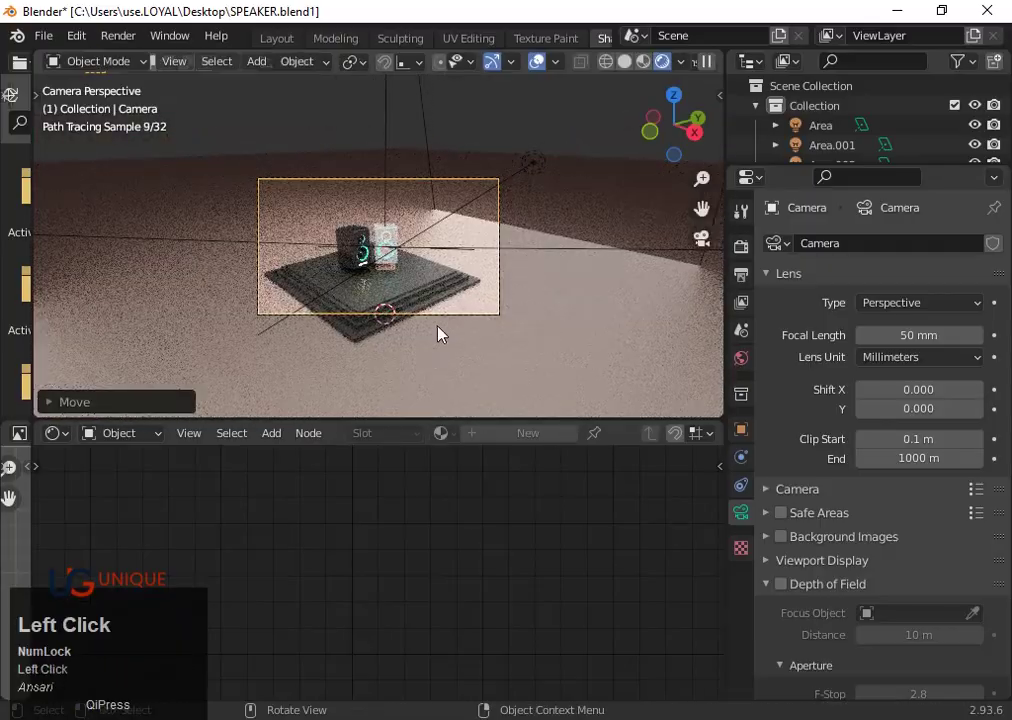
pyautogui.write('g')
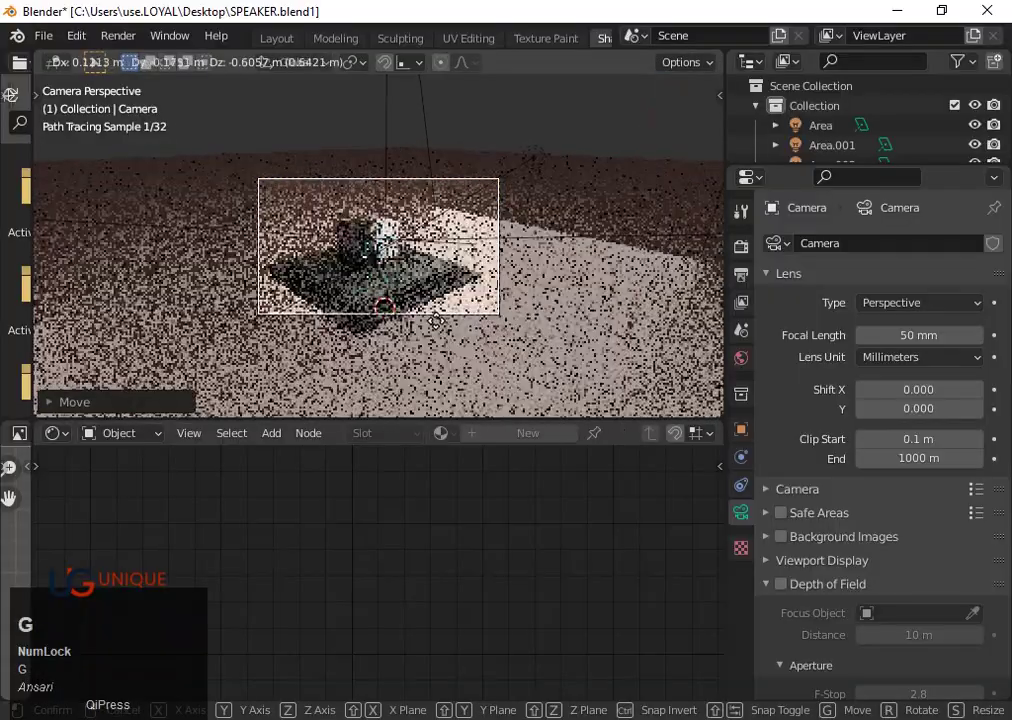
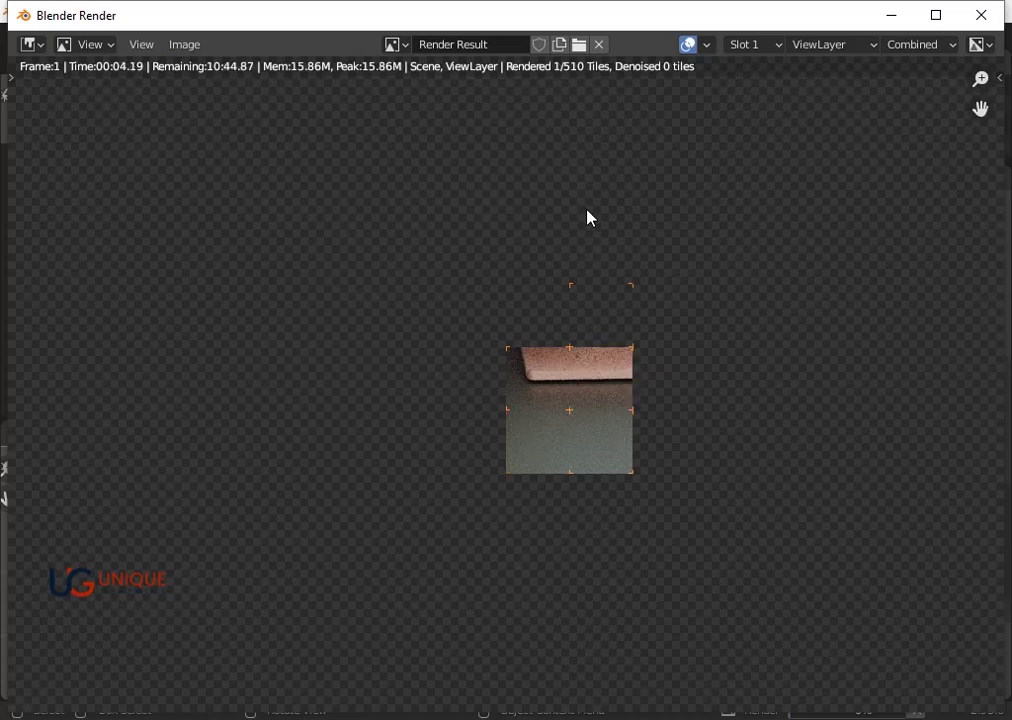
# - Navigate the main scene viewport while the Cycles render continues in its window
pyautogui.scroll(-3)
pyautogui.middleClick(522, 275)
pyautogui.scroll(3)
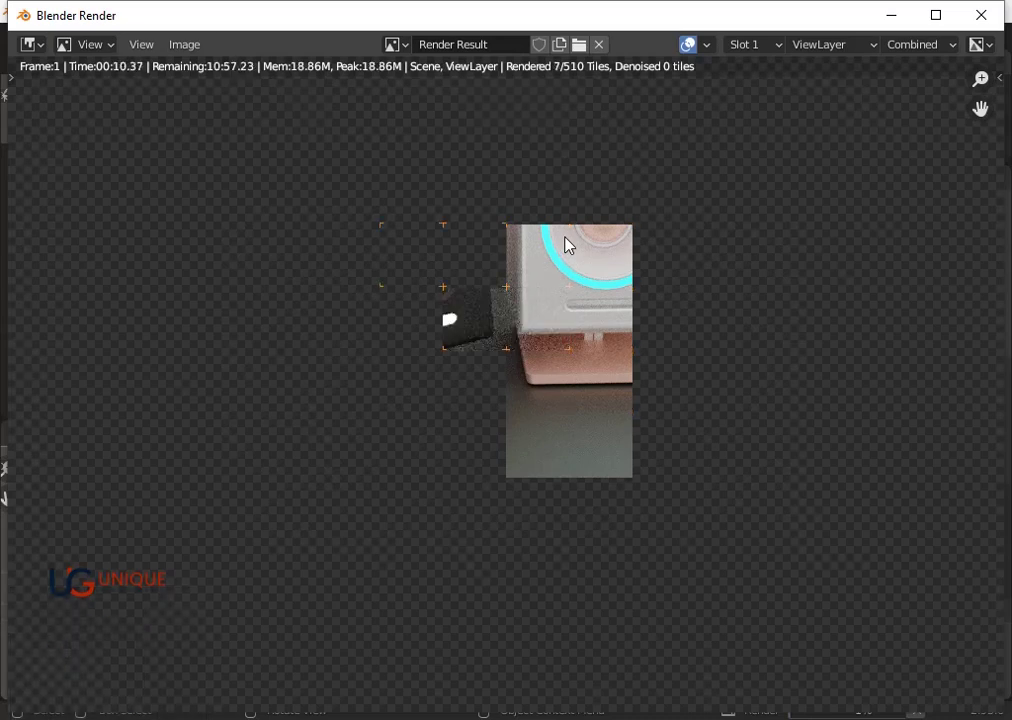
pyautogui.scroll(-3)
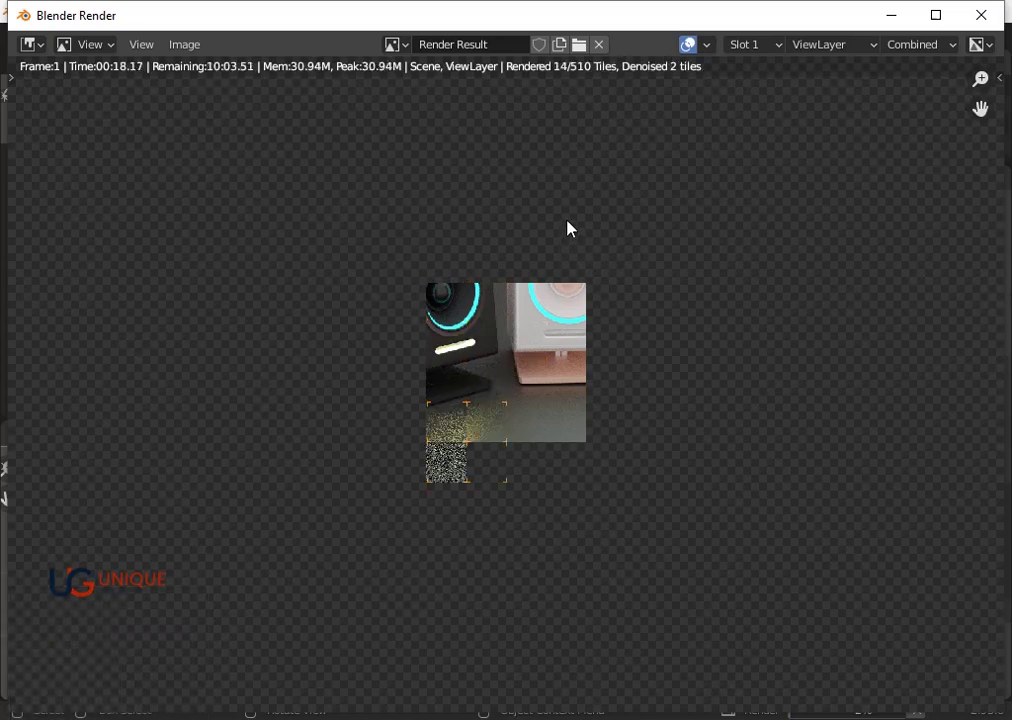
pyautogui.scroll(-3)
pyautogui.scroll(3)
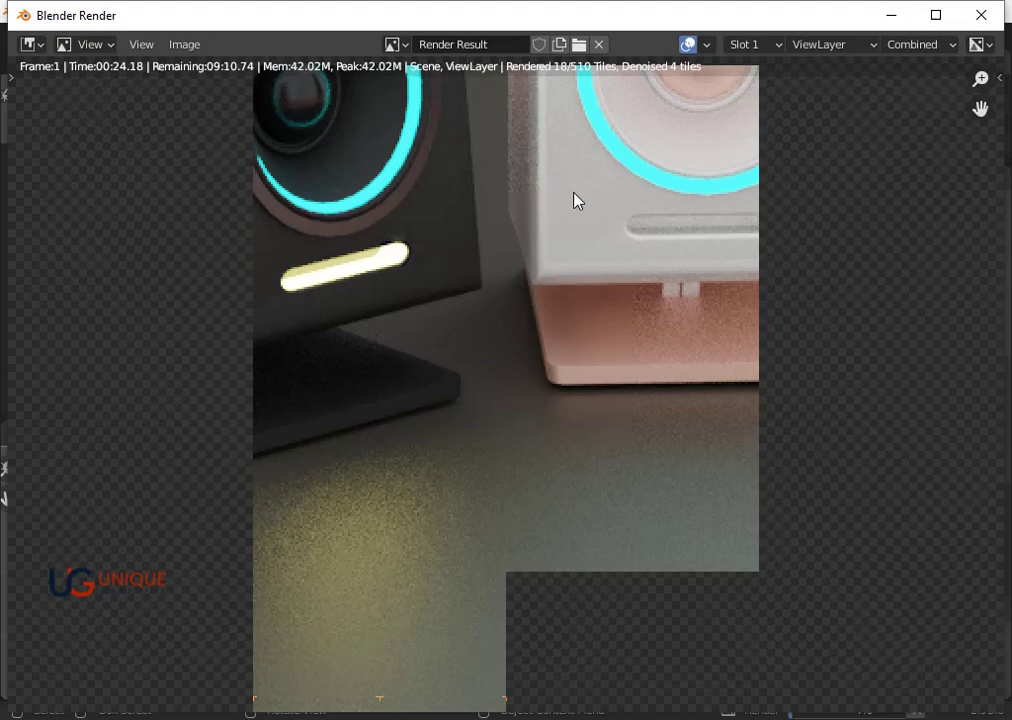
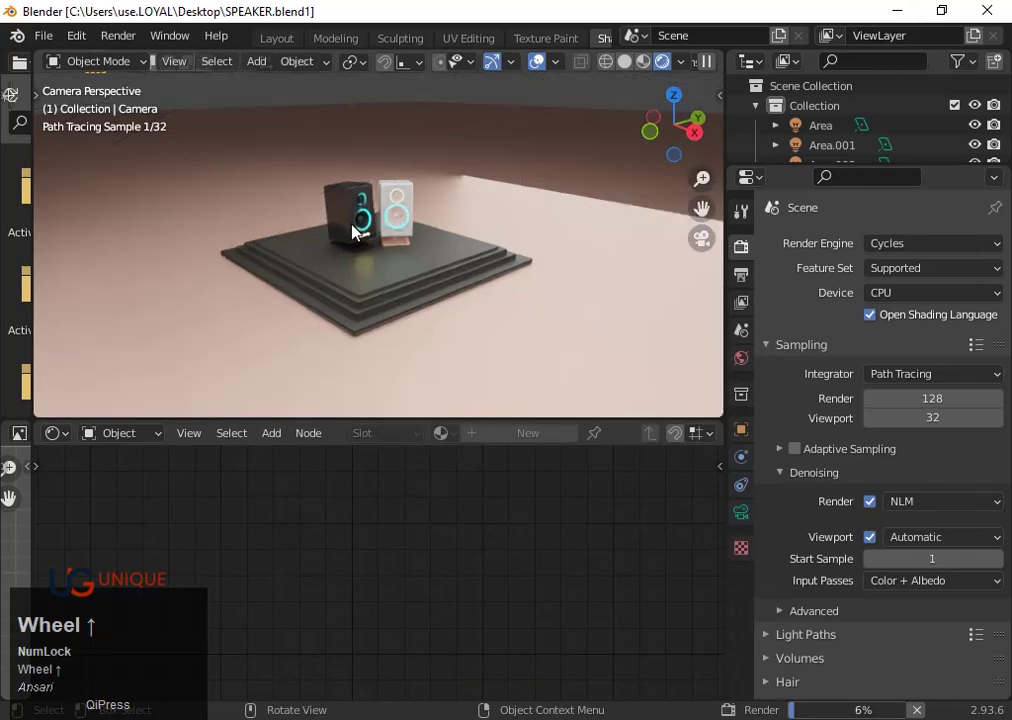
# - Scroll around the camera viewport while the render runs in the background
pyautogui.scroll(3)
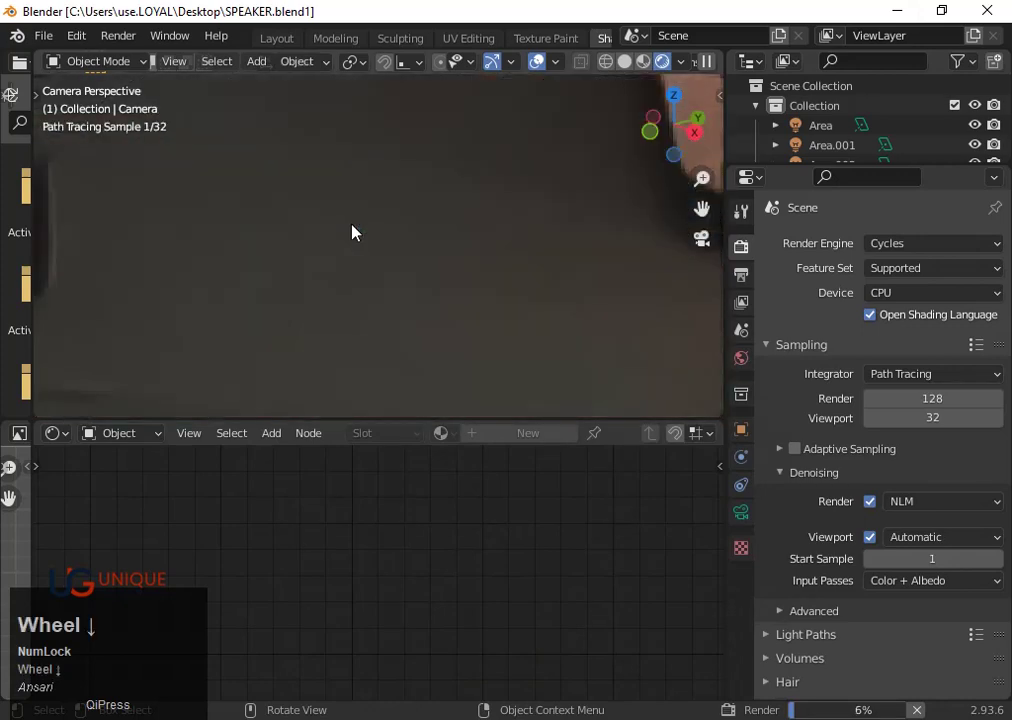
pyautogui.scroll(-3)
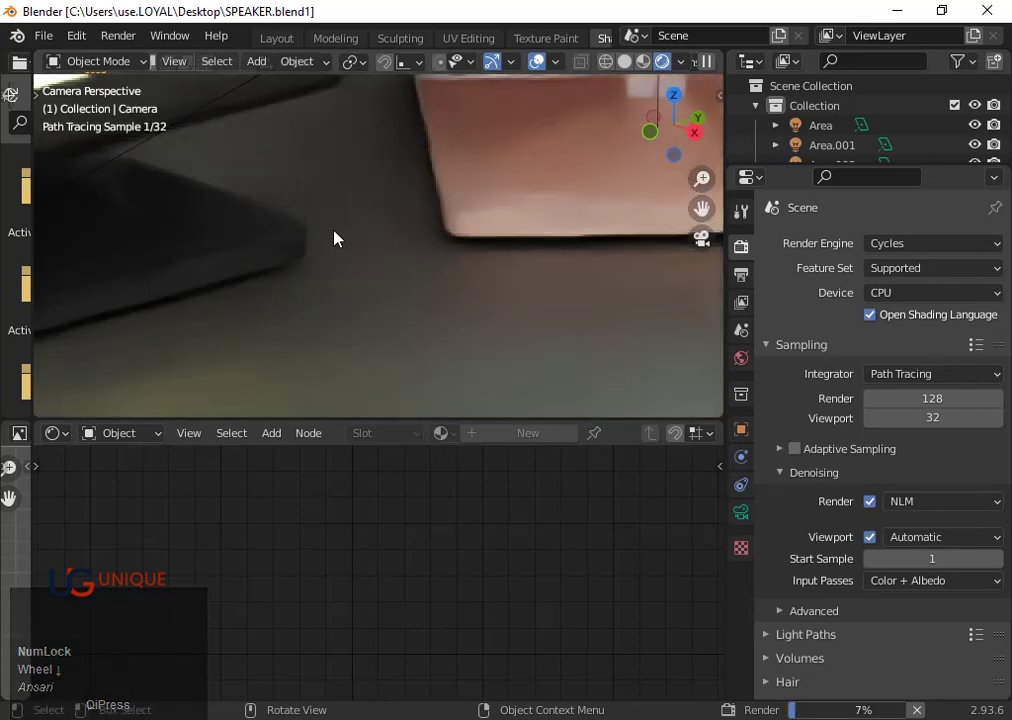
pyautogui.scroll(-3)
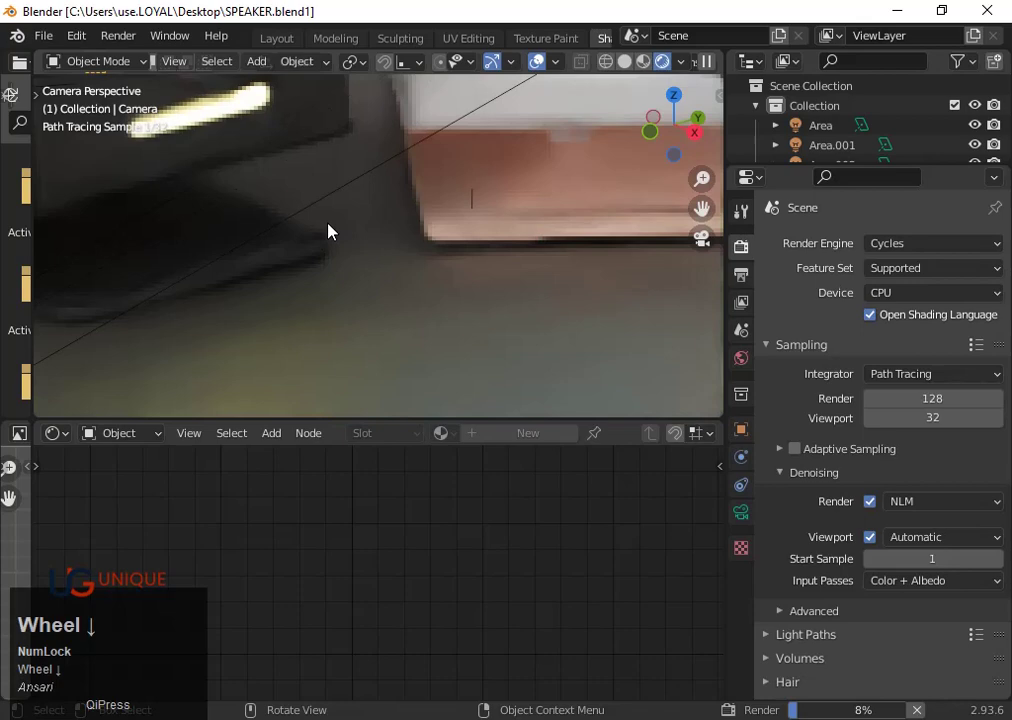
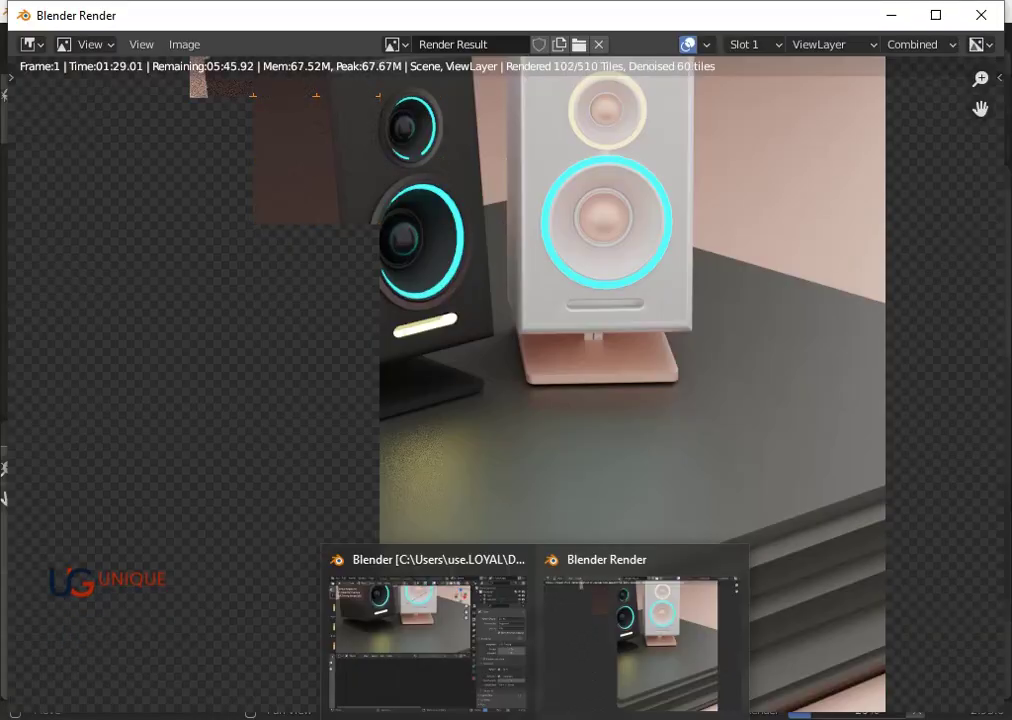
# - Bring the Render Result window forward and zoom to see the whole frame
pyautogui.click(475, 651)
pyautogui.scroll(-3)
pyautogui.scroll(3)
pyautogui.scroll(-3)
pyautogui.scroll(-3)
pyautogui.scroll(3)
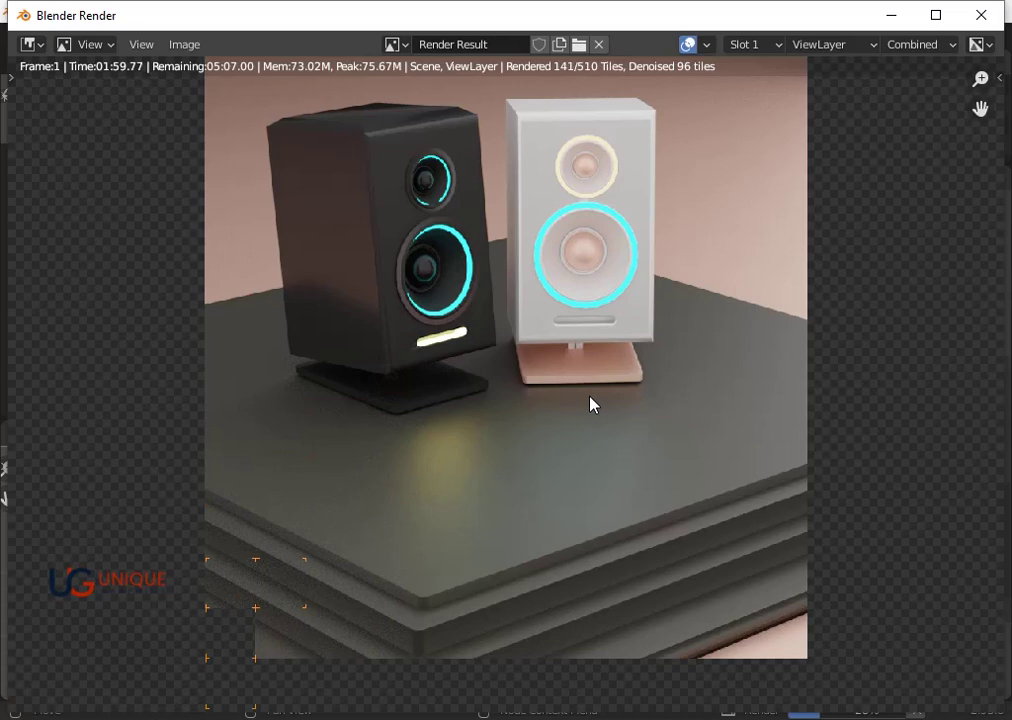